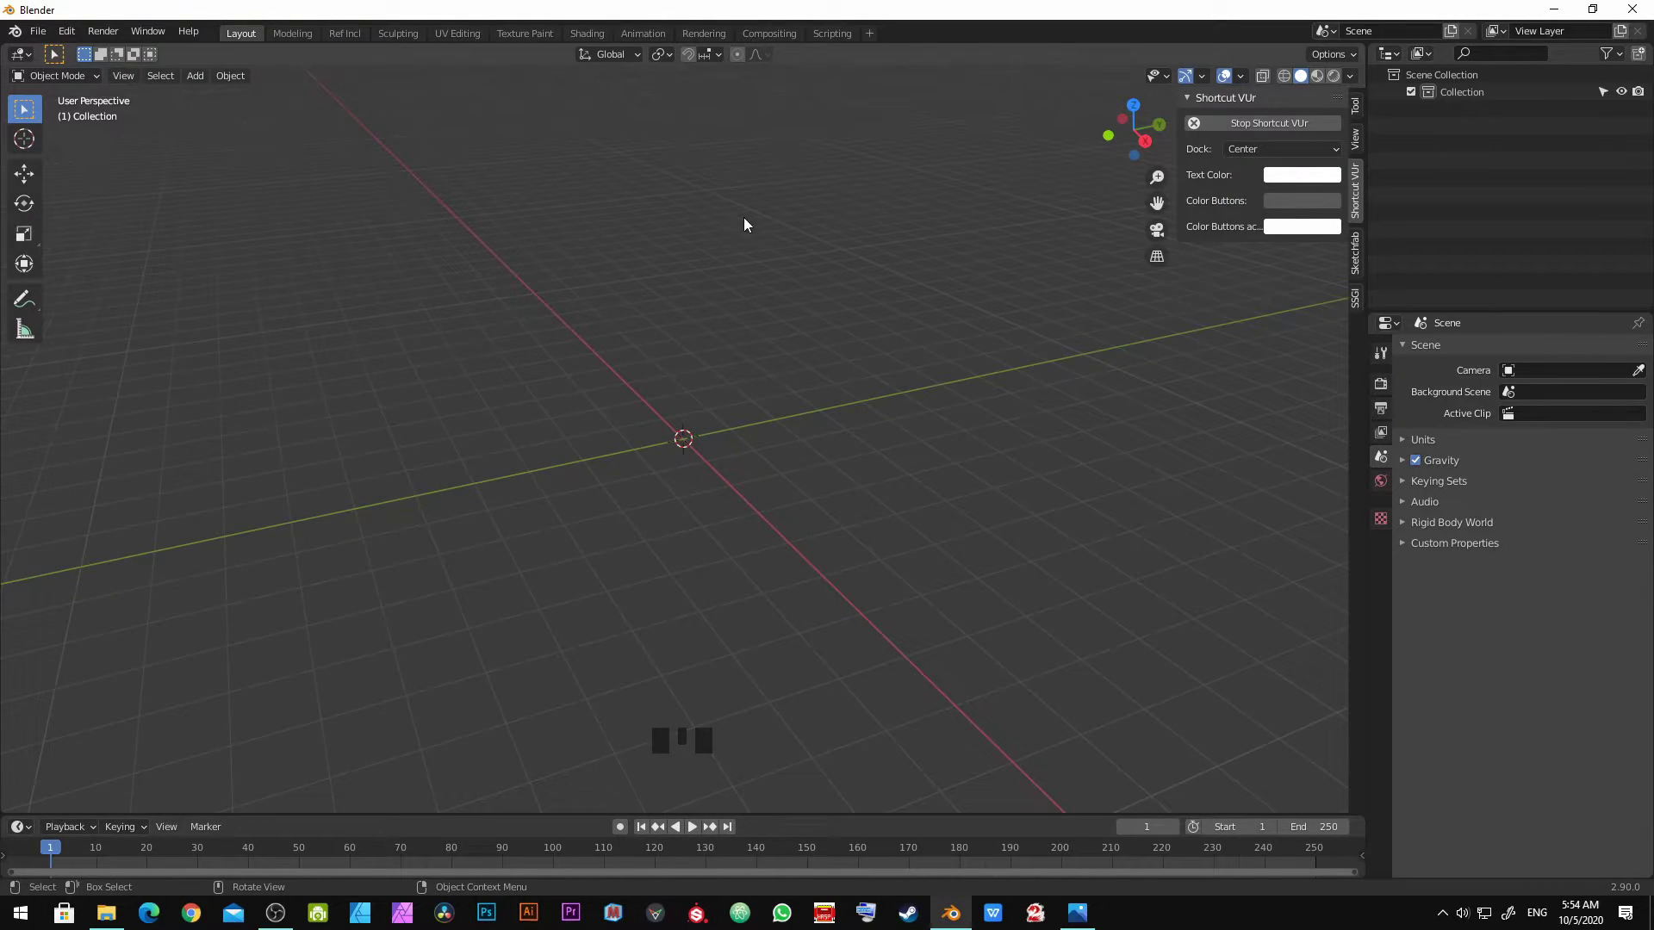
Step: Bring up the Add menu to start placing a cylinder mesh in the empty scene
key("shift+a")
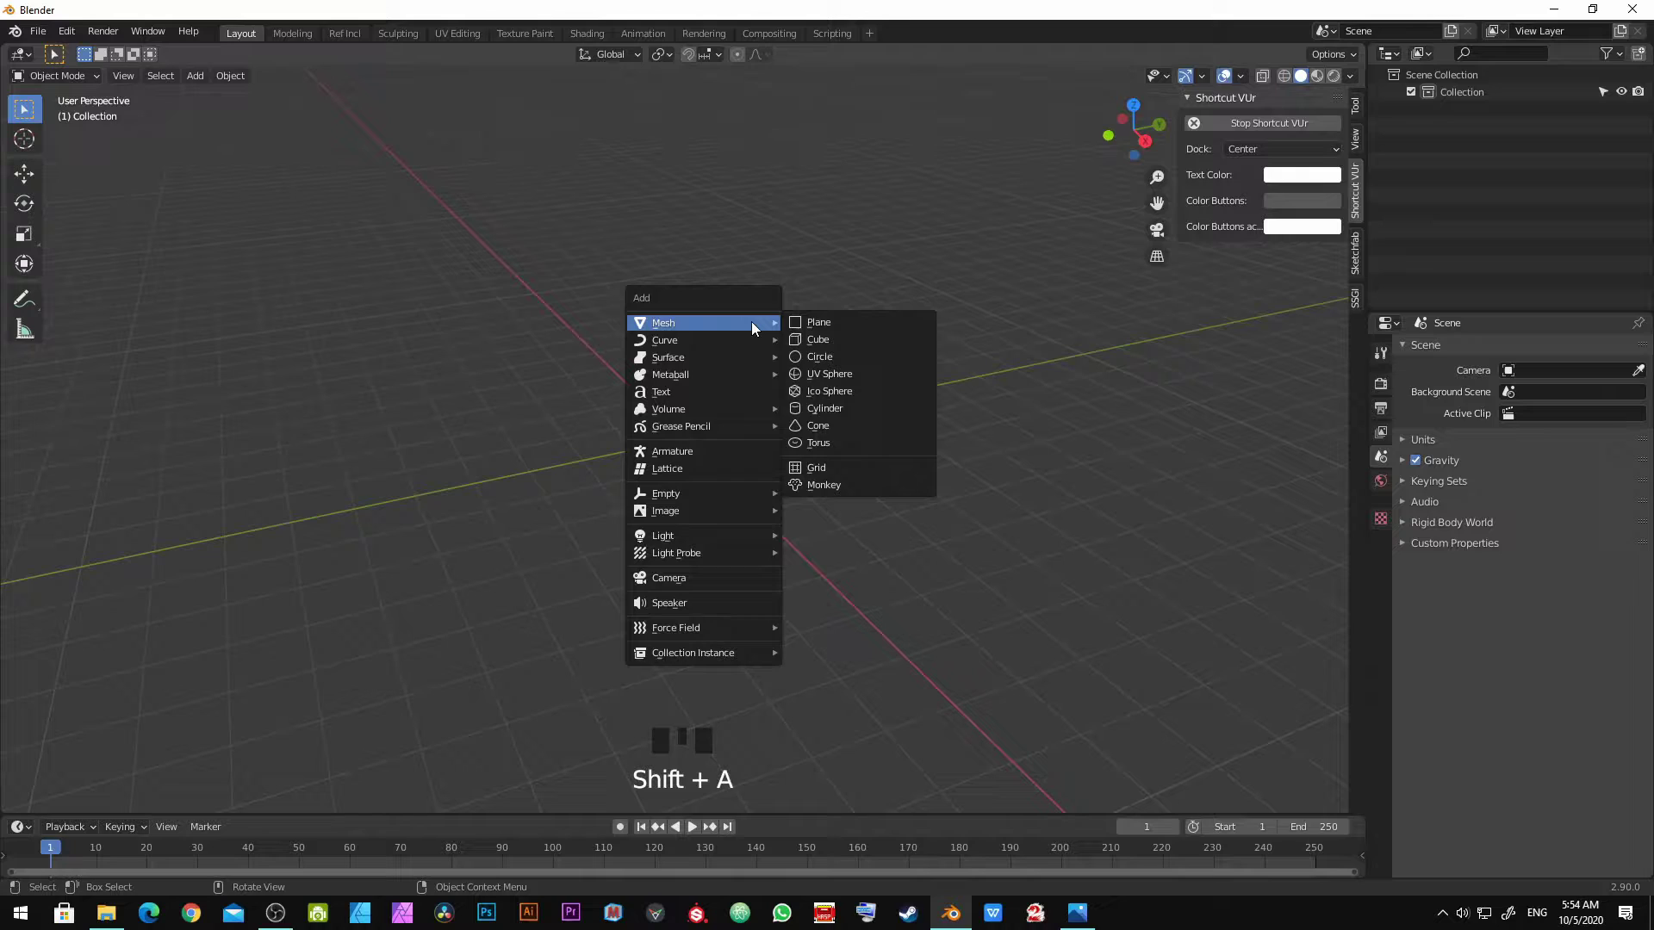
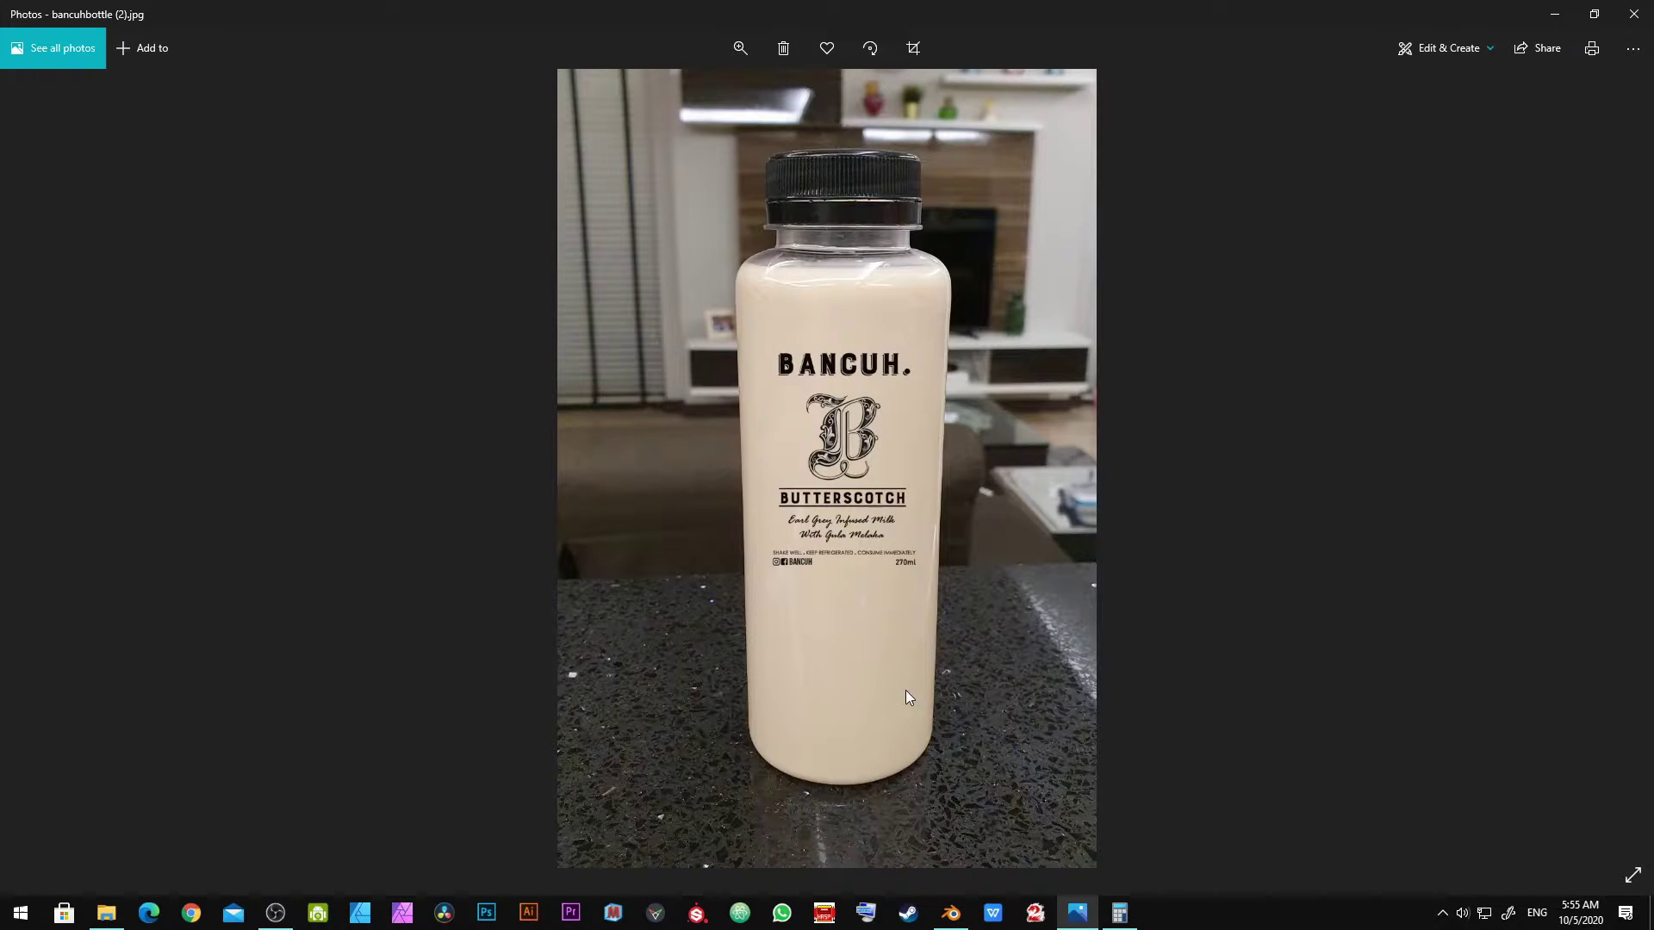
Step: Return to the 3D scene and inspect the 0.0275 m x 0.14 m cylinder from below
key("Tab")
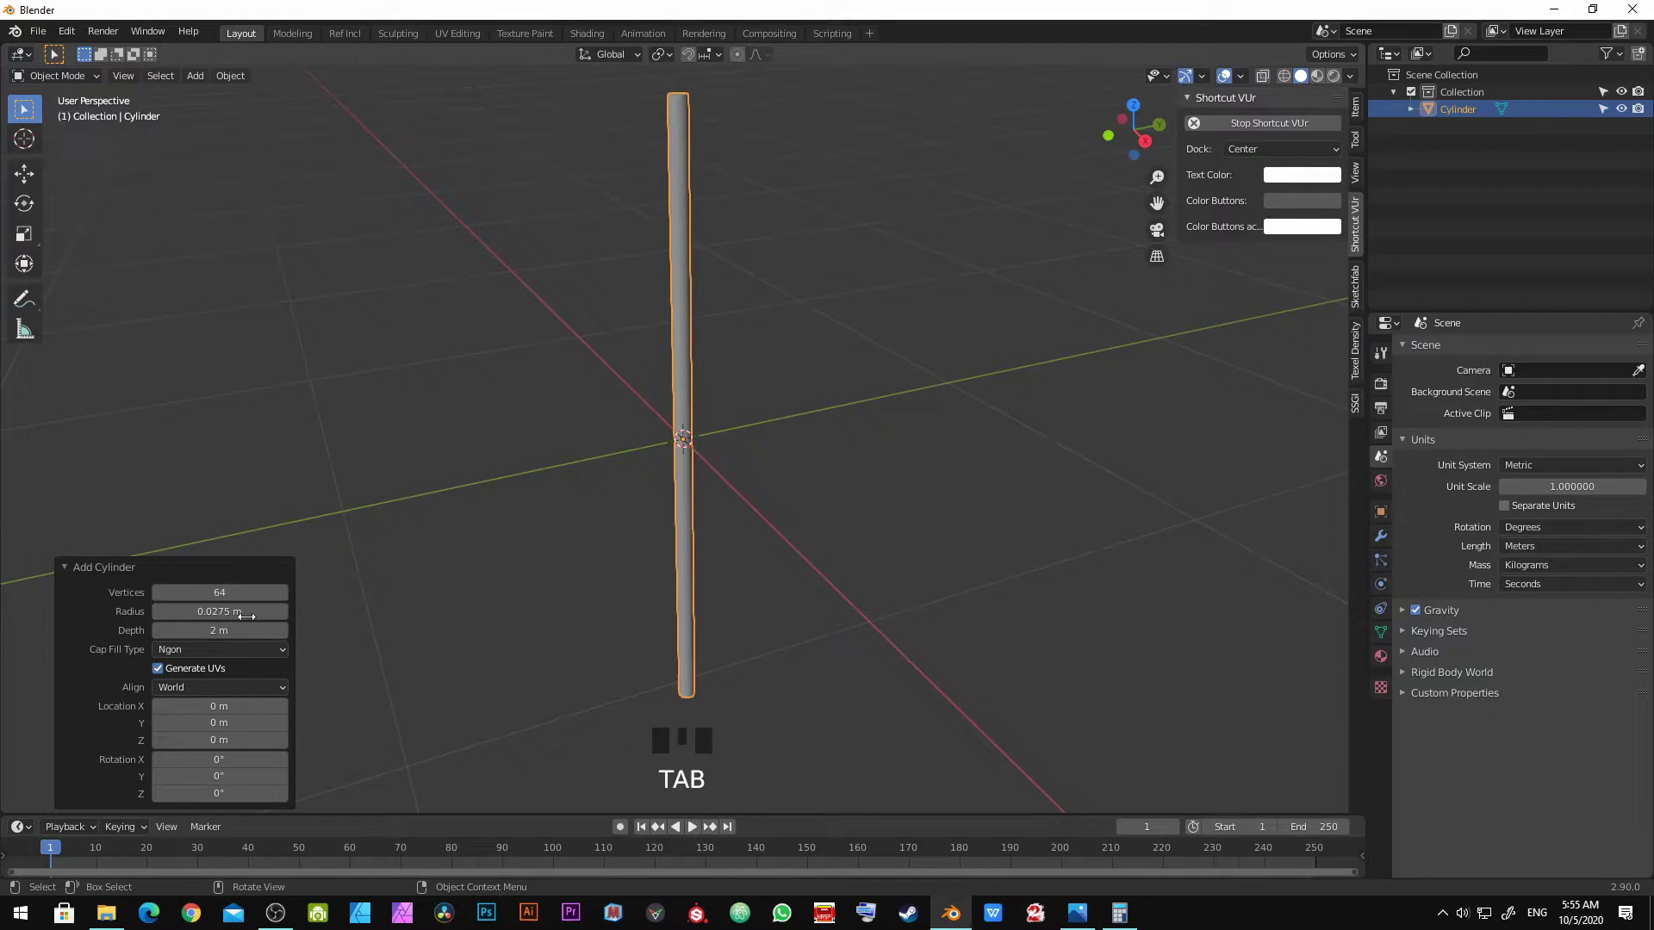
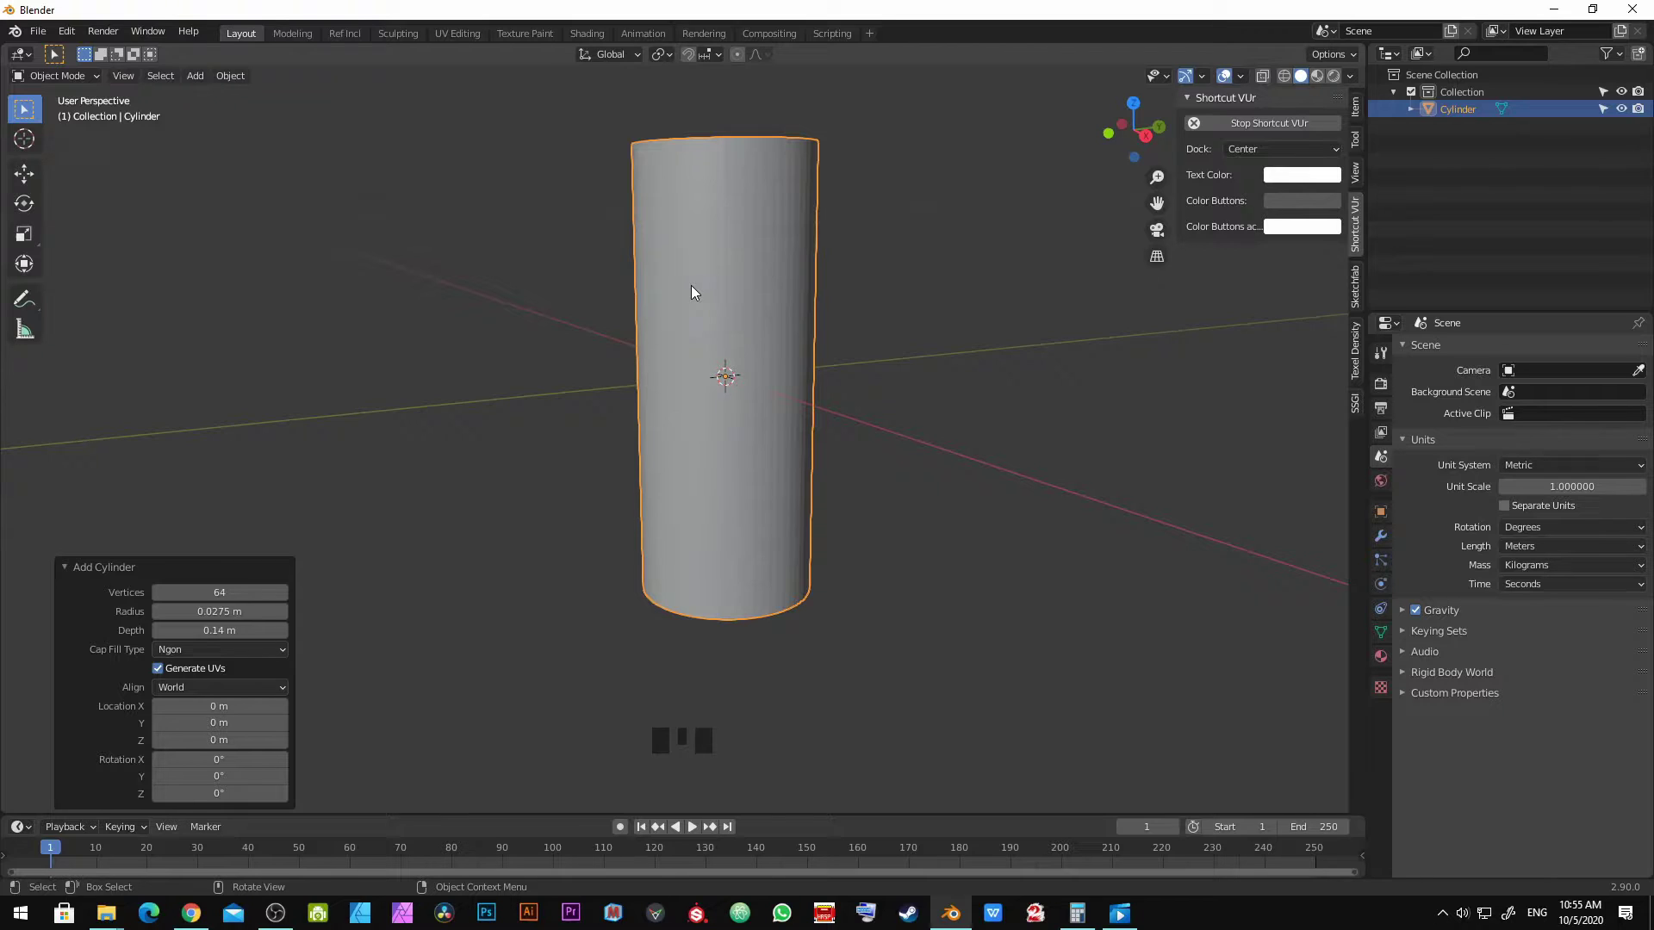
left_click_drag(698, 308, 739, 292)
left_click_drag(739, 292, 772, 364)
scroll("up", 3)
scroll("up", 3)
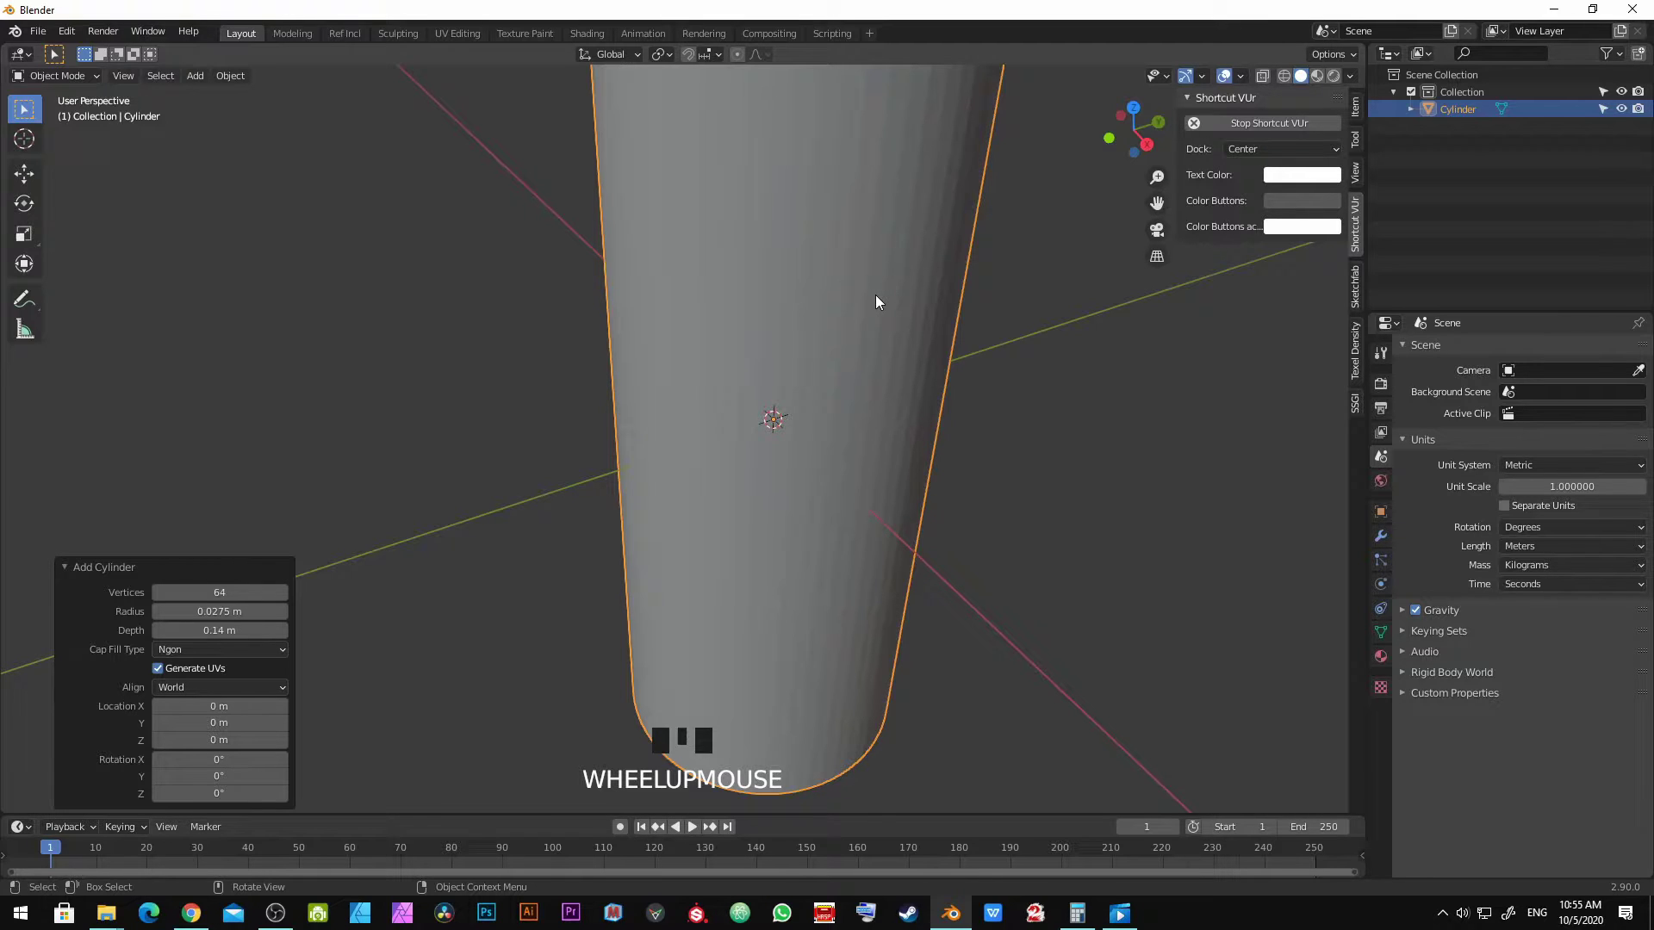
Step: Bring up the cylinder's object context menu to apply smooth shading
right_click(880, 299)
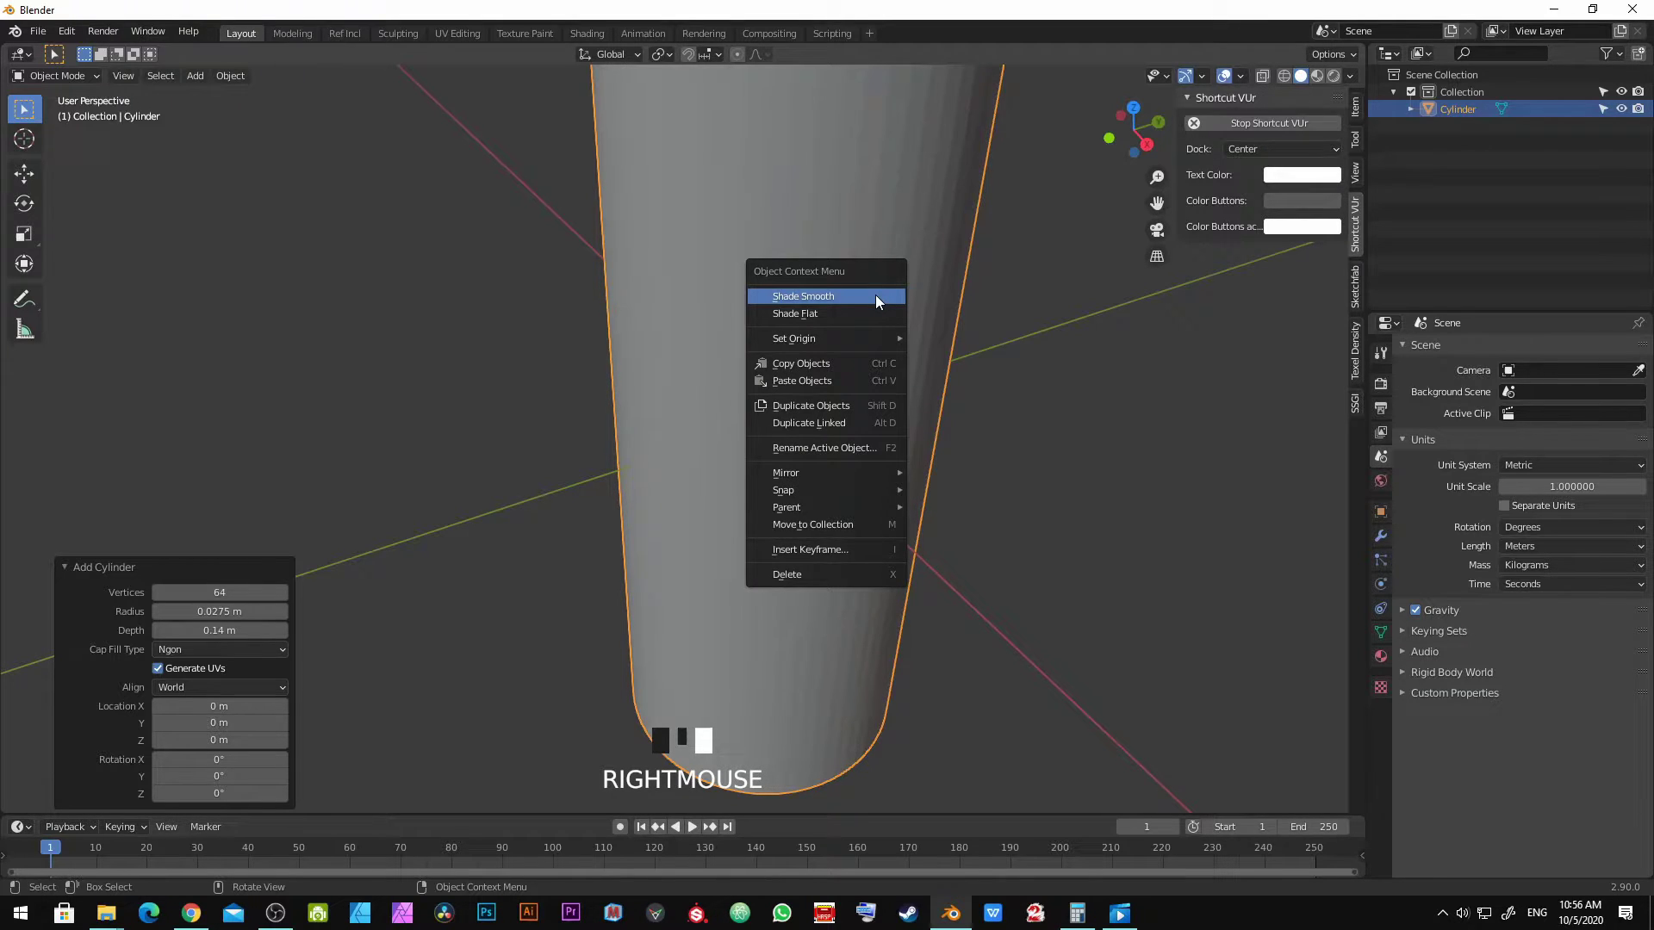
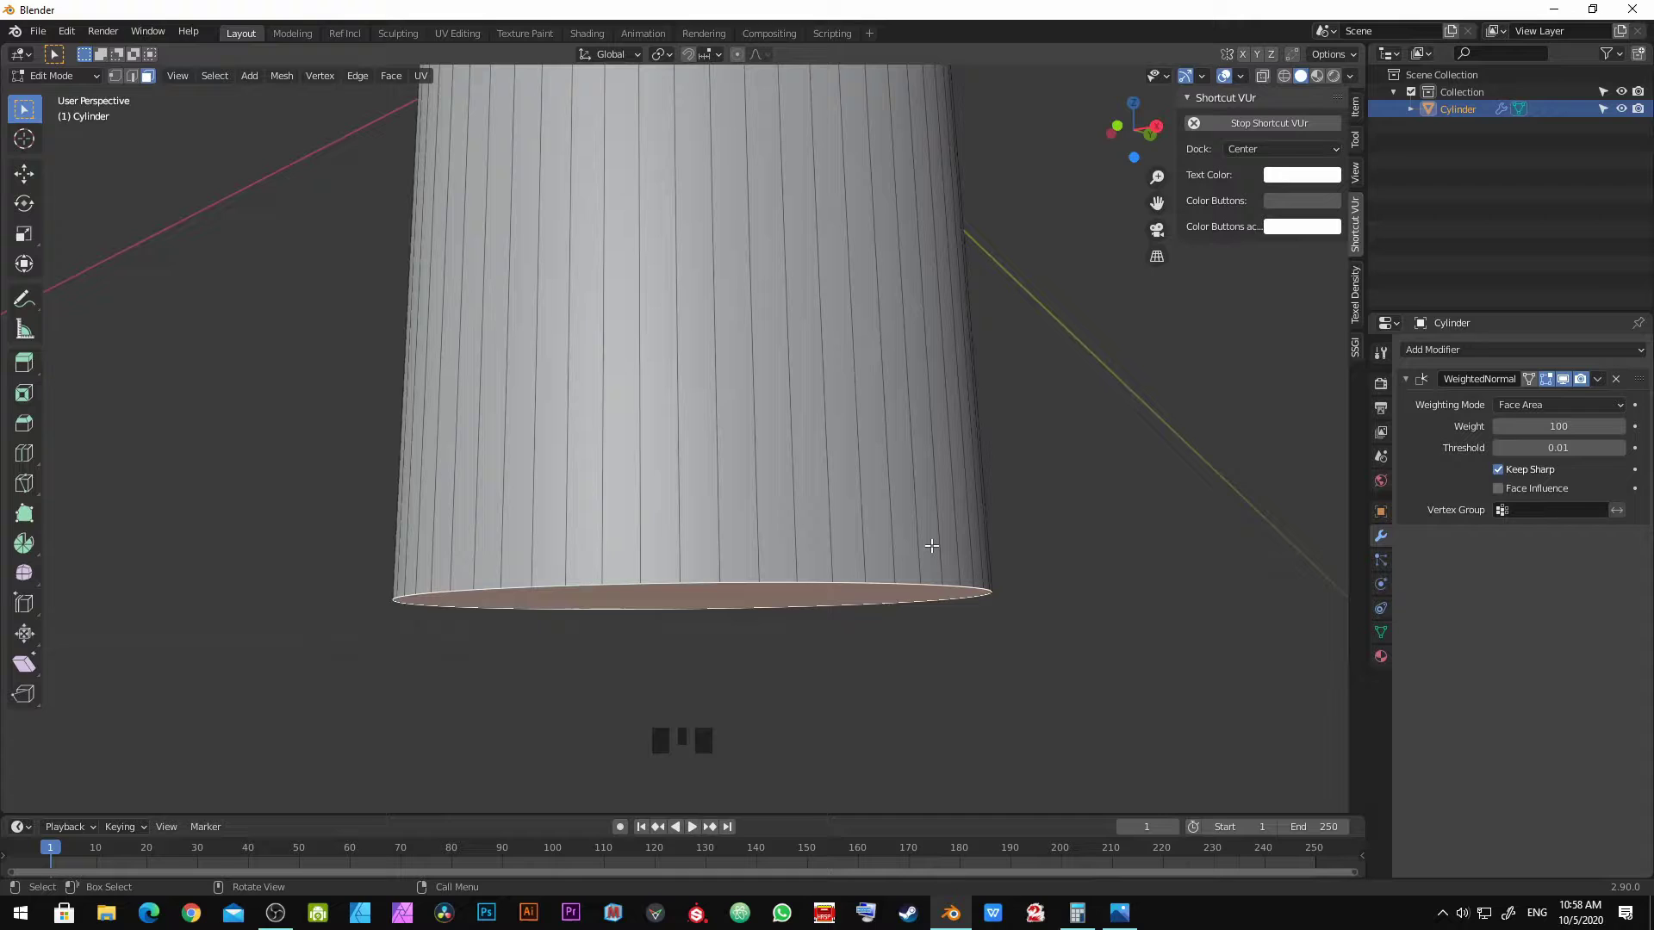
Step: Begin bevelling the cylinder's bottom edge loop into a rounded base
key("ctrl+b")
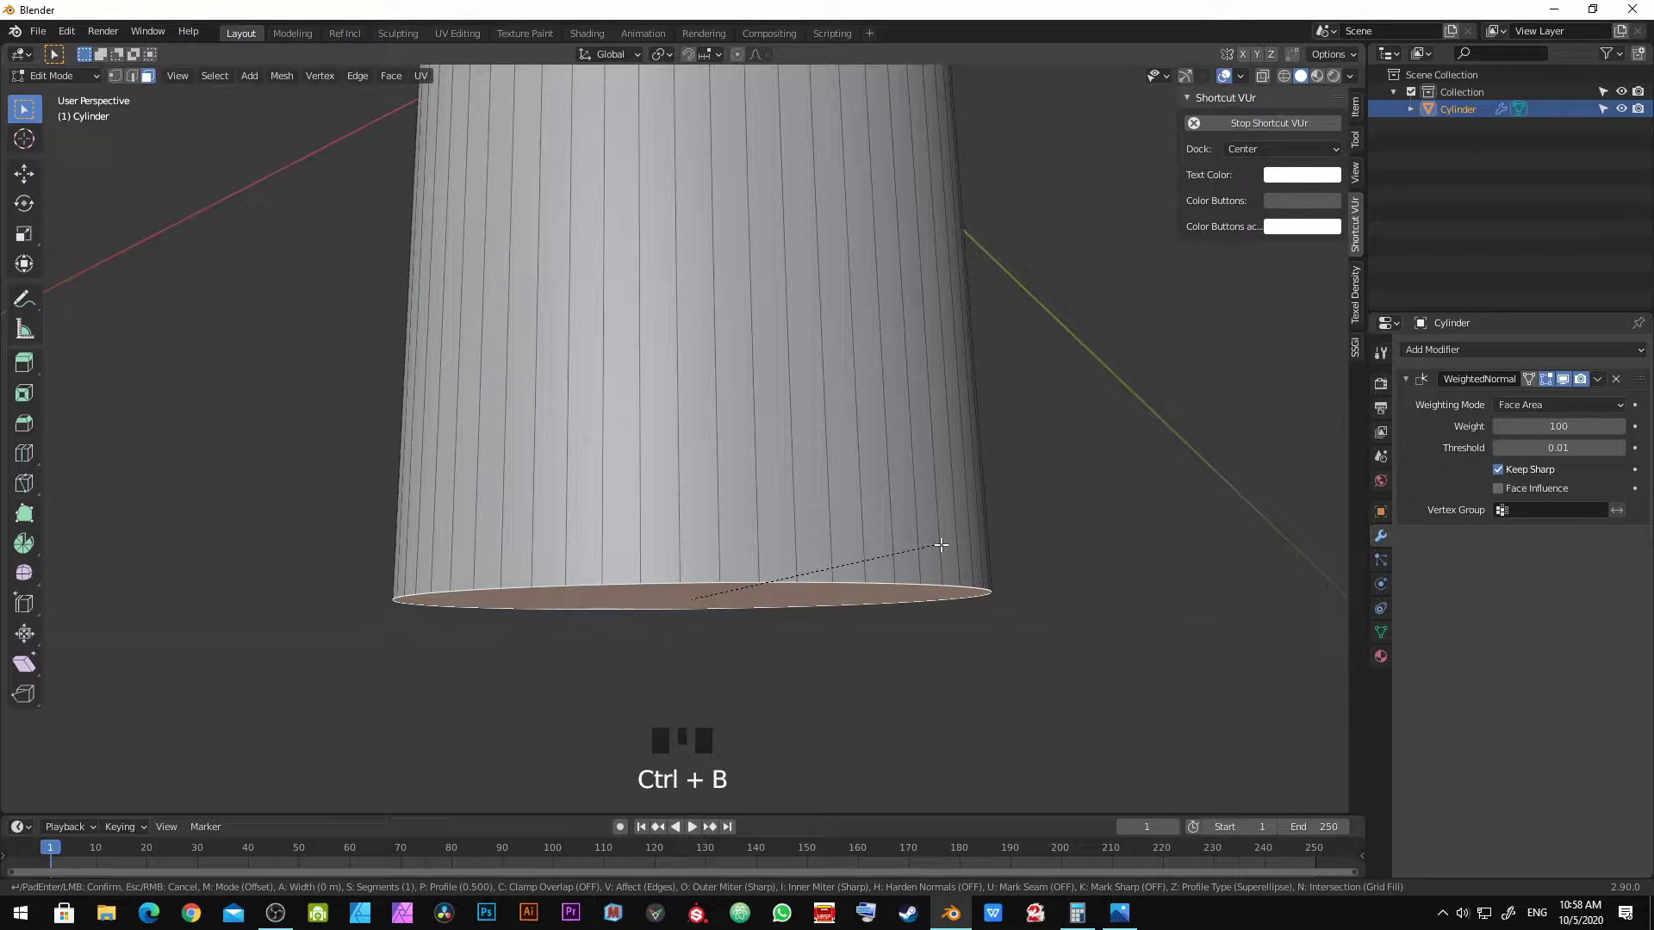
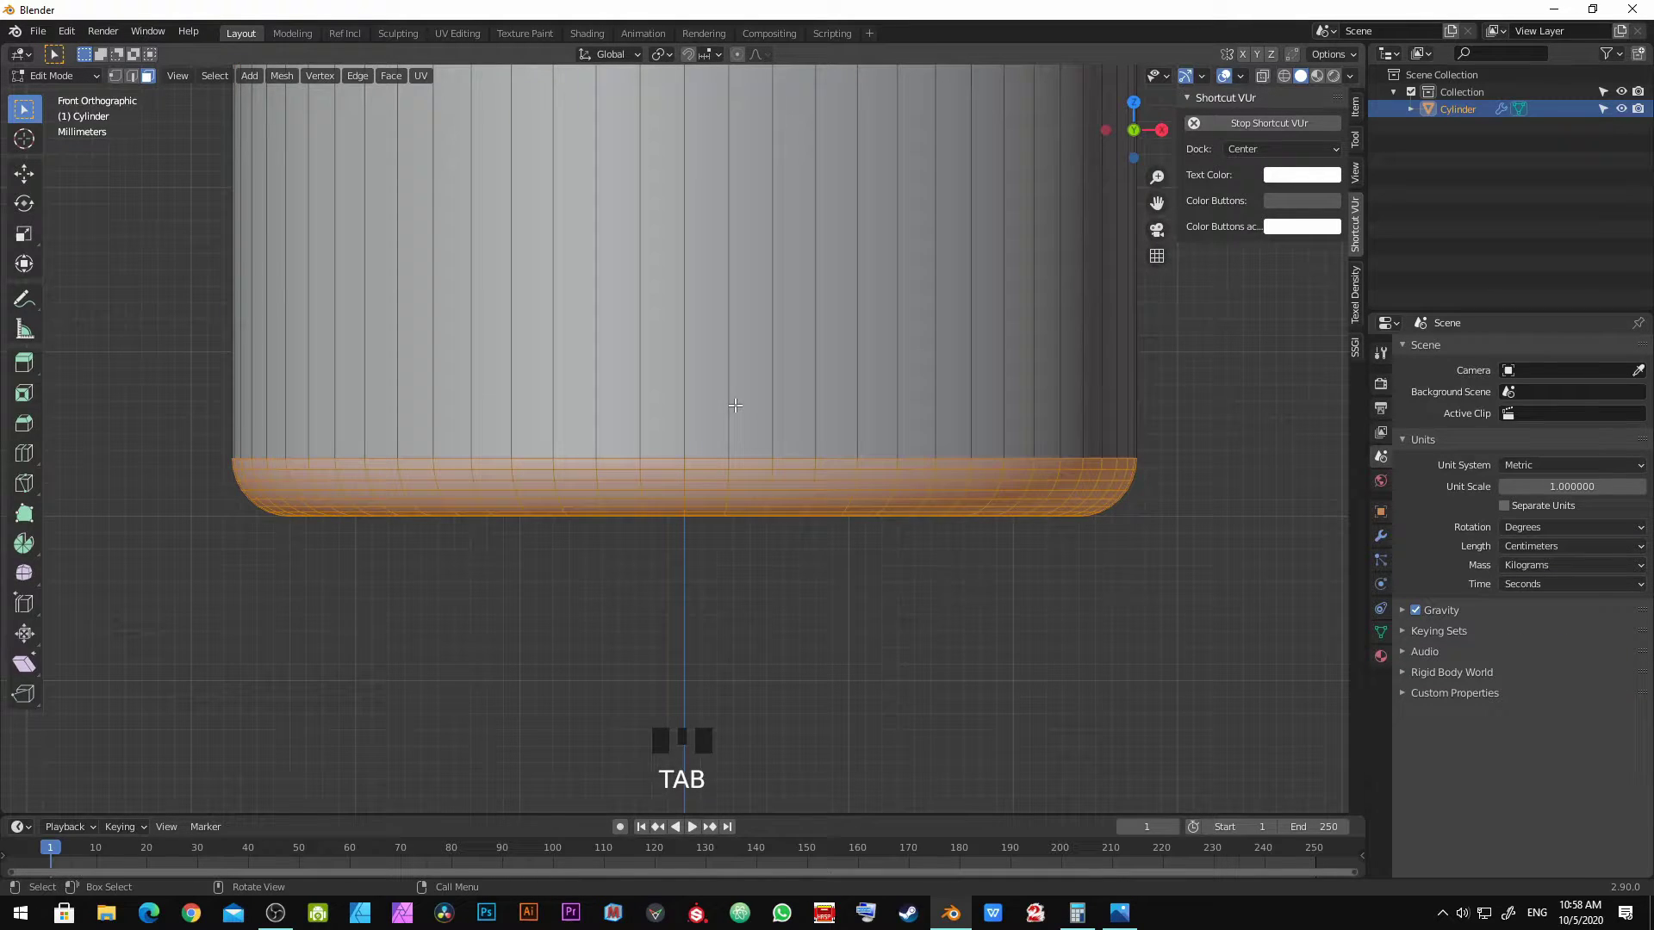
Step: Undo the first bevel and finish a 0.005 m, 8-segment rounding of the bottom edge
key("ctrl+z")
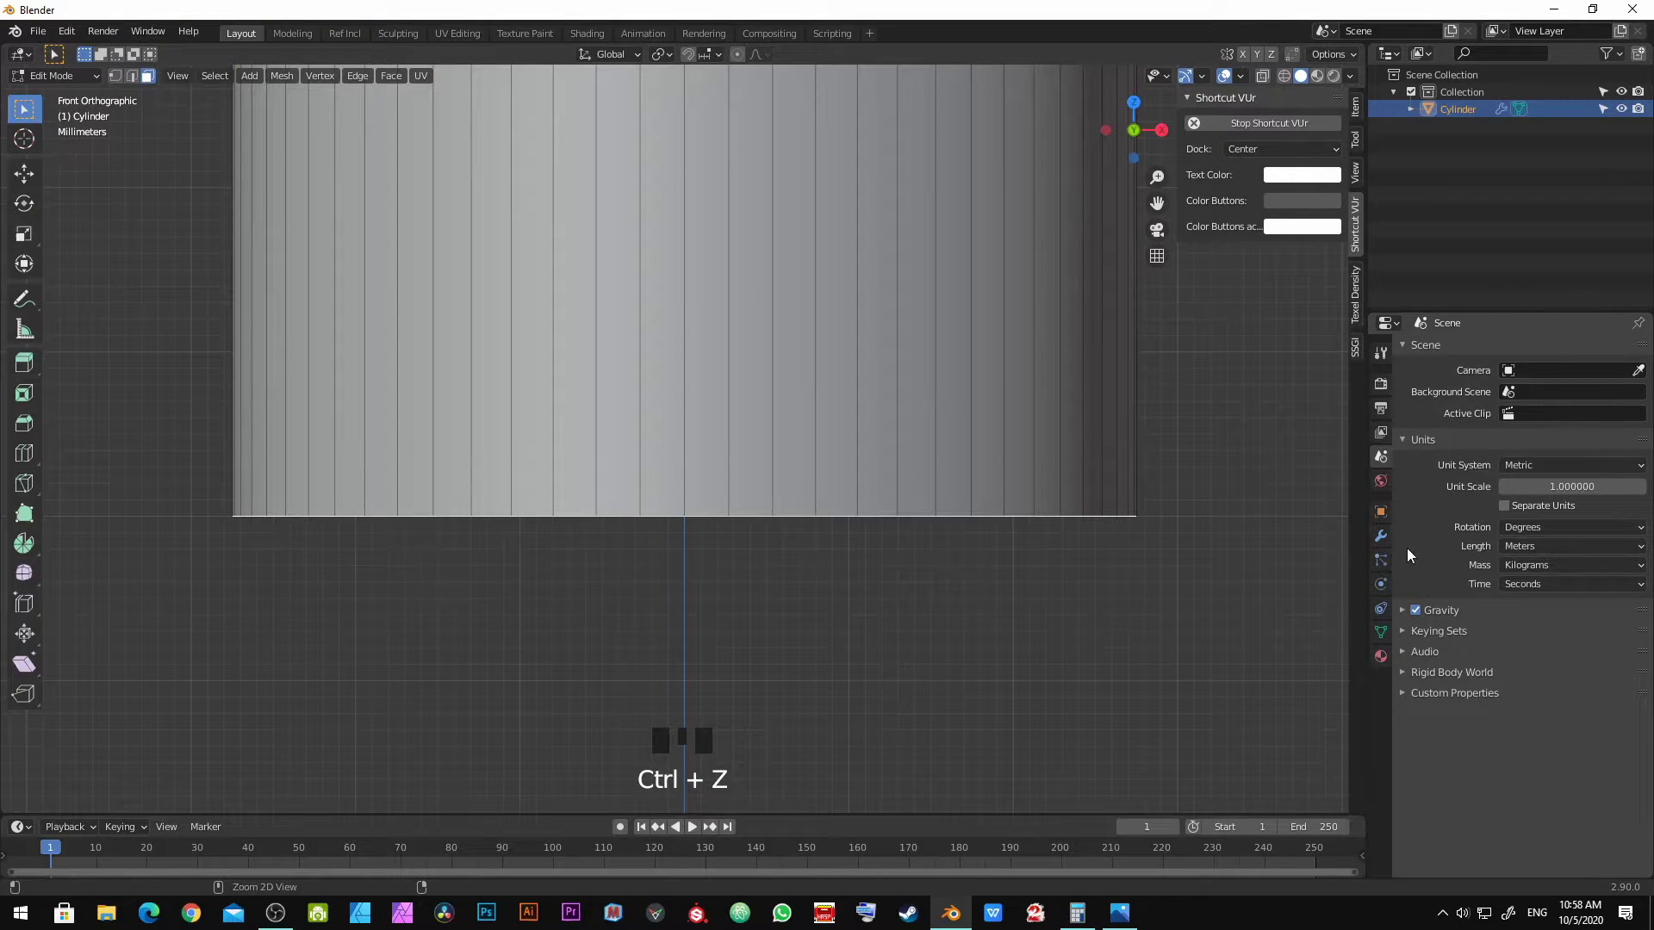
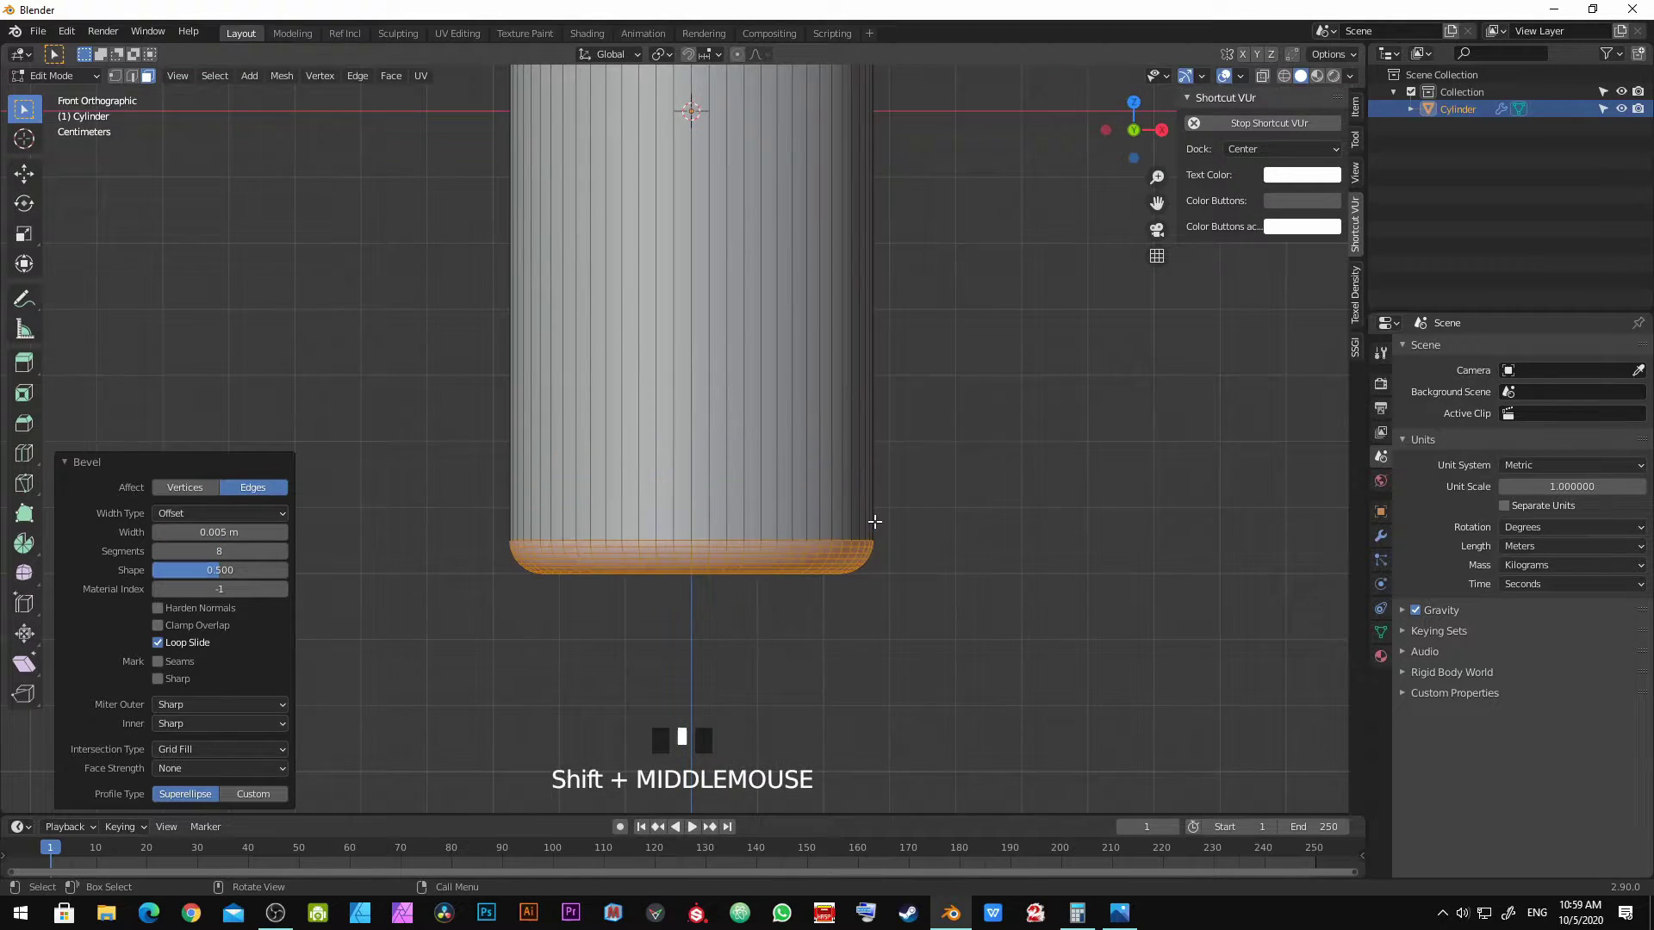
scroll("up", 3)
key("alt+a")
key("Tab")
scroll("down", 3)
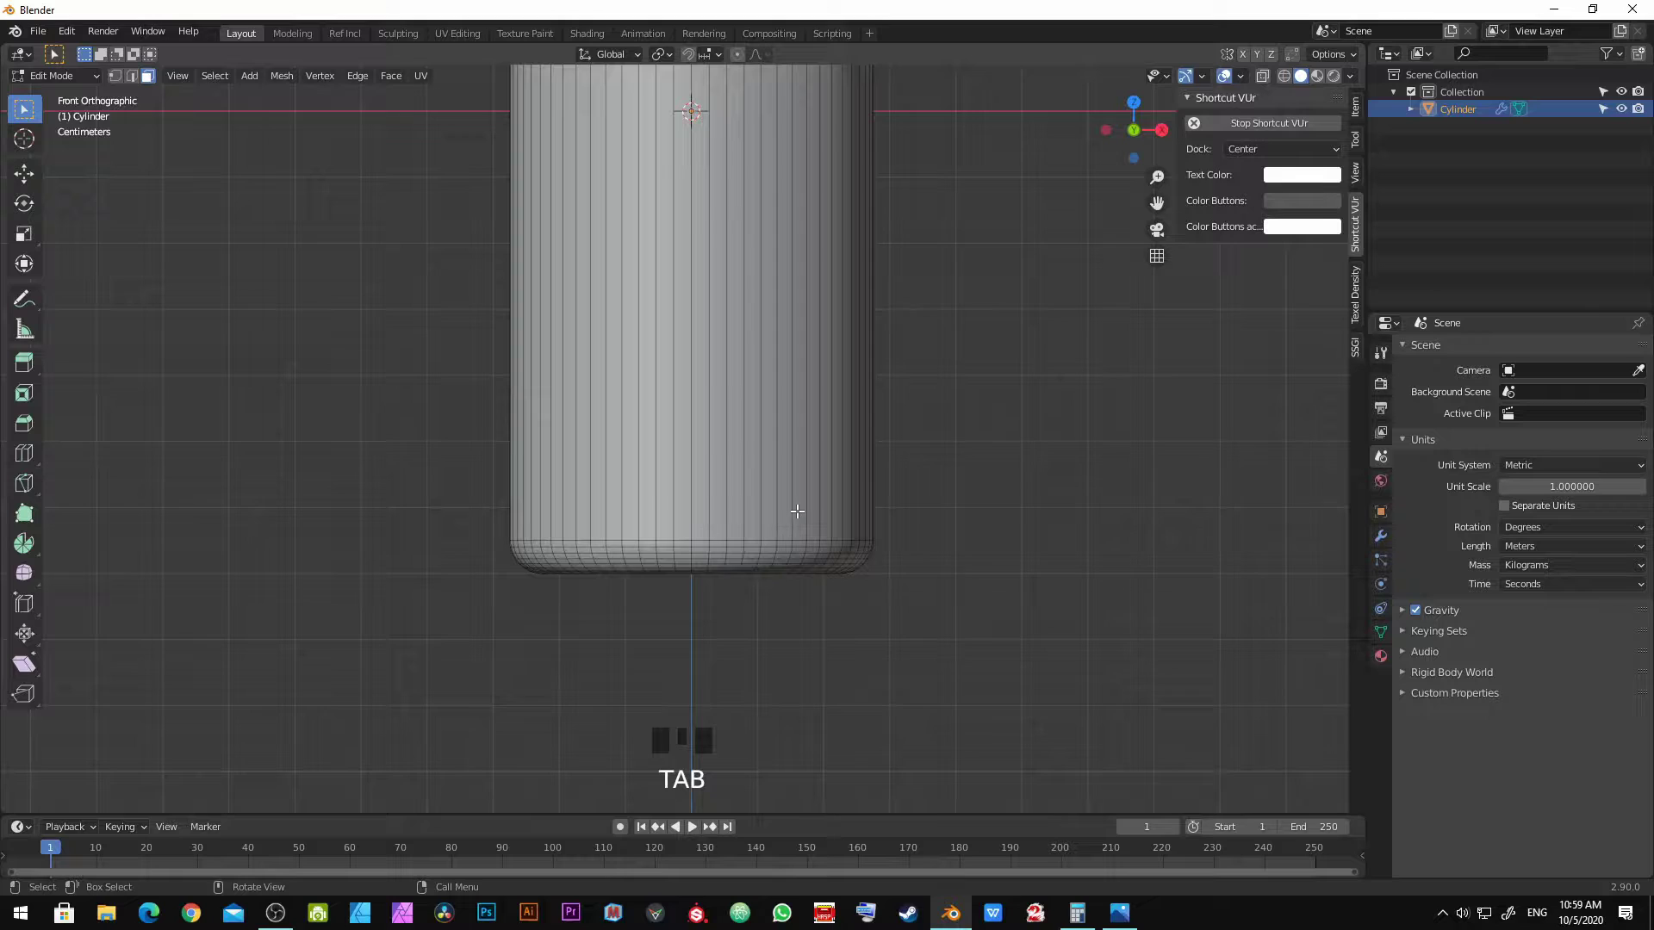
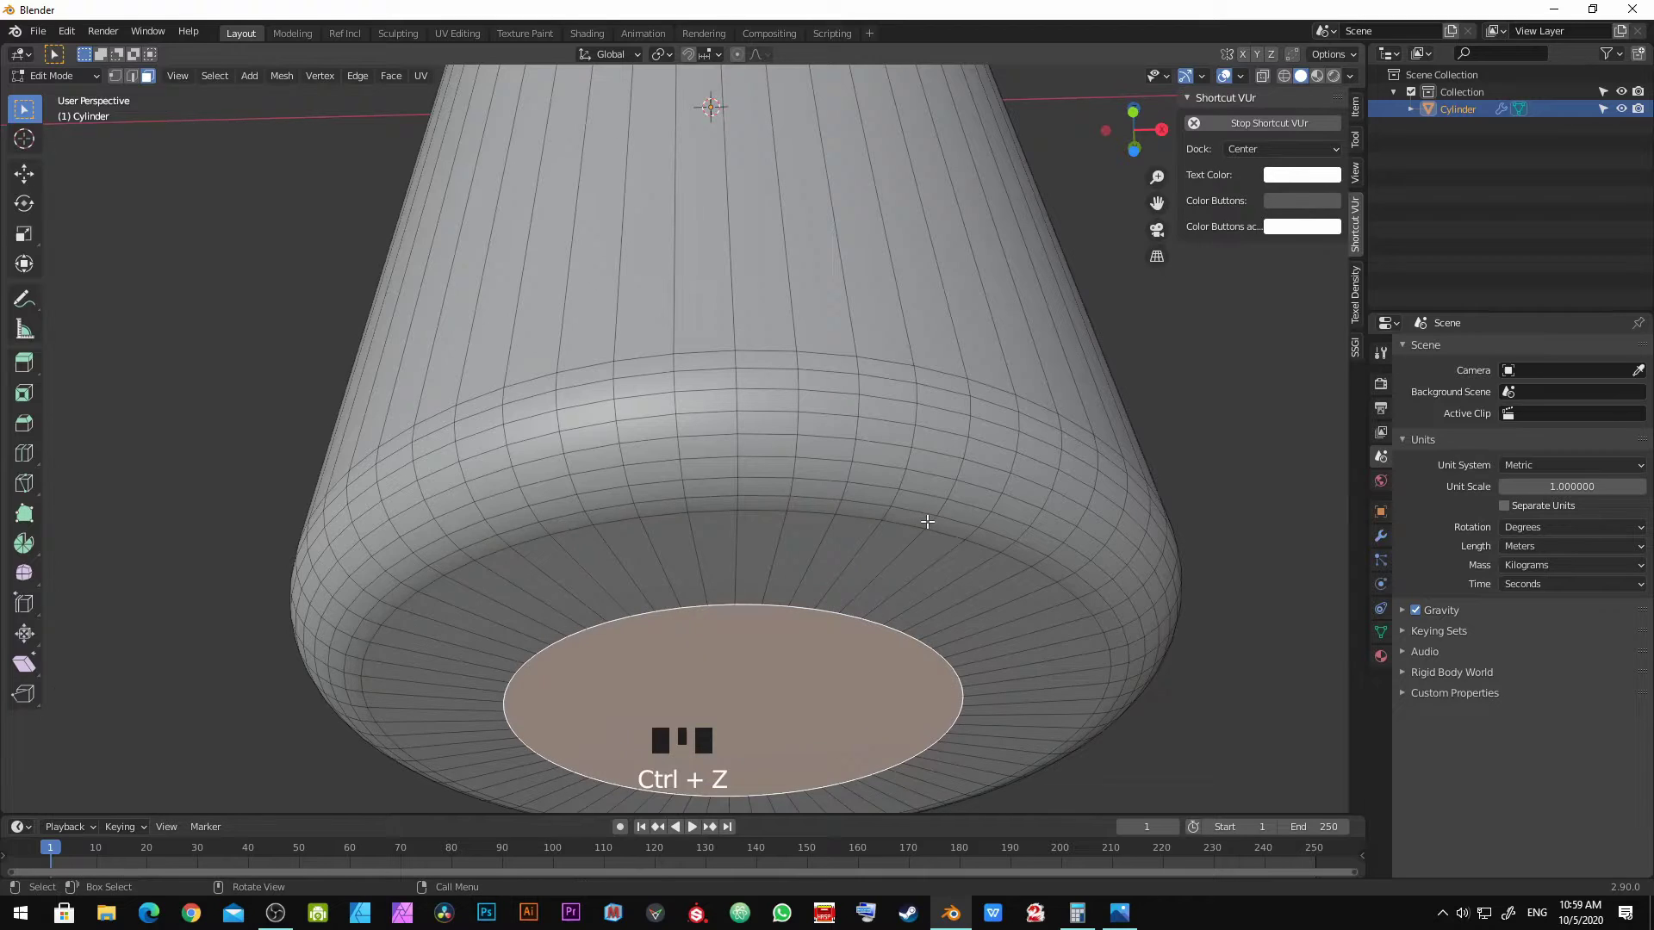
Step: Move the bottom face upward into the body to make the base concave
key("g")
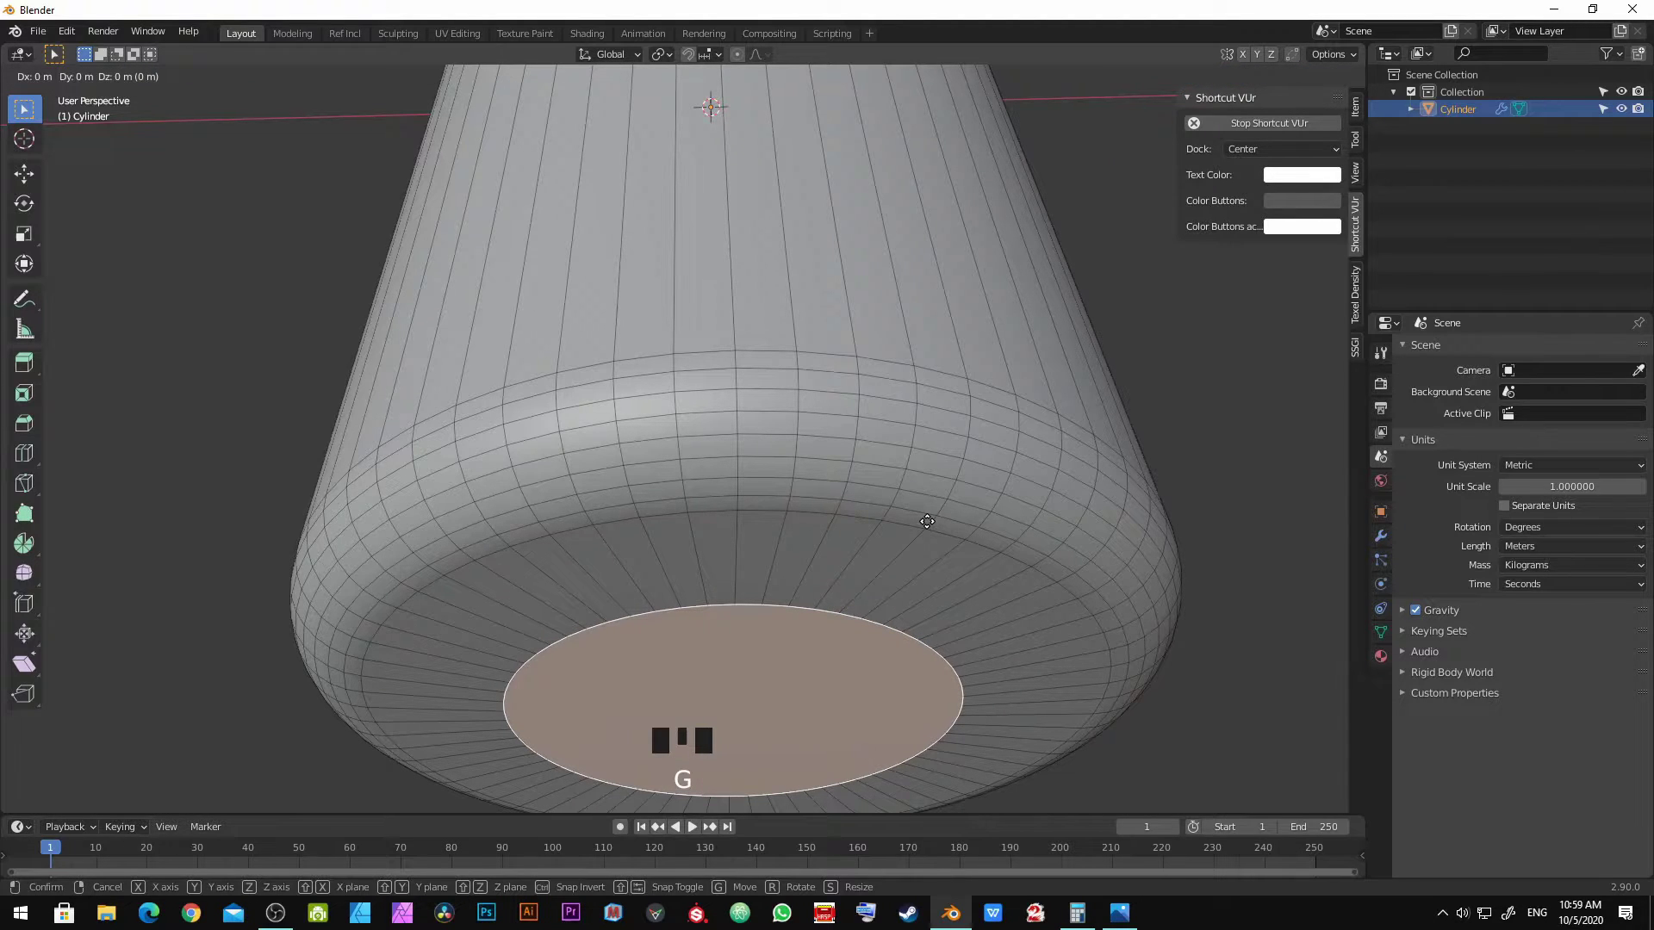
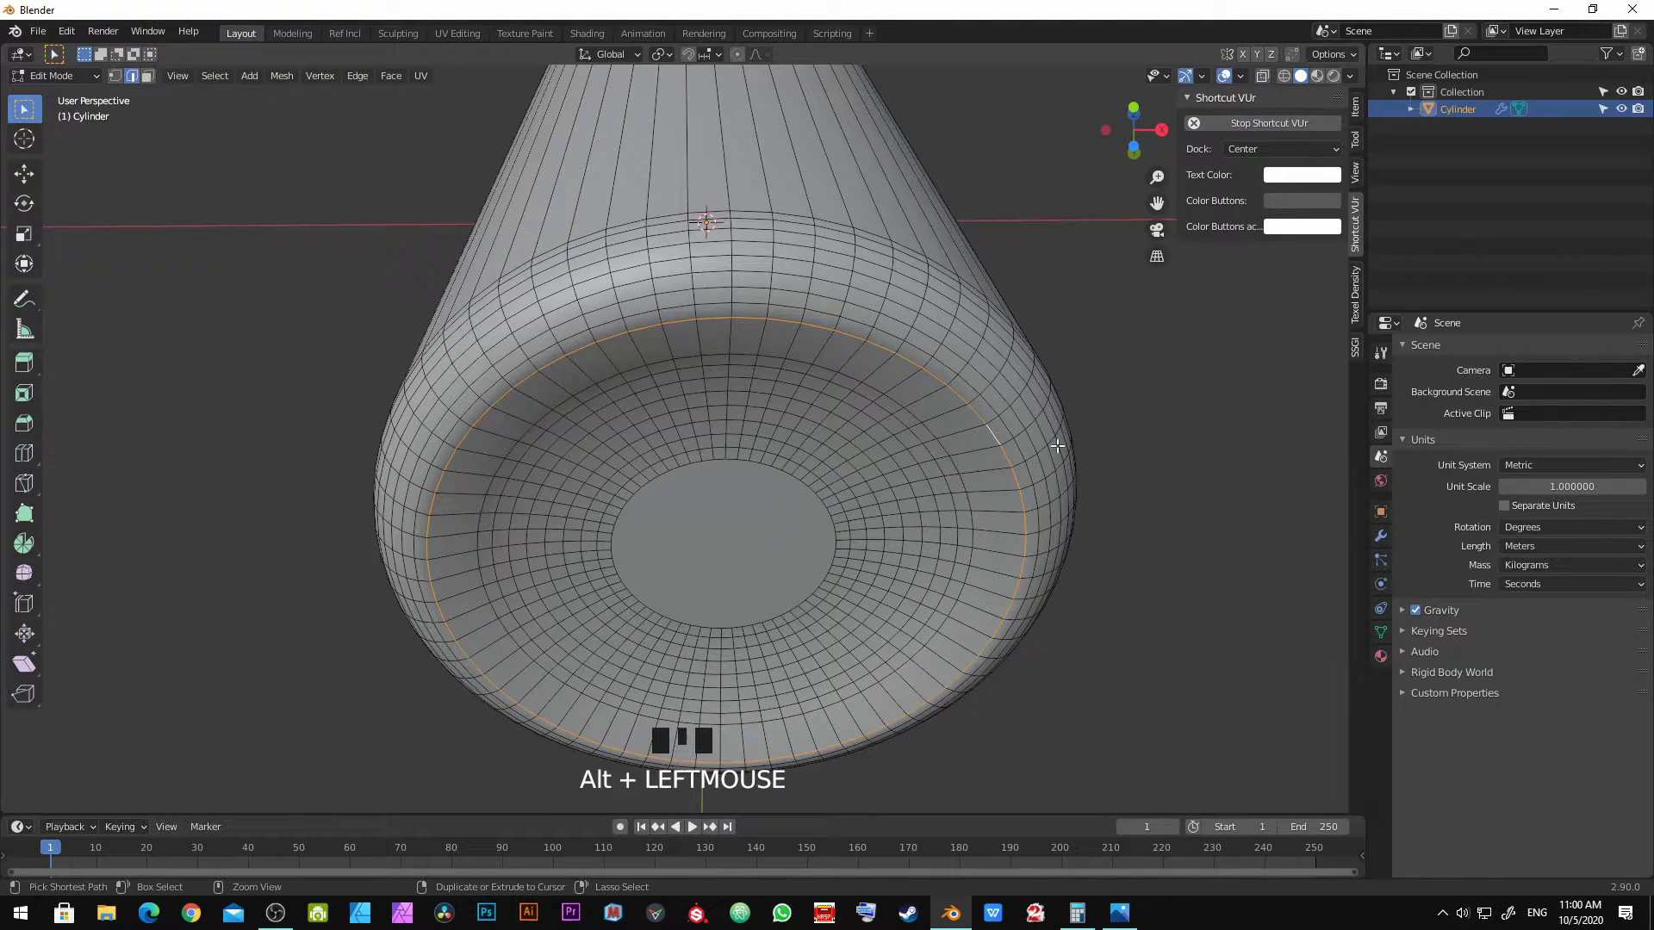
Step: Add and bevel an edge ring inside the base, leave edit mode, and add a new cube
key("ctrl+r")
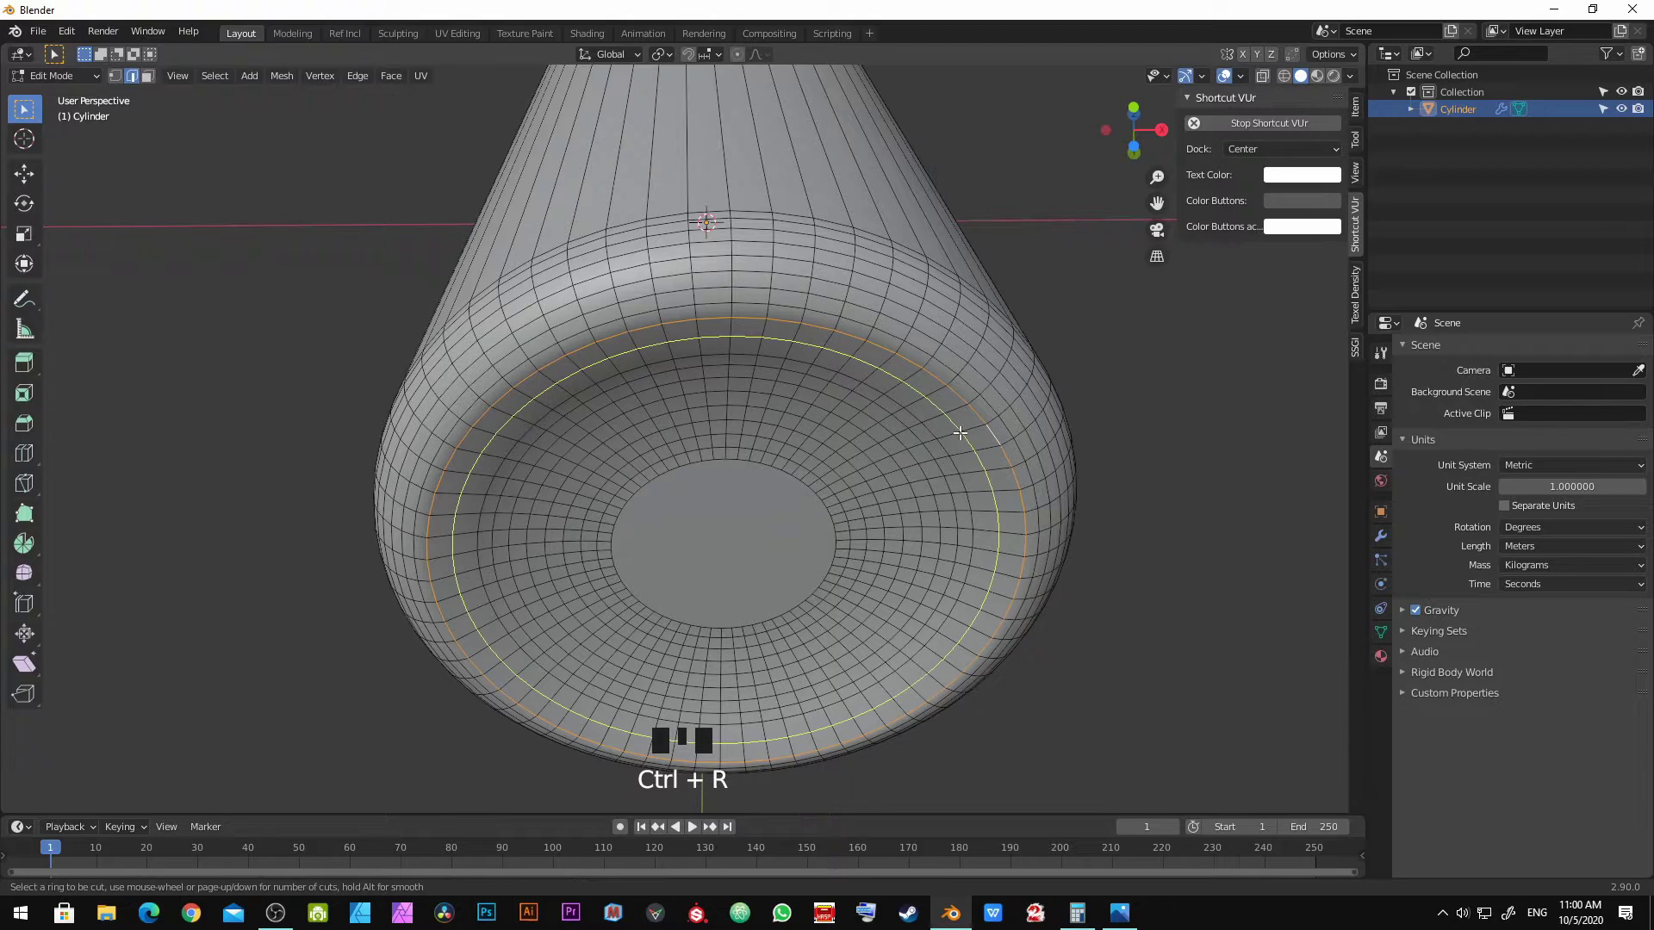
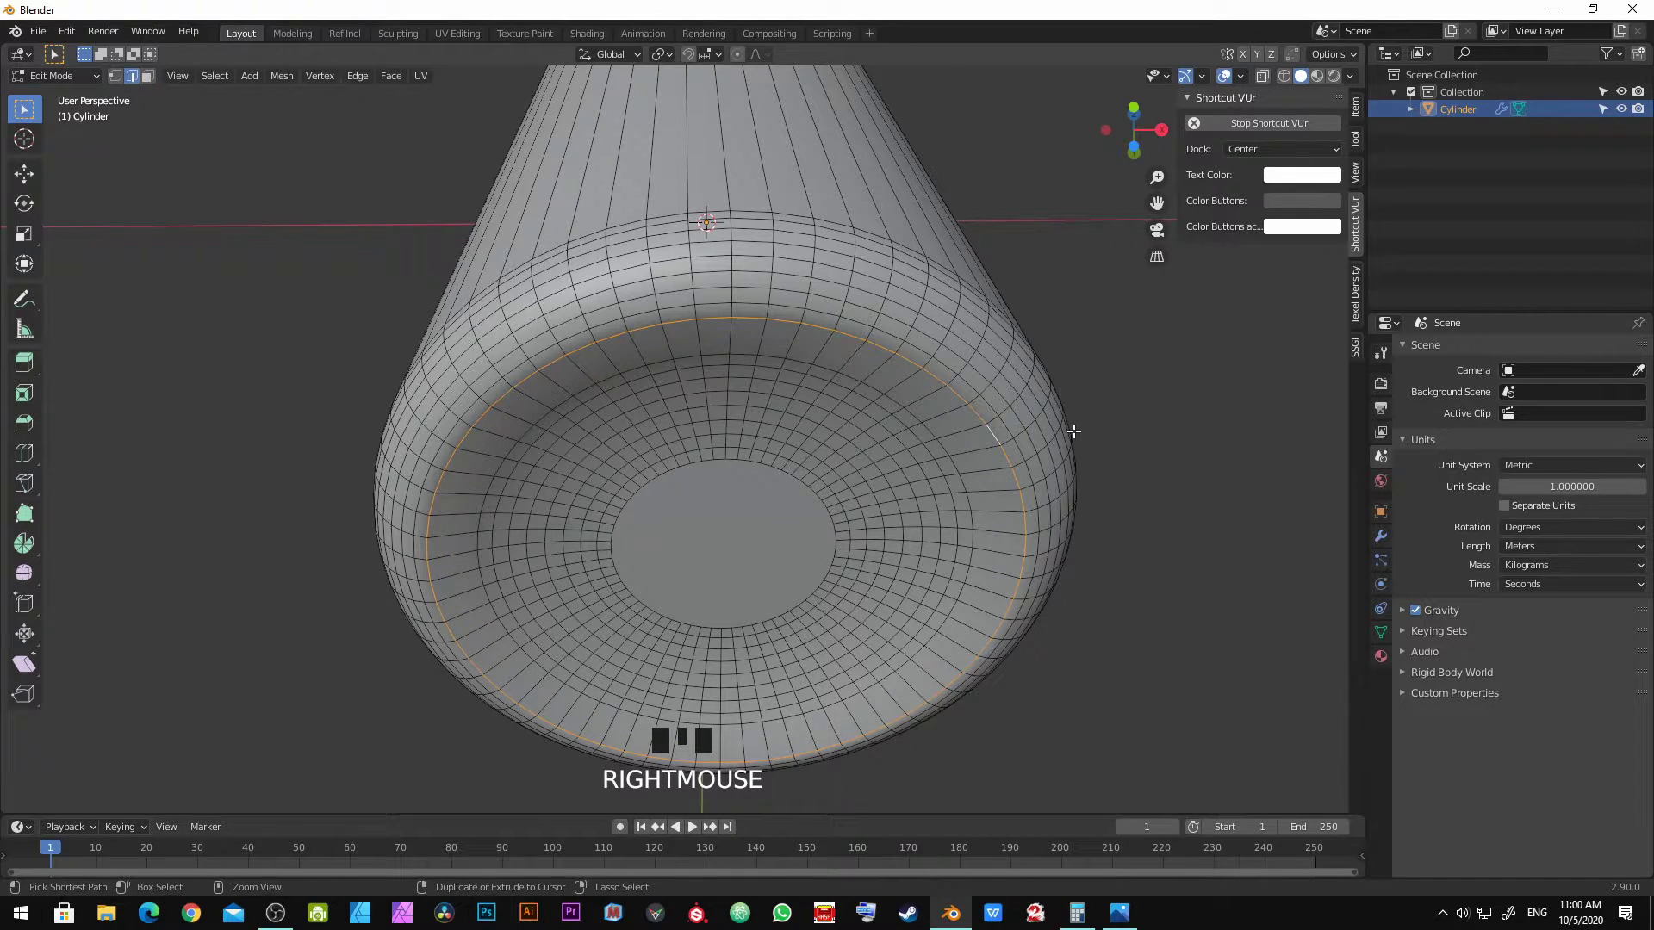
key("ctrl+b")
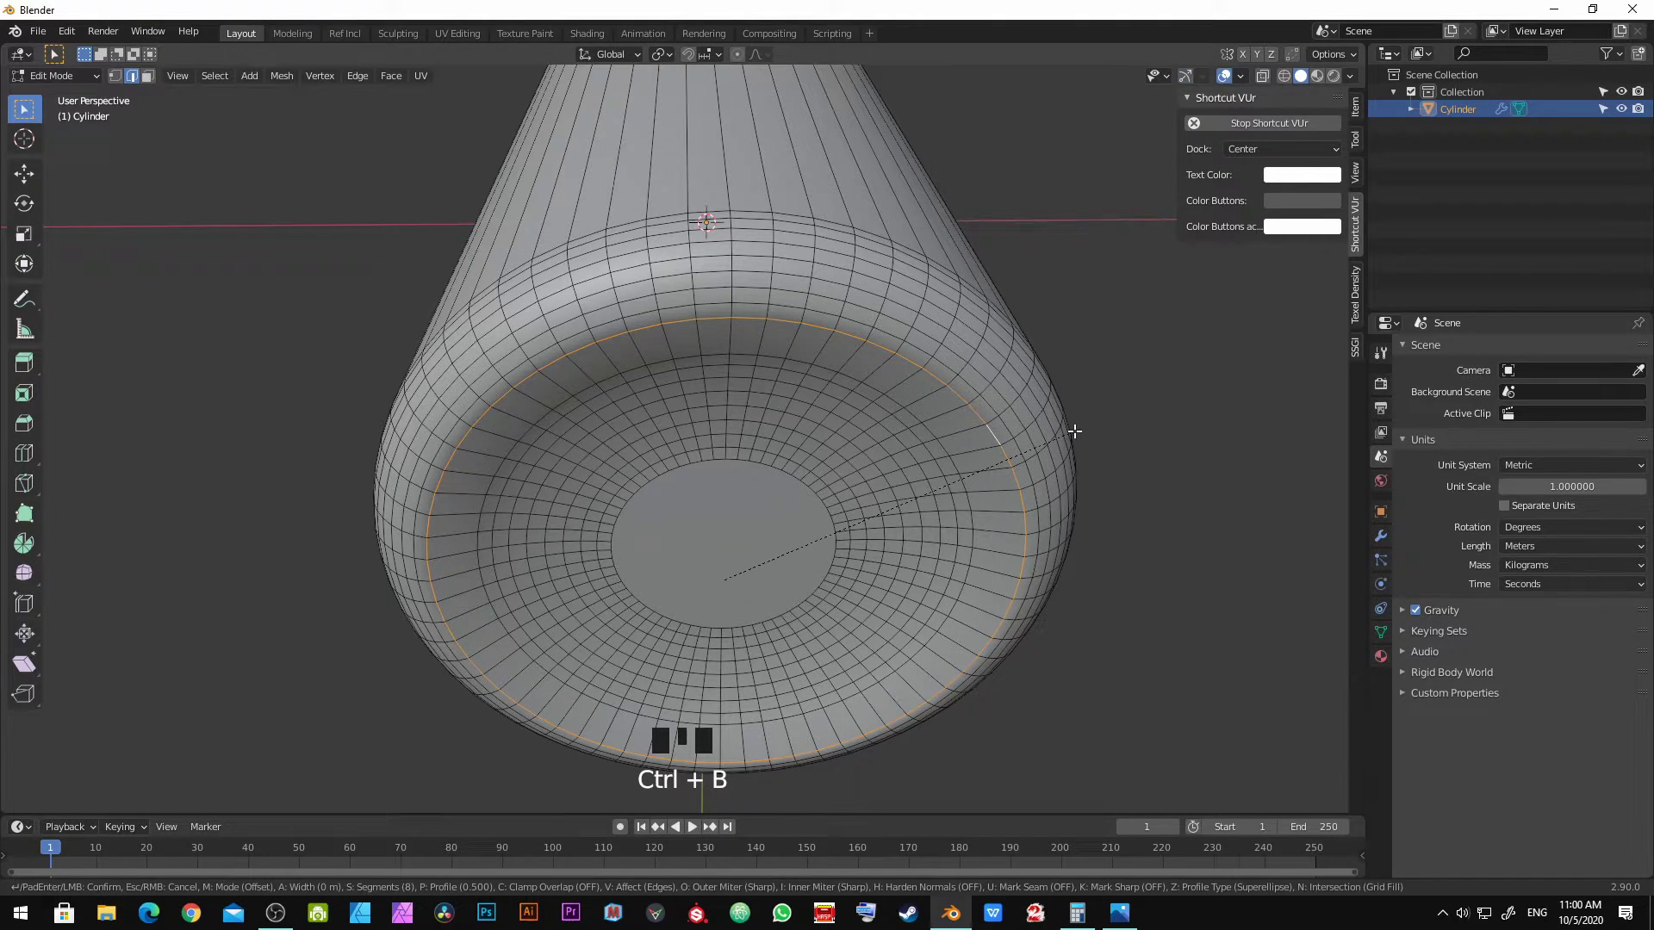
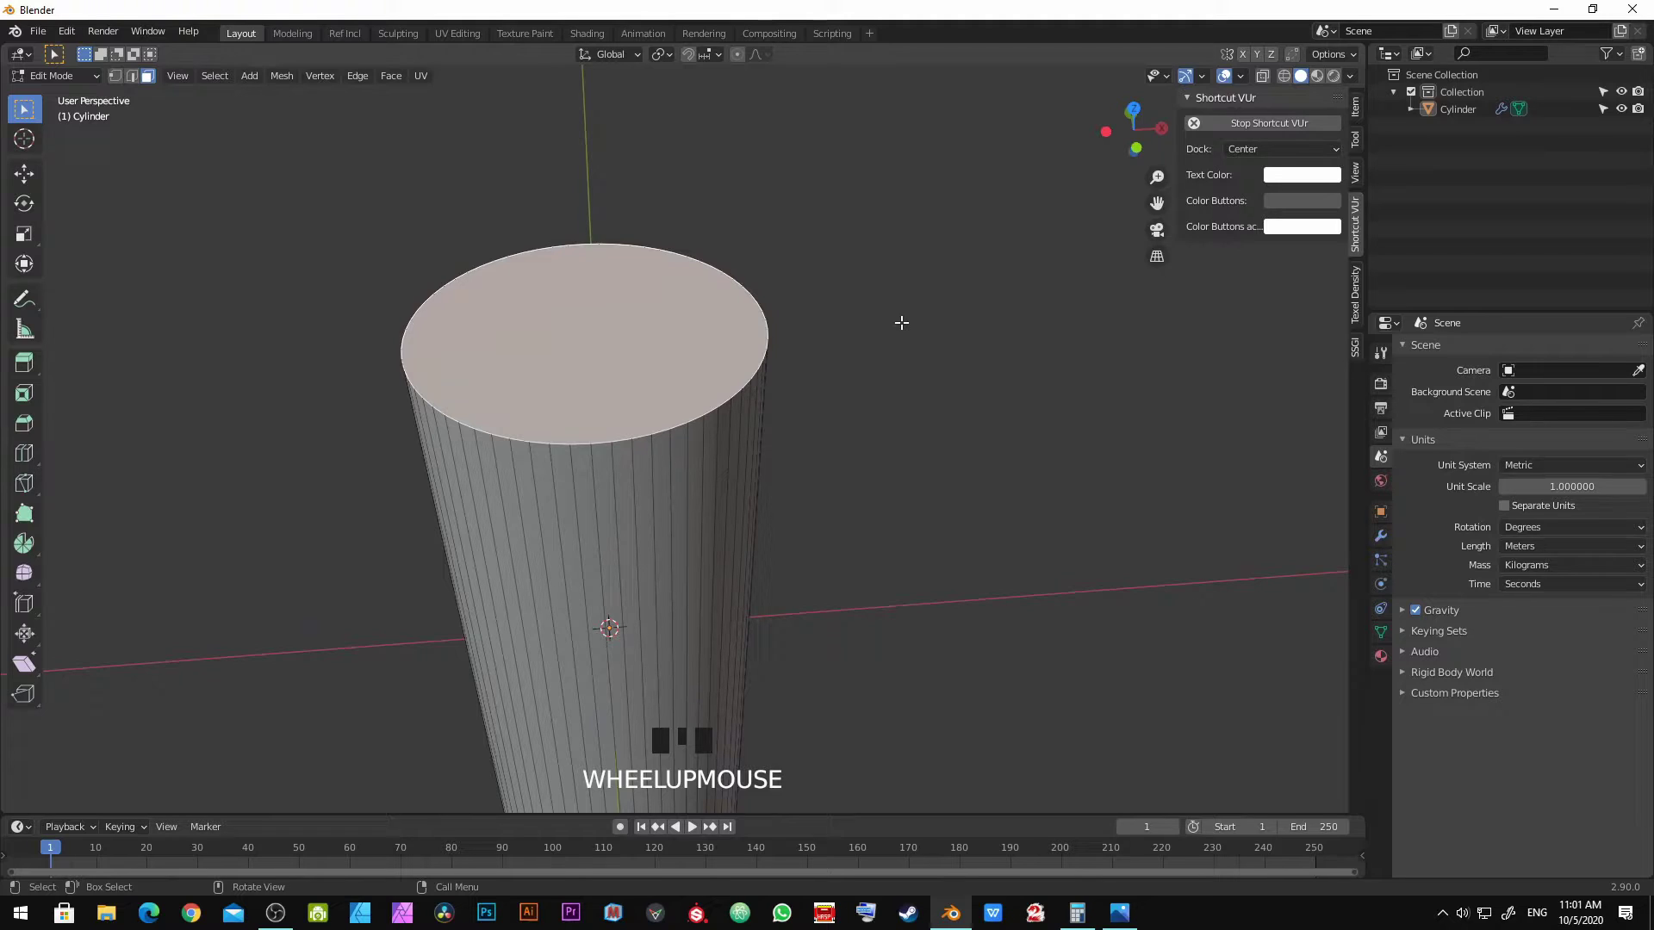
scroll("down", 3)
key("Tab")
left_click_drag(781, 354, 805, 313)
key("shift+a")
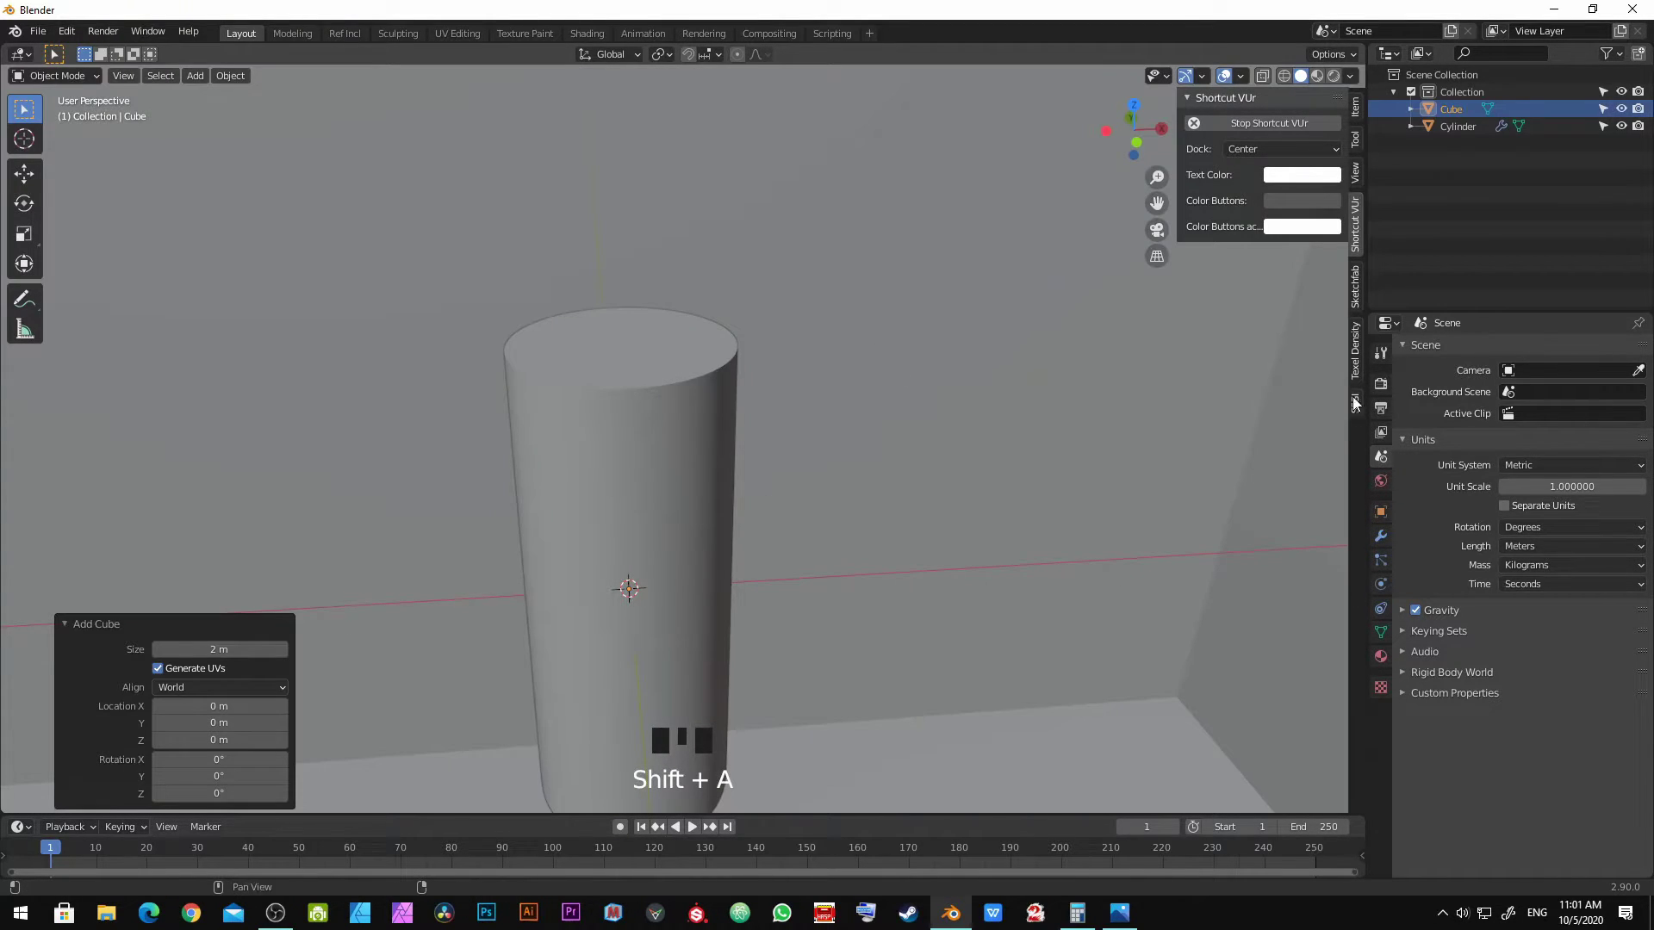
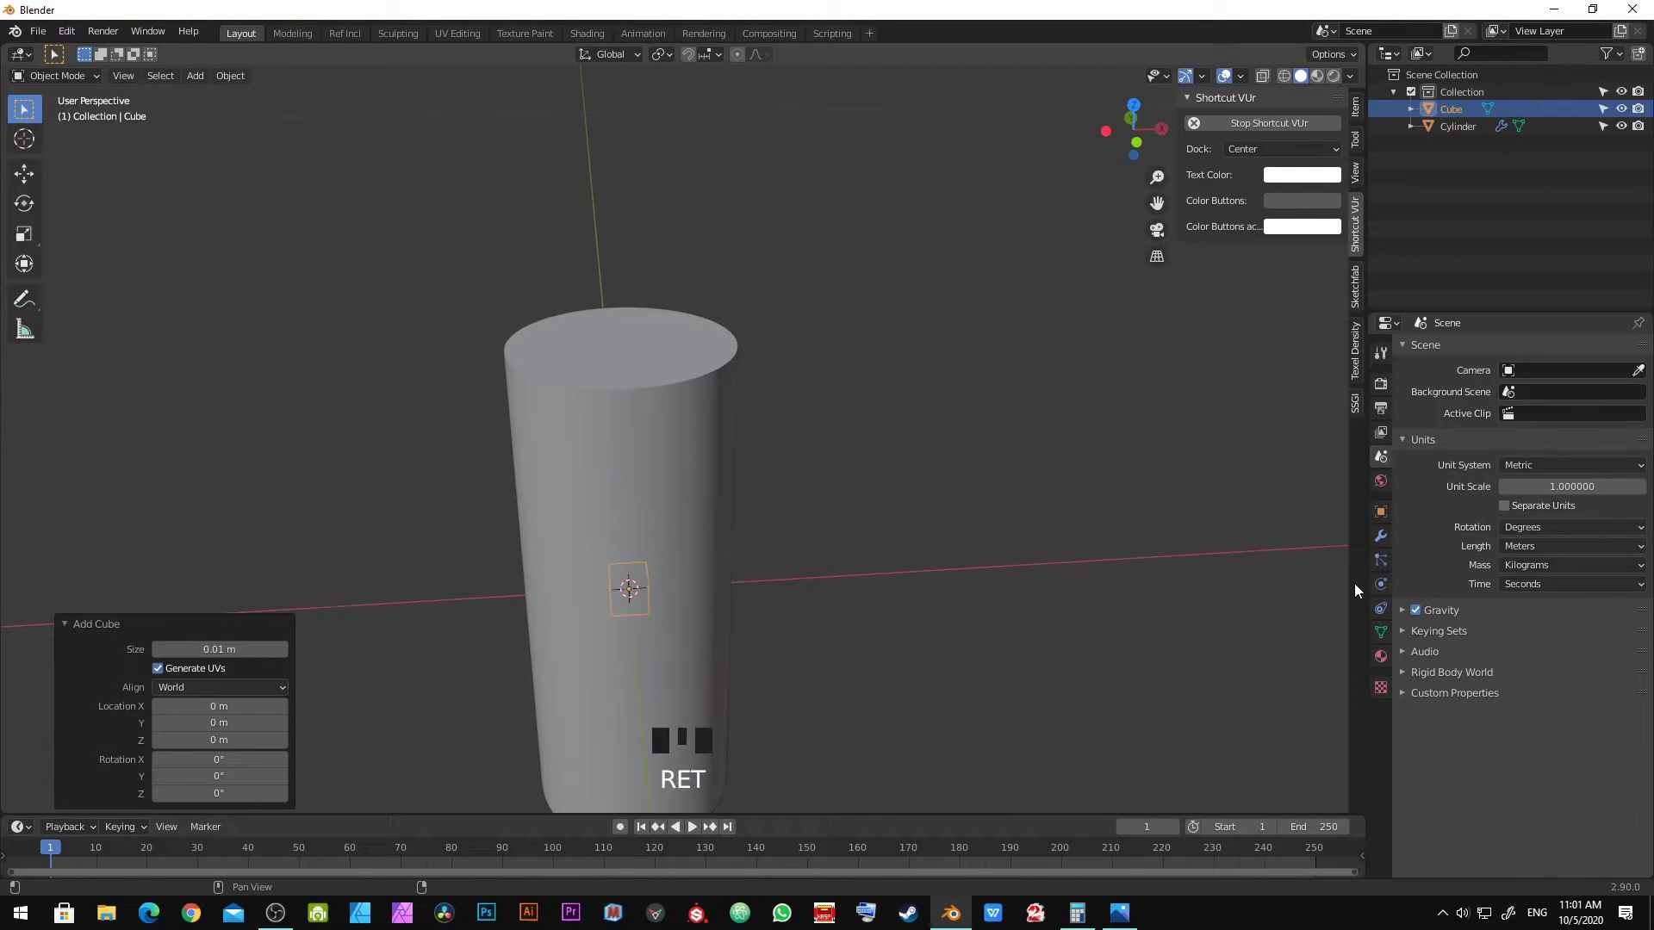
Step: Set scene length units to centimetres and shrink the new cube to 1 cm
left_click(1390, 419)
left_click(1386, 437)
left_click(1383, 468)
left_click_drag(1535, 545, 671, 589)
left_click_drag(671, 589, 666, 536)
key("g")
left_click(933, 290)
left_click_drag(1555, 546, 739, 560)
Step: Save the project as botol.blend
key("ctrl+s")
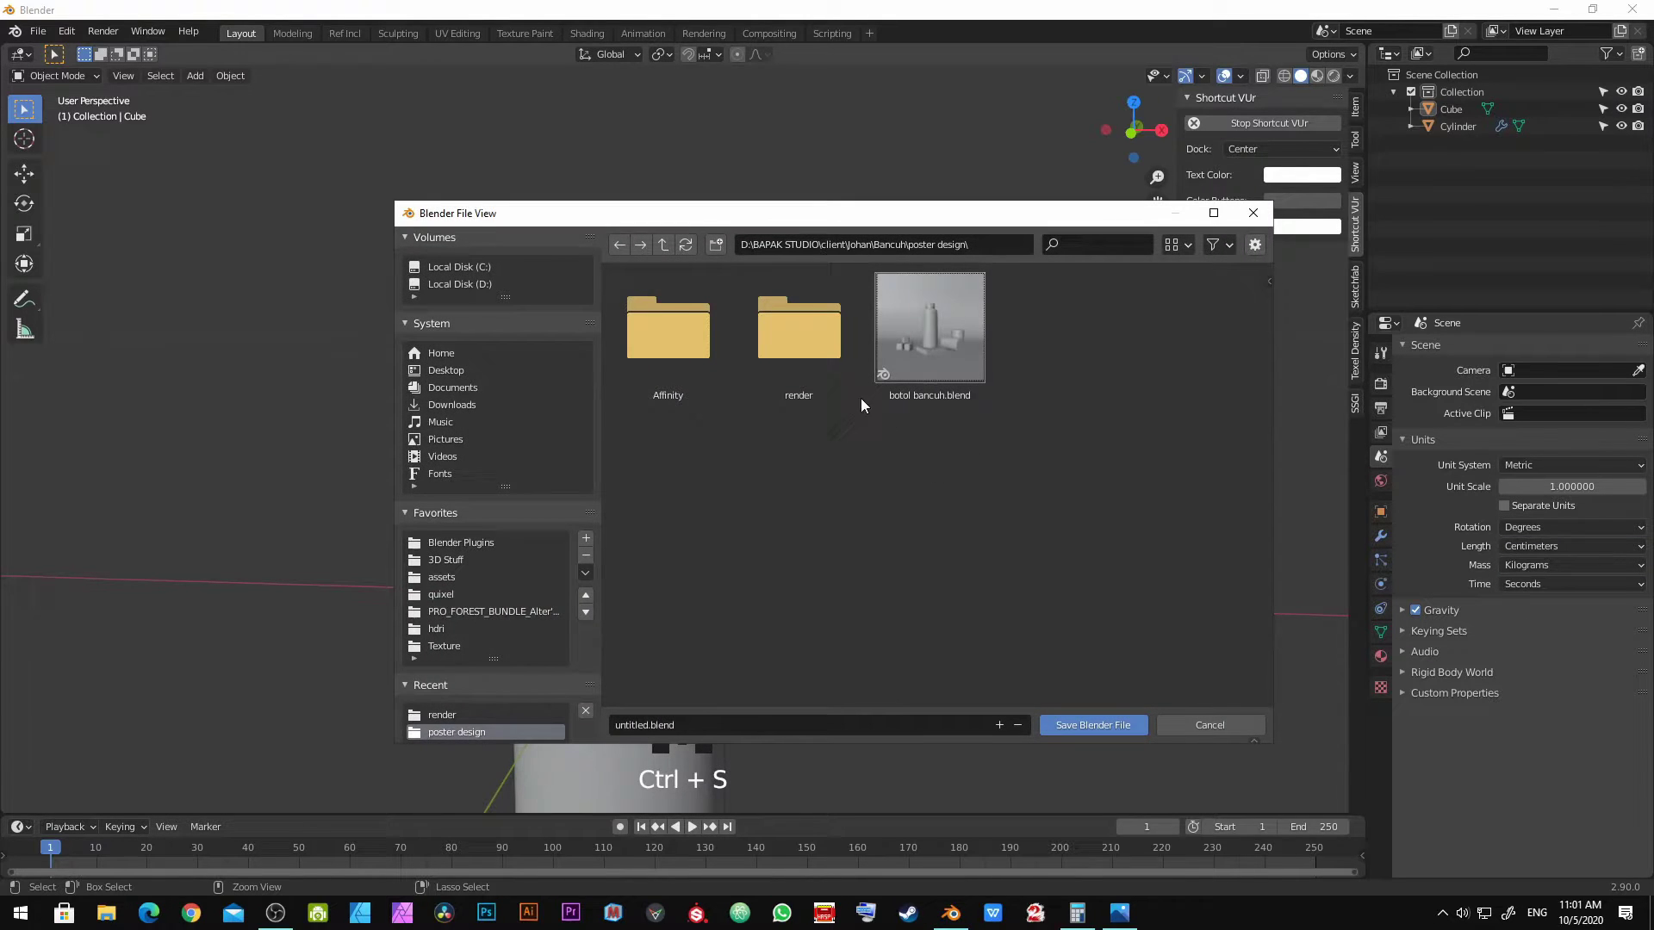
key("Escape")
left_click_drag(521, 440, 849, 443)
key("ctrl+s")
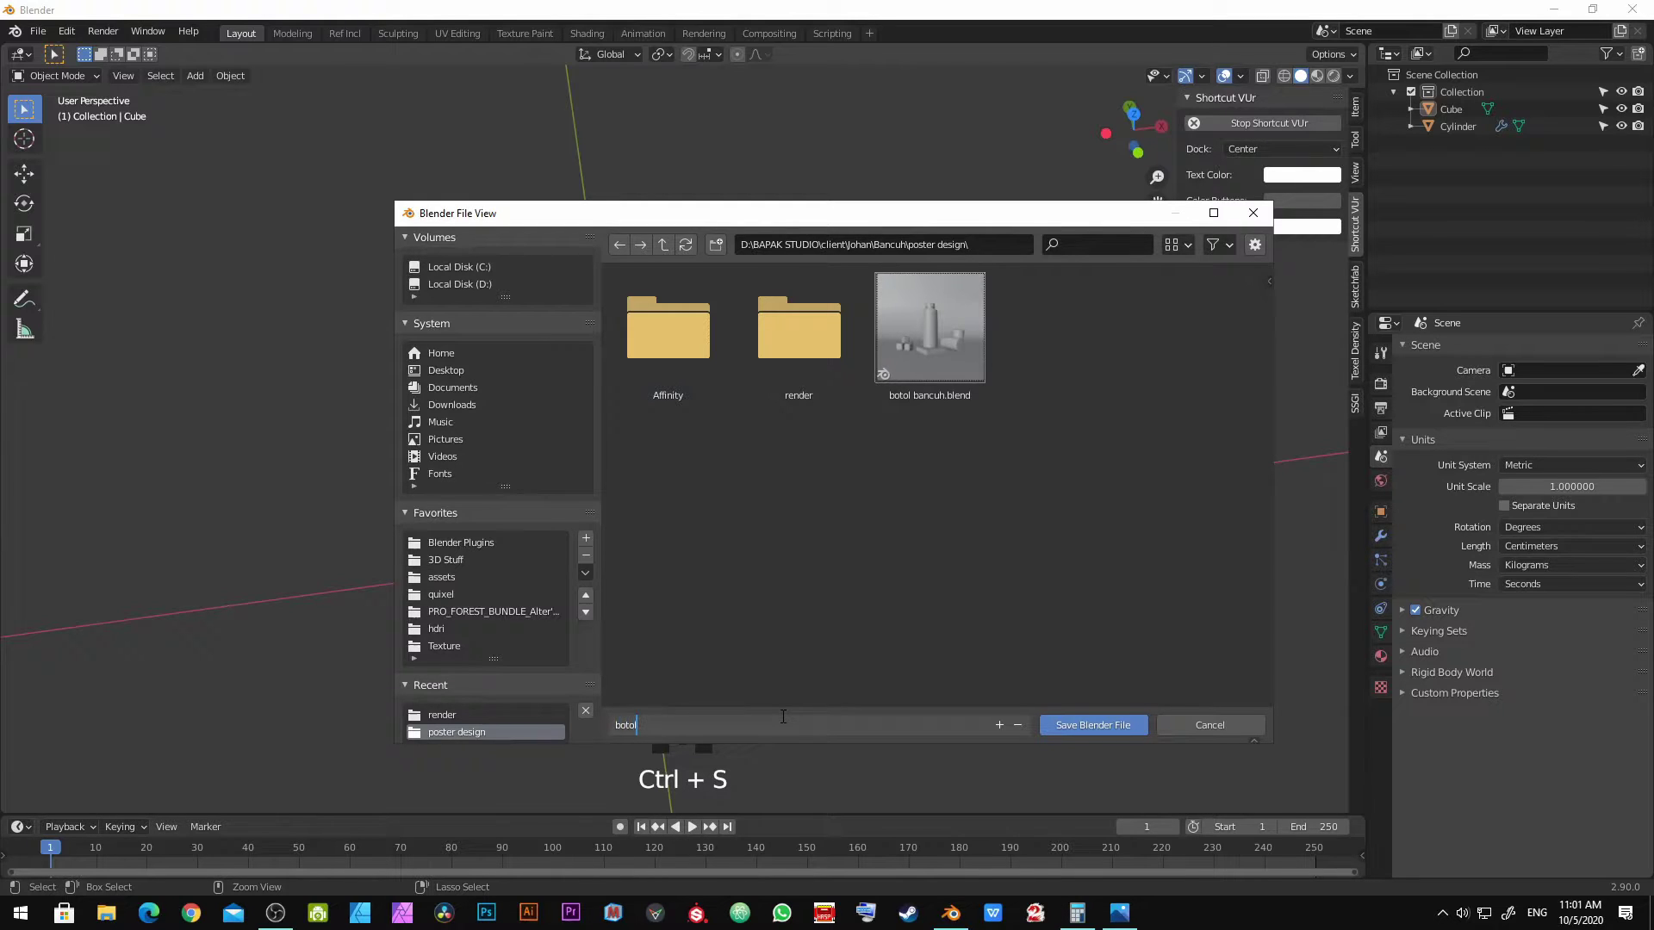
key("Return")
Step: In wireframe, select the small cube and move it up toward the bottle's top
key("z")
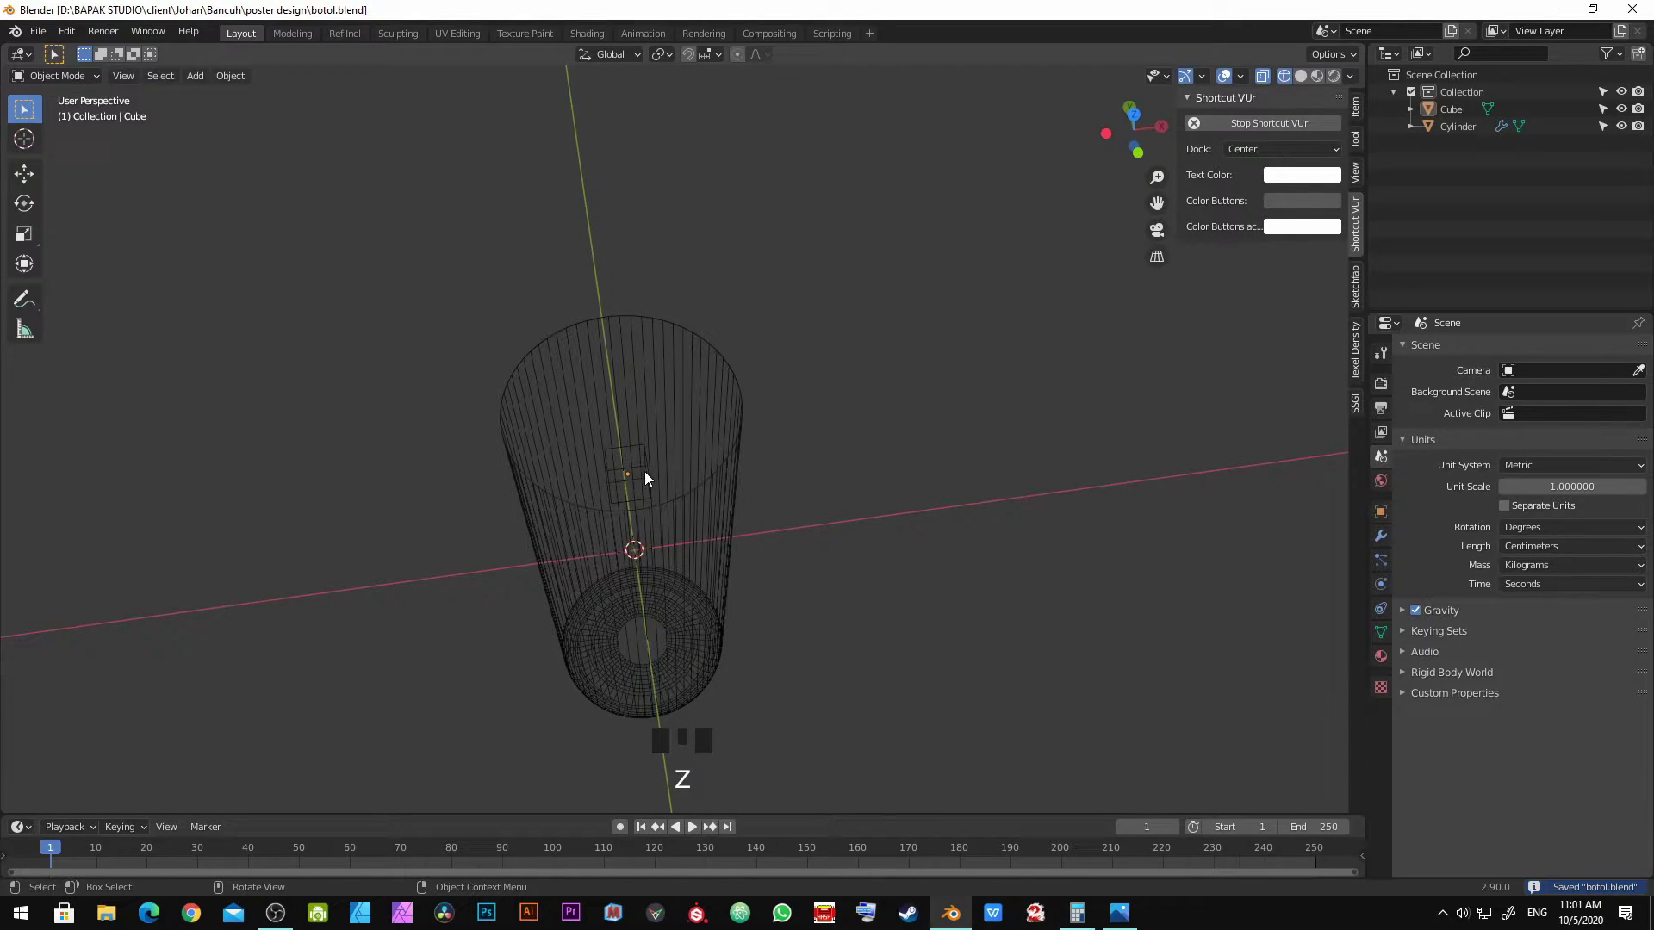
left_click(644, 477)
left_click(643, 478)
left_click_drag(728, 519, 680, 439)
key("g")
left_click(680, 166)
key("z")
left_click_drag(620, 286, 1362, 106)
left_click(1362, 106)
Step: Place the cube on the cylinder's top rim near 2.25, 0.5, 7.5 cm as a neck reference
left_click_drag(606, 450, 713, 535)
scroll("up", 3)
left_click_drag(710, 62, 707, 554)
key("g")
left_click(729, 552)
left_click_drag(744, 634, 604, 510)
left_click(604, 510)
left_click_drag(522, 530, 653, 576)
key("Tab")
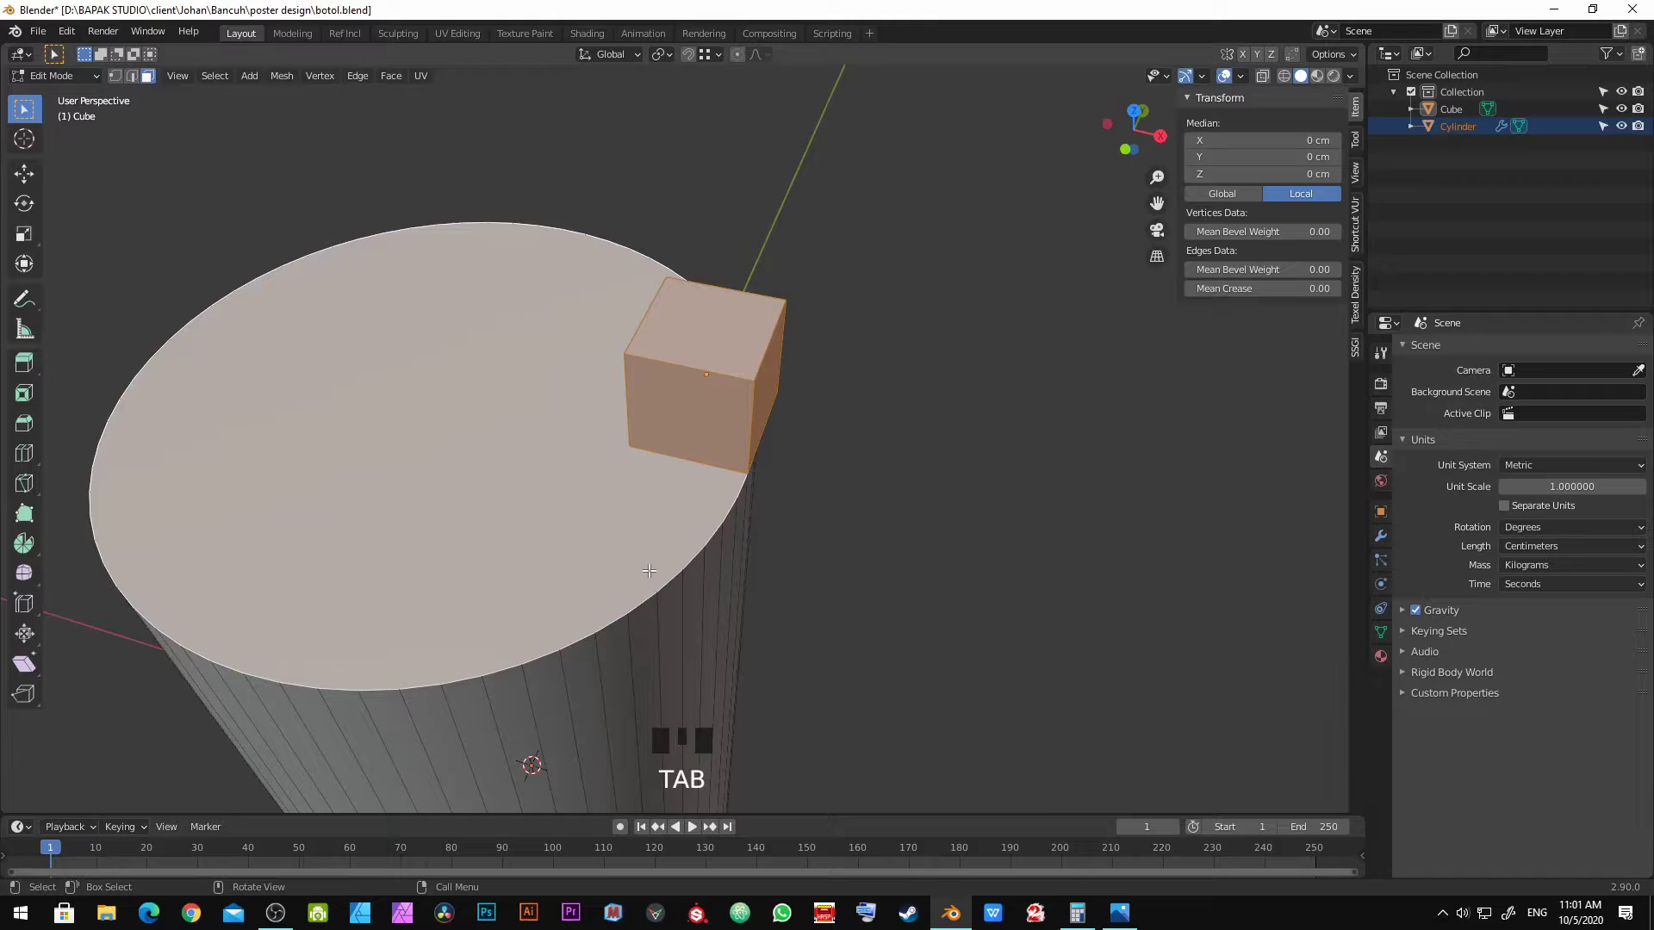
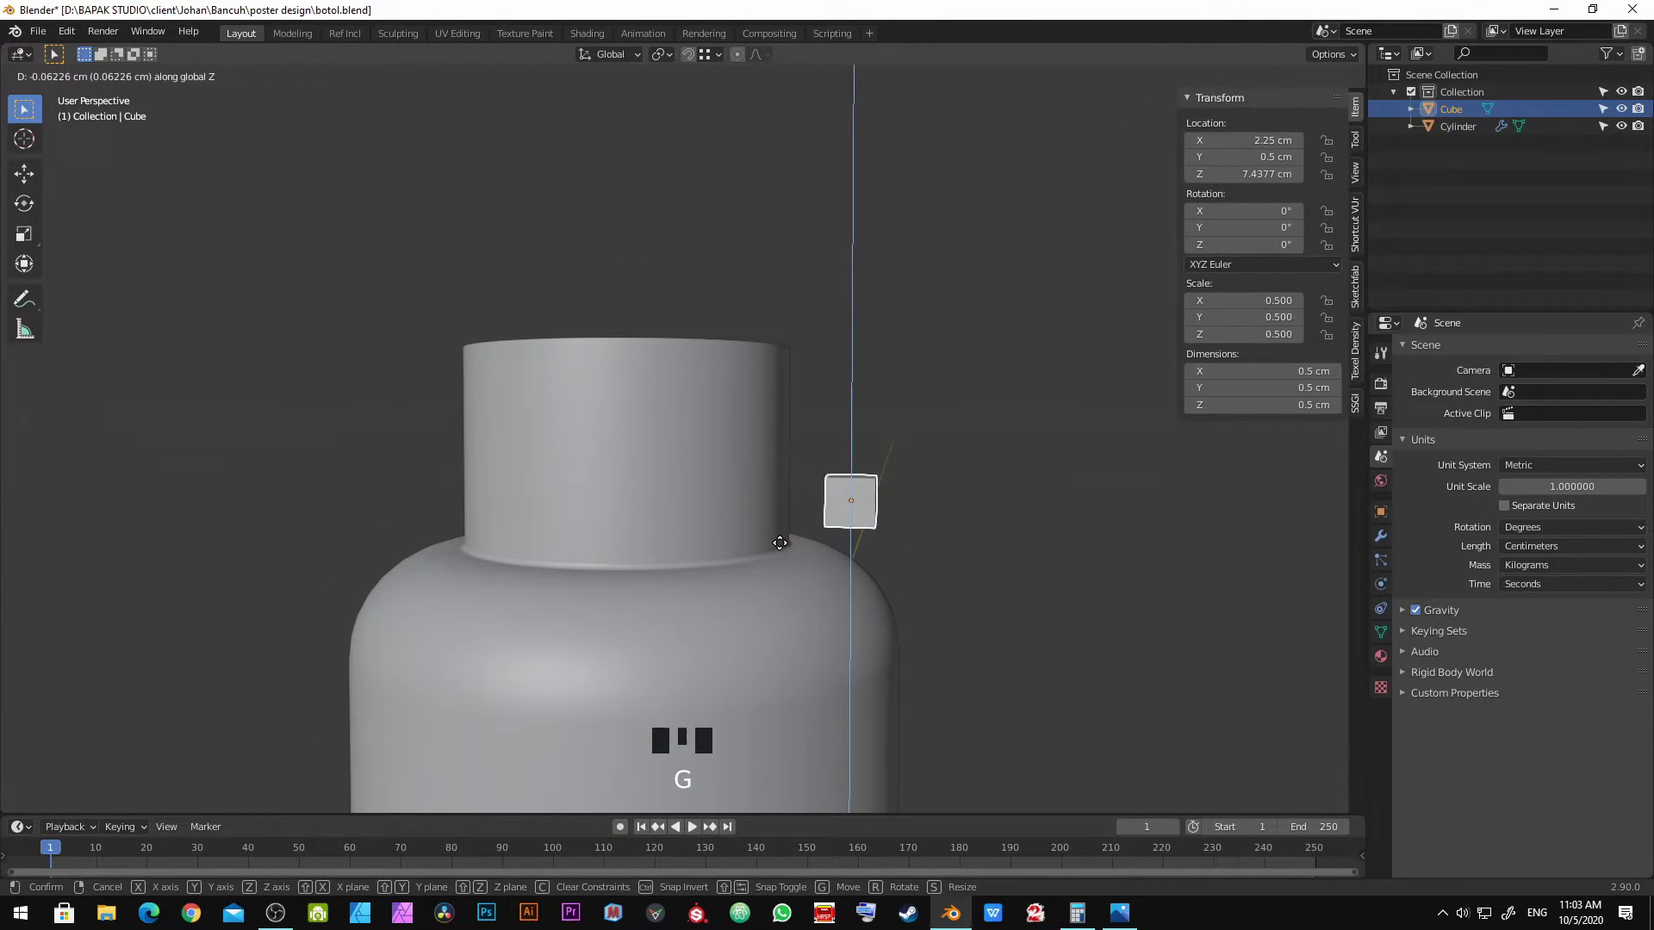
Step: Lower the cube 0.25 cm and cut an edge loop around the neck at about 7.5 cm
right_click(785, 551)
key("g")
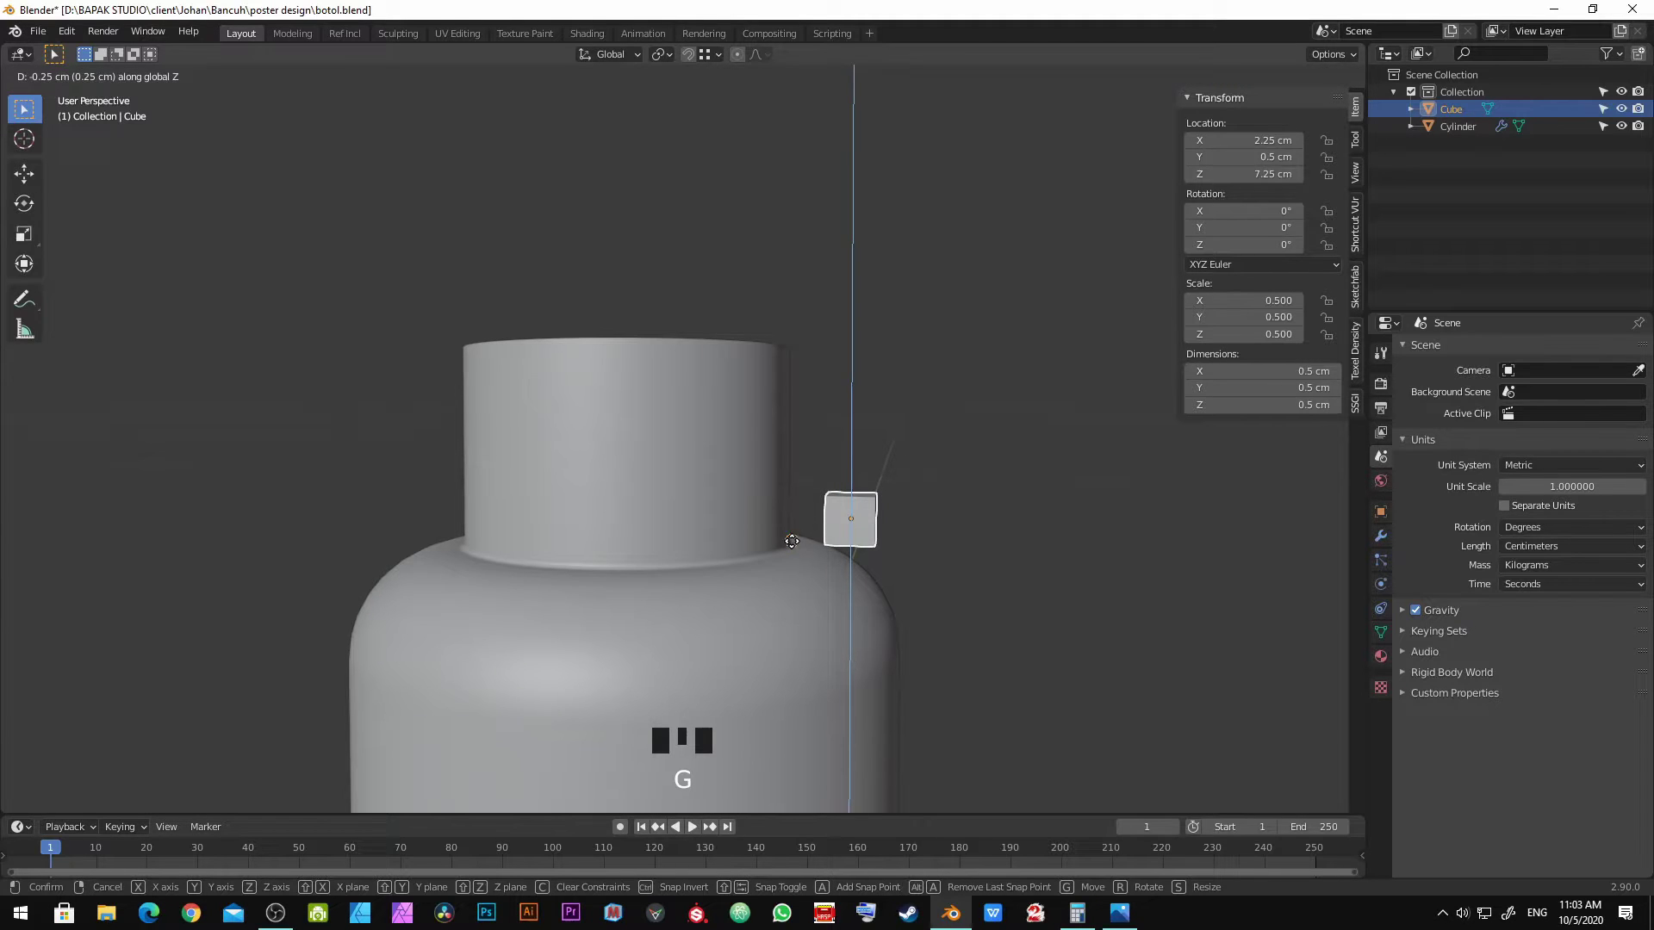
left_click(799, 551)
left_click_drag(842, 528, 654, 552)
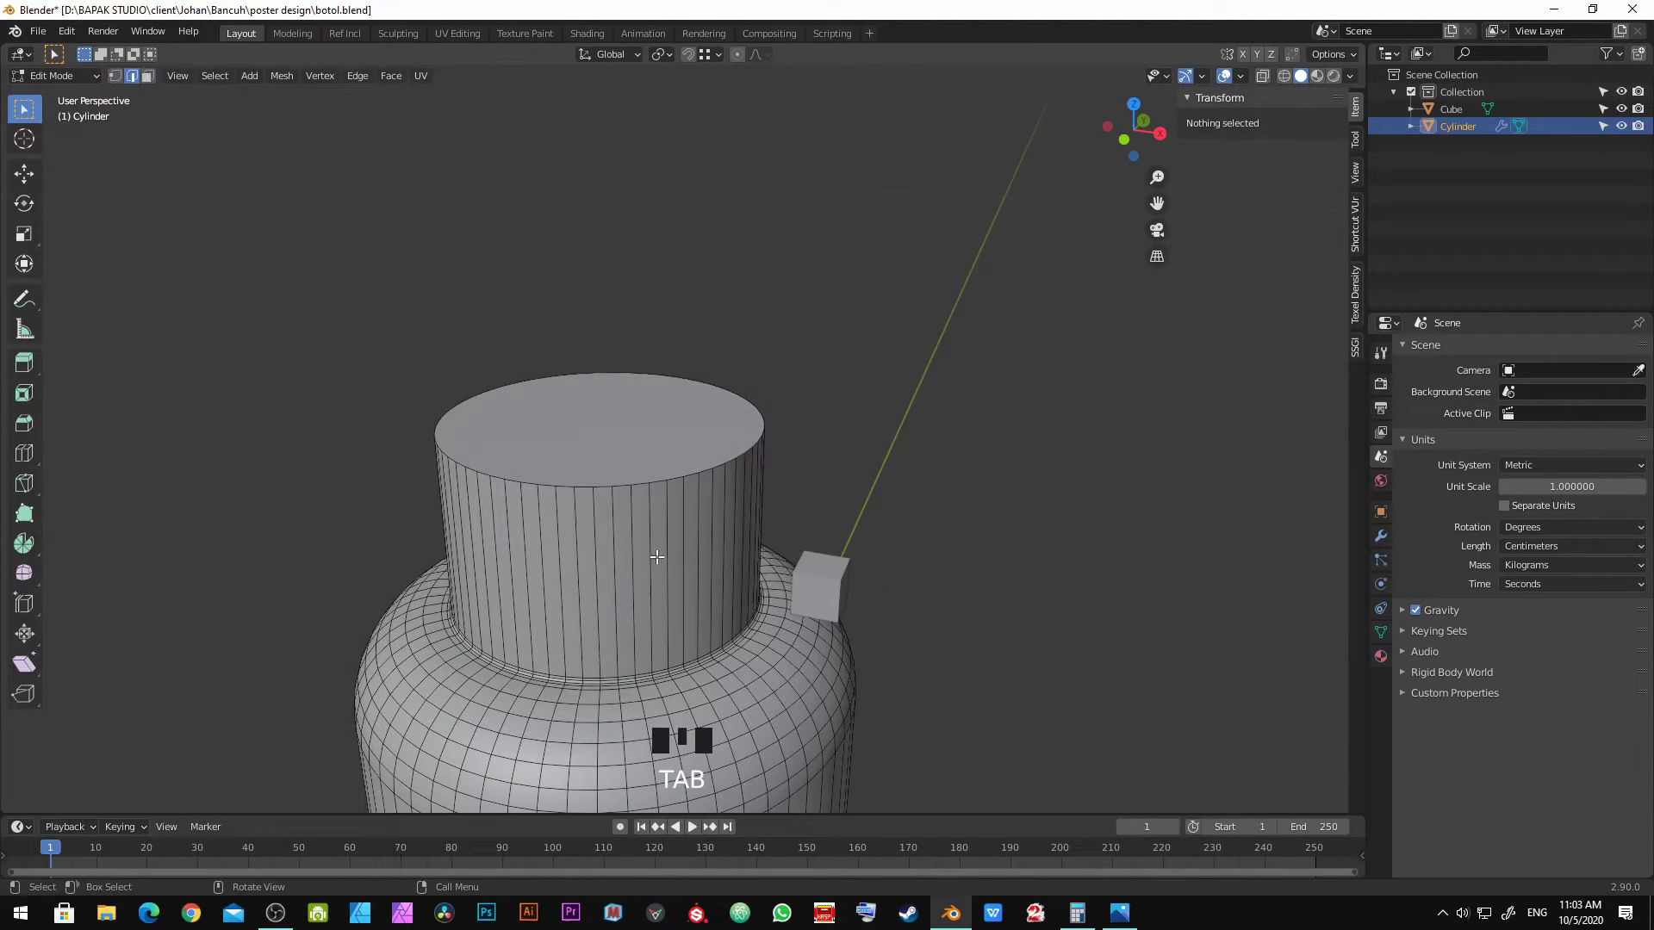
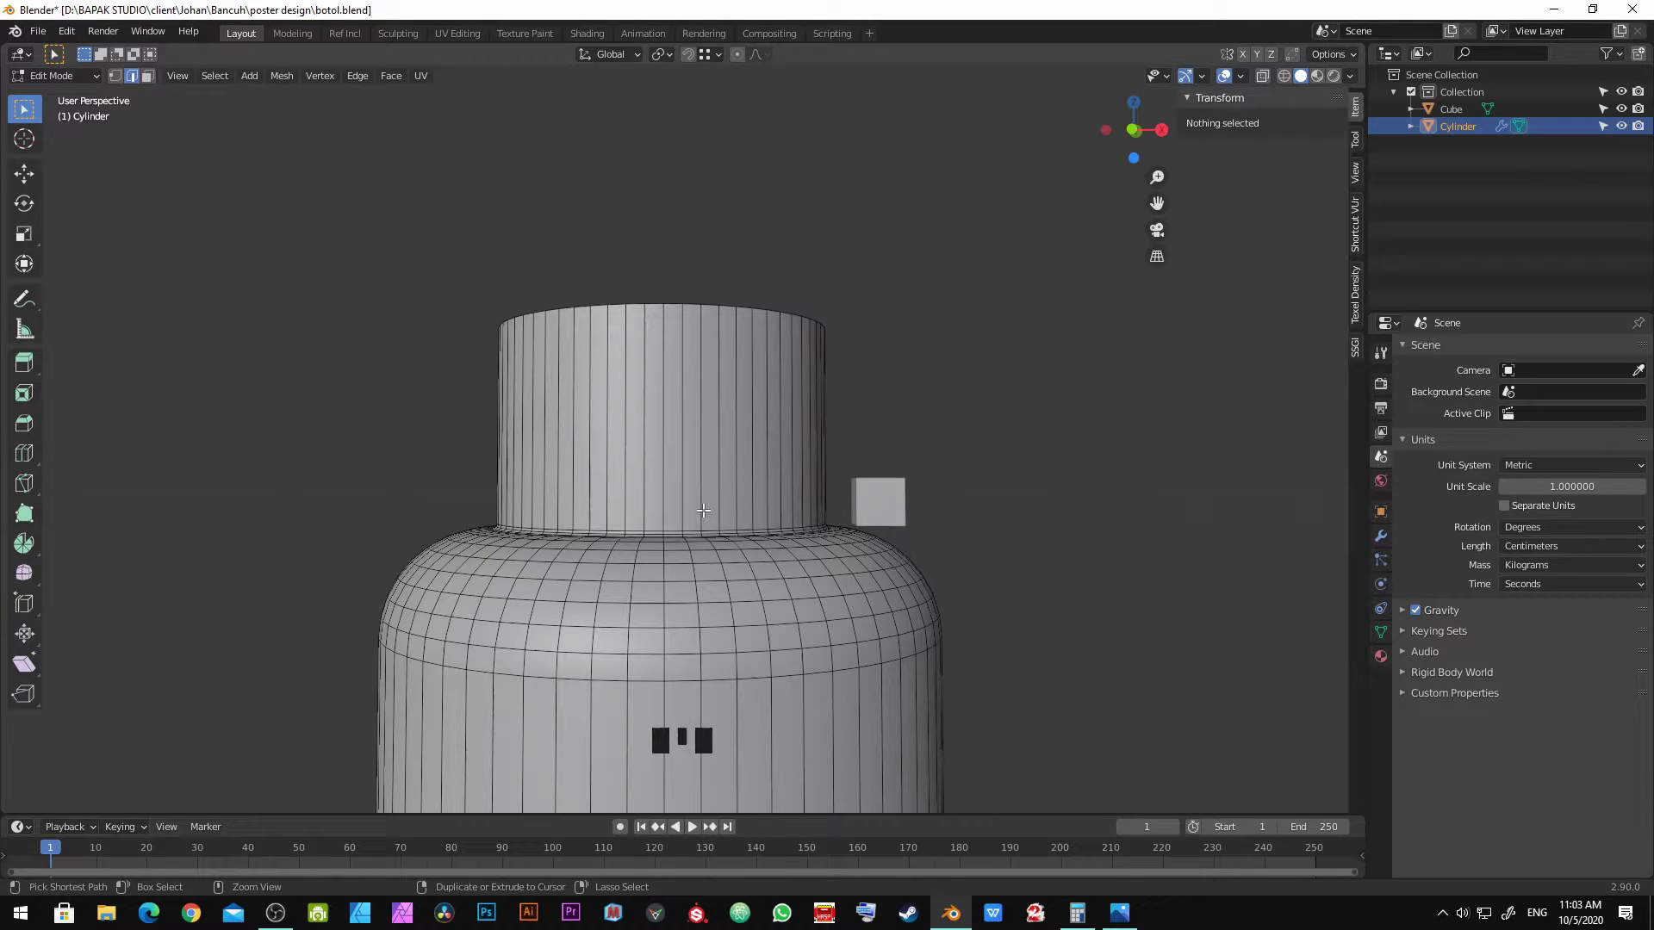
key("ctrl+r")
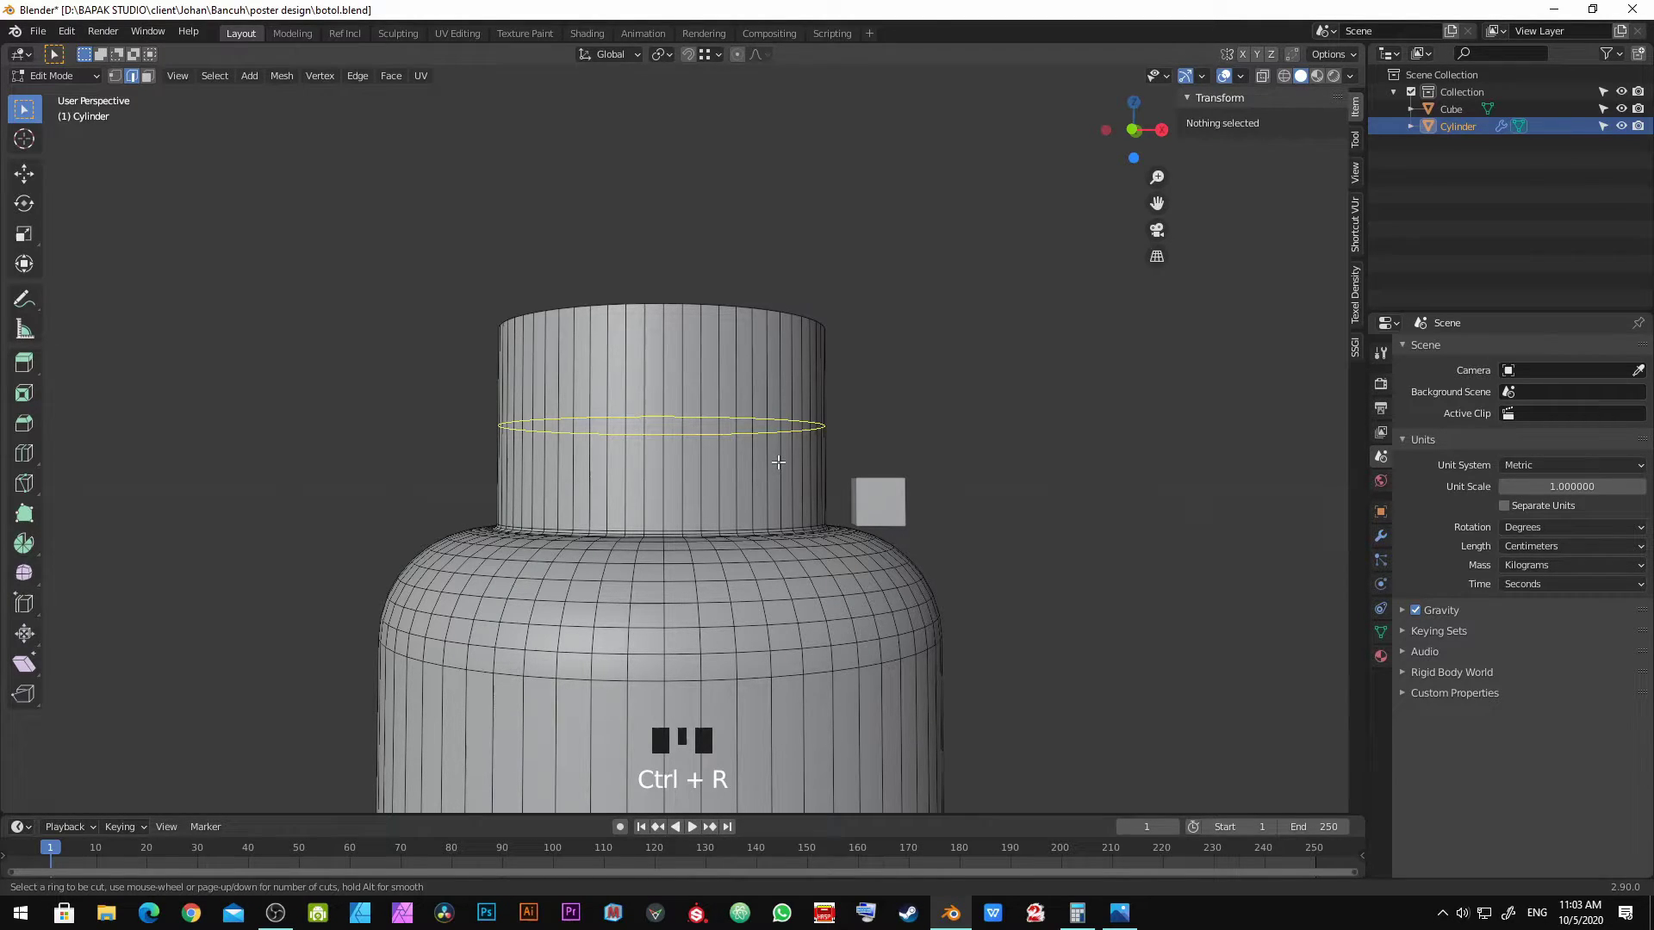
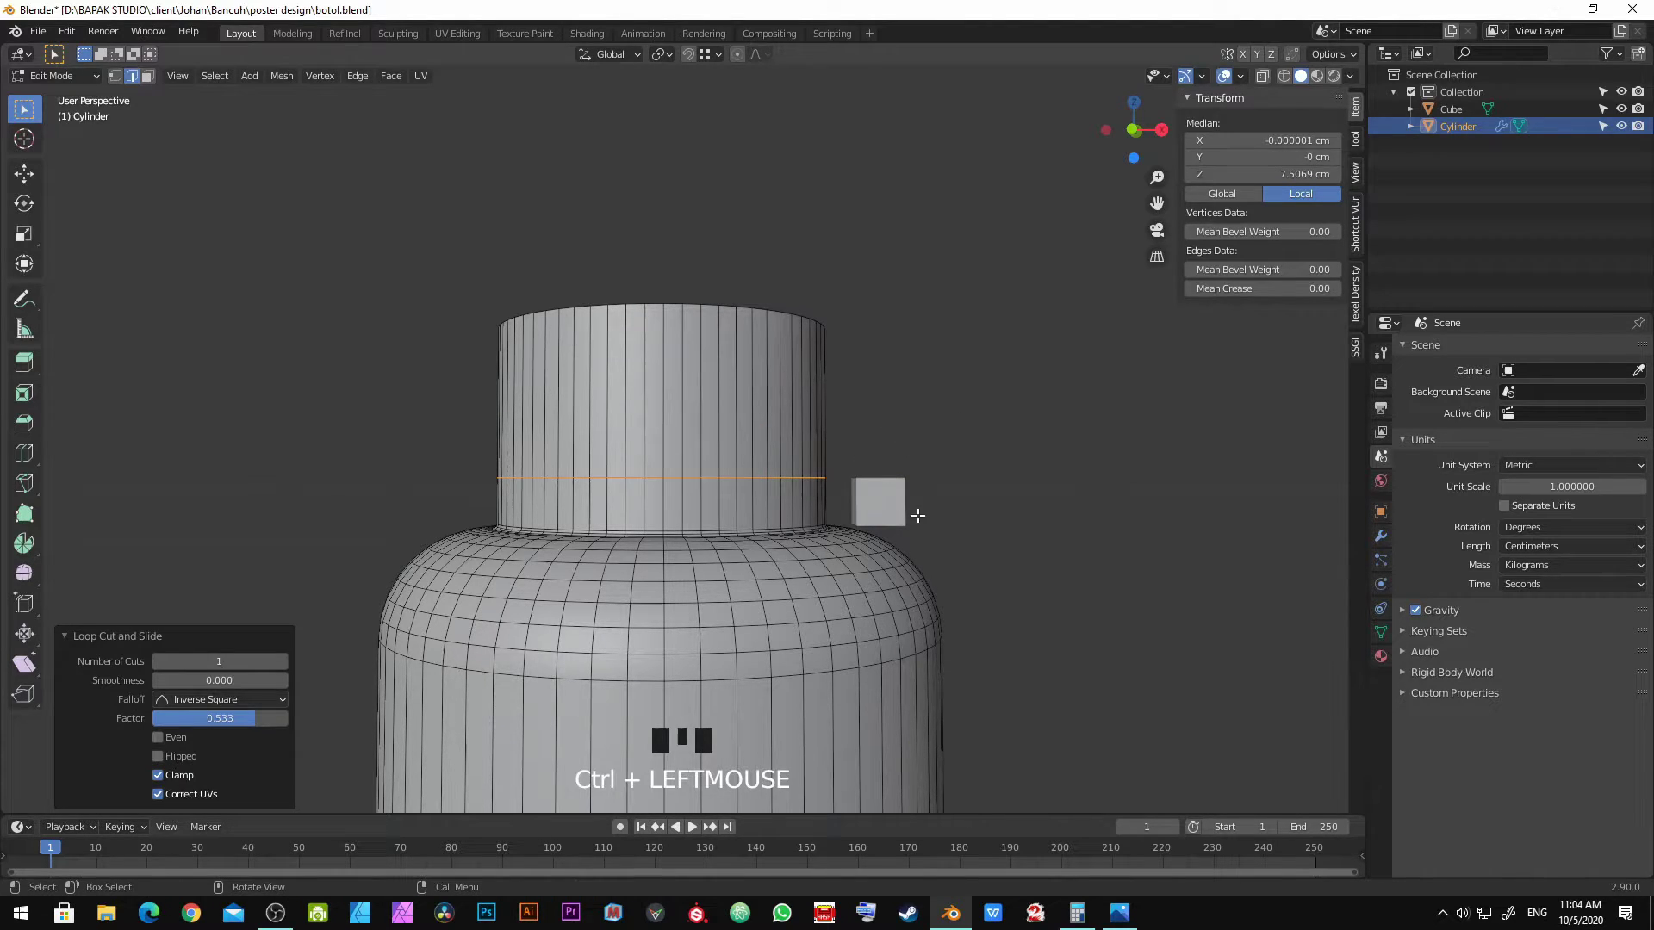
scroll("up", 3)
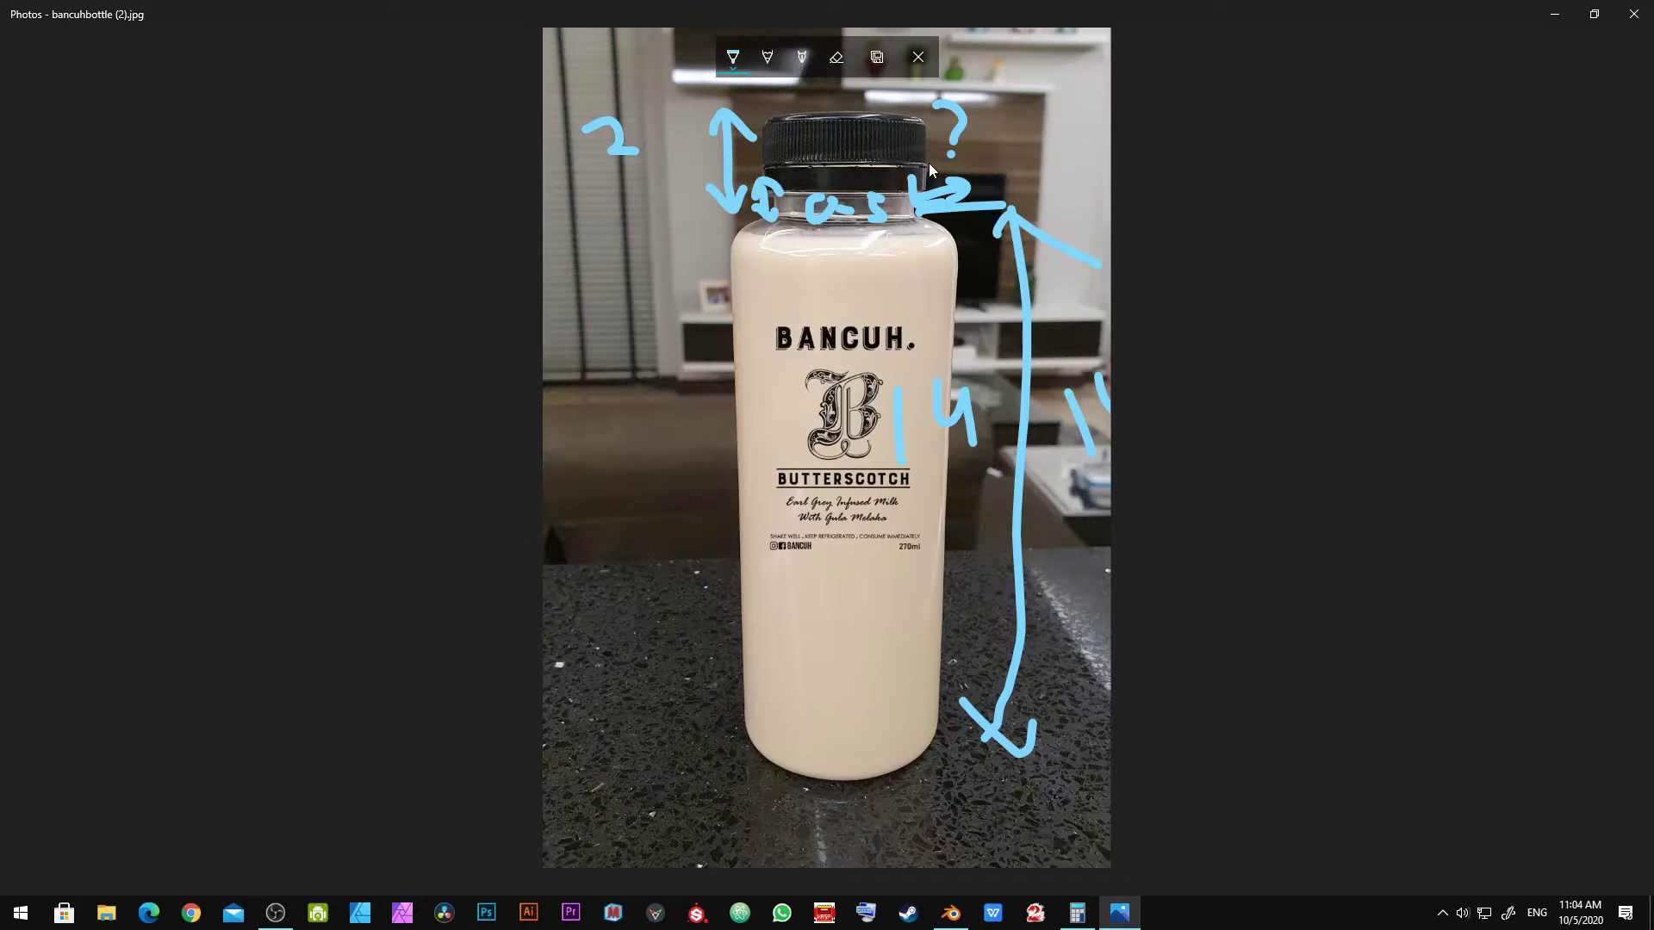
key("Tab")
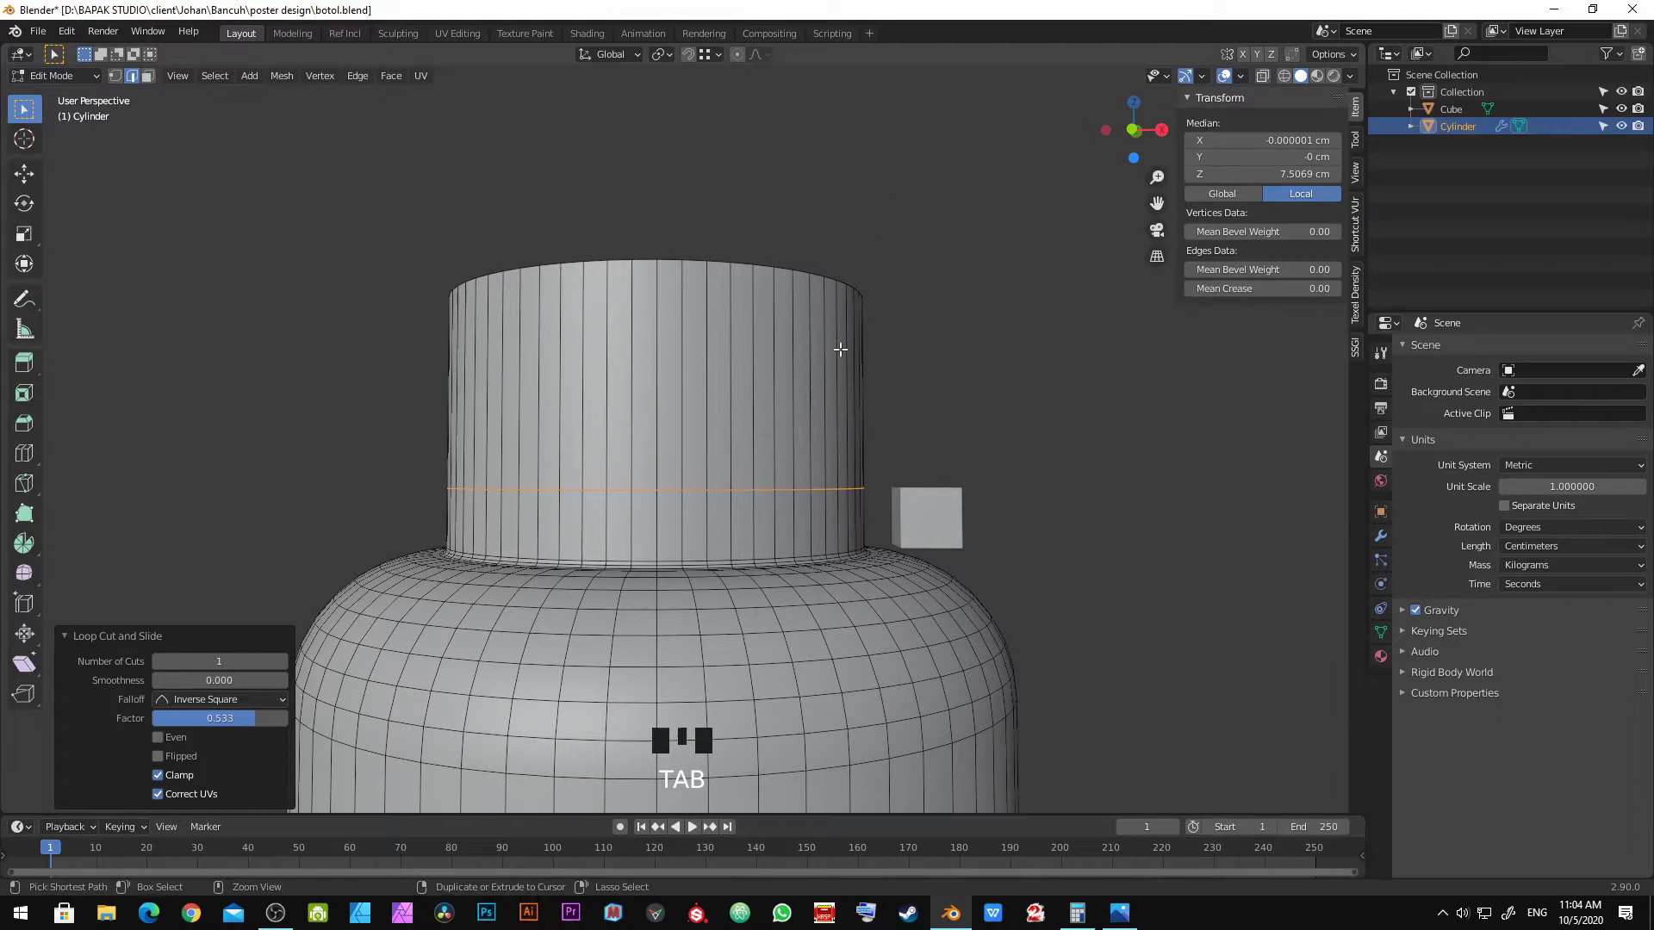
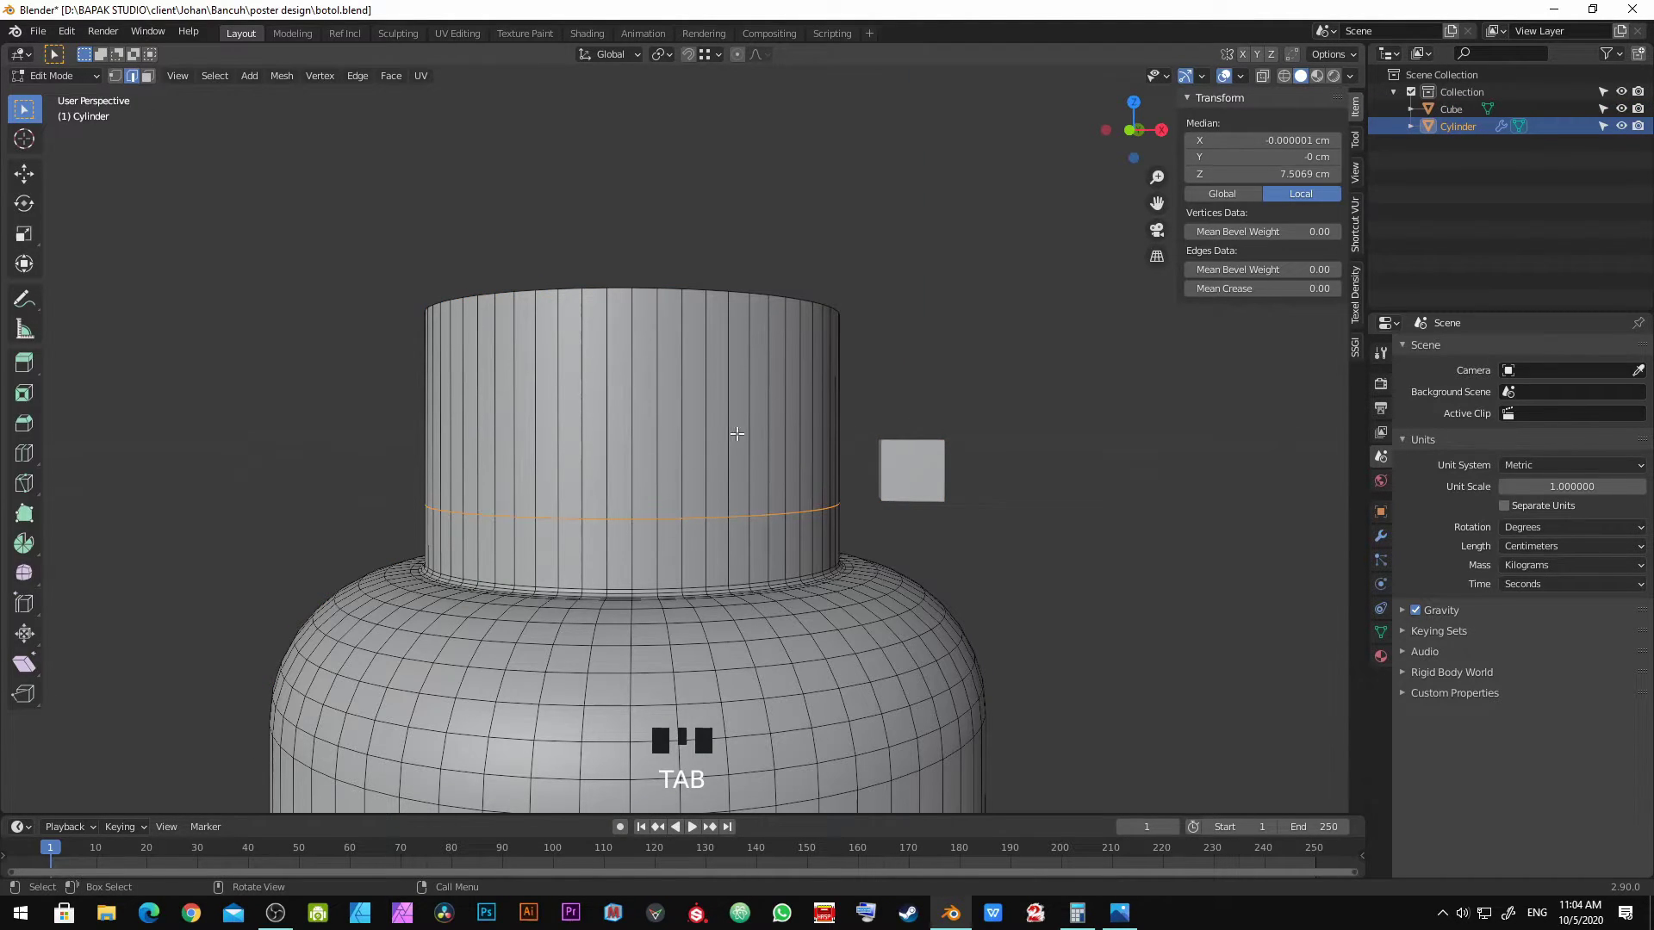
Step: Slide an edge loop up the neck and move the reference cube against the neck ring
key("ctrl+r")
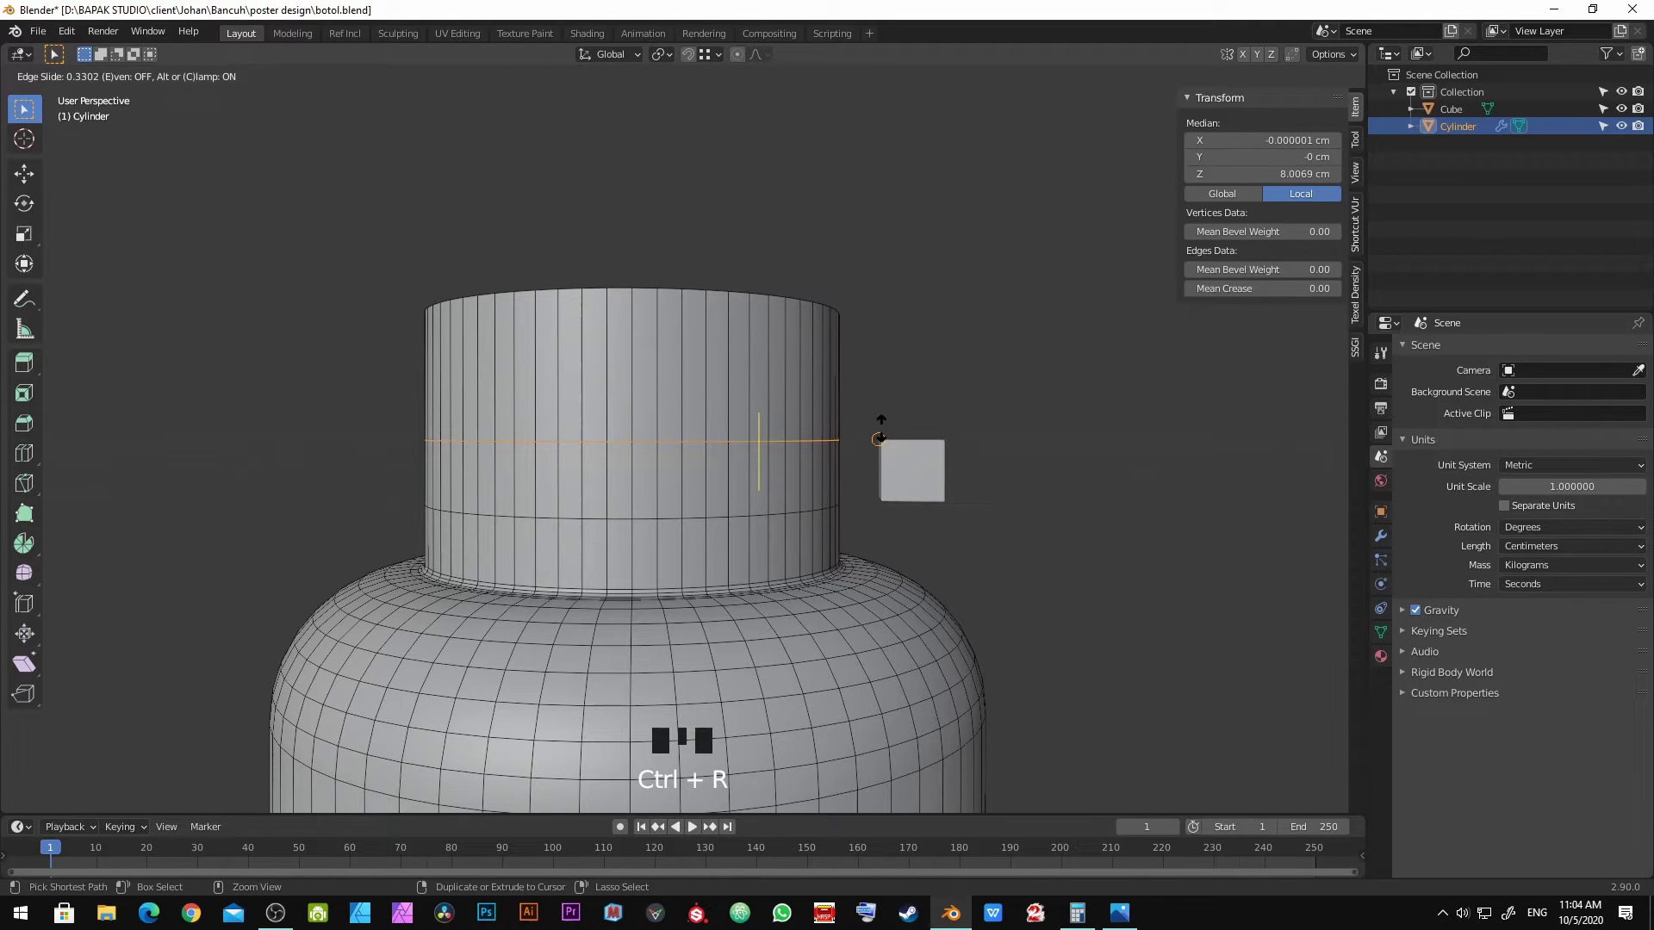
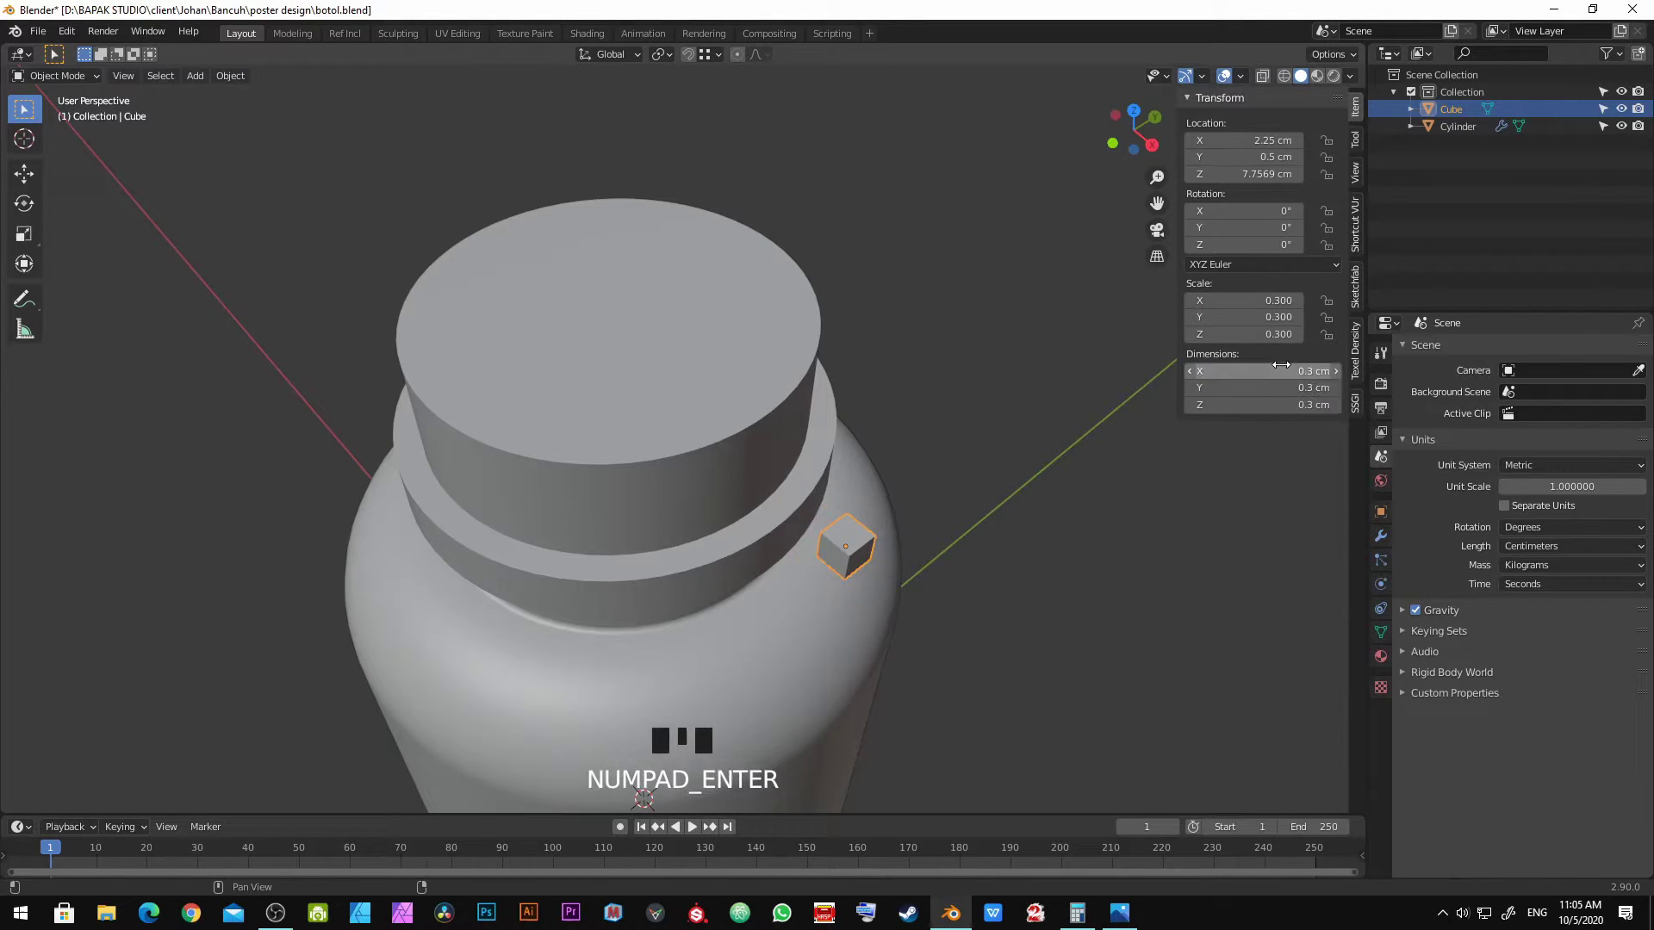
key("g")
left_click(784, 481)
scroll("up", 3)
middle_click(798, 509)
key("g")
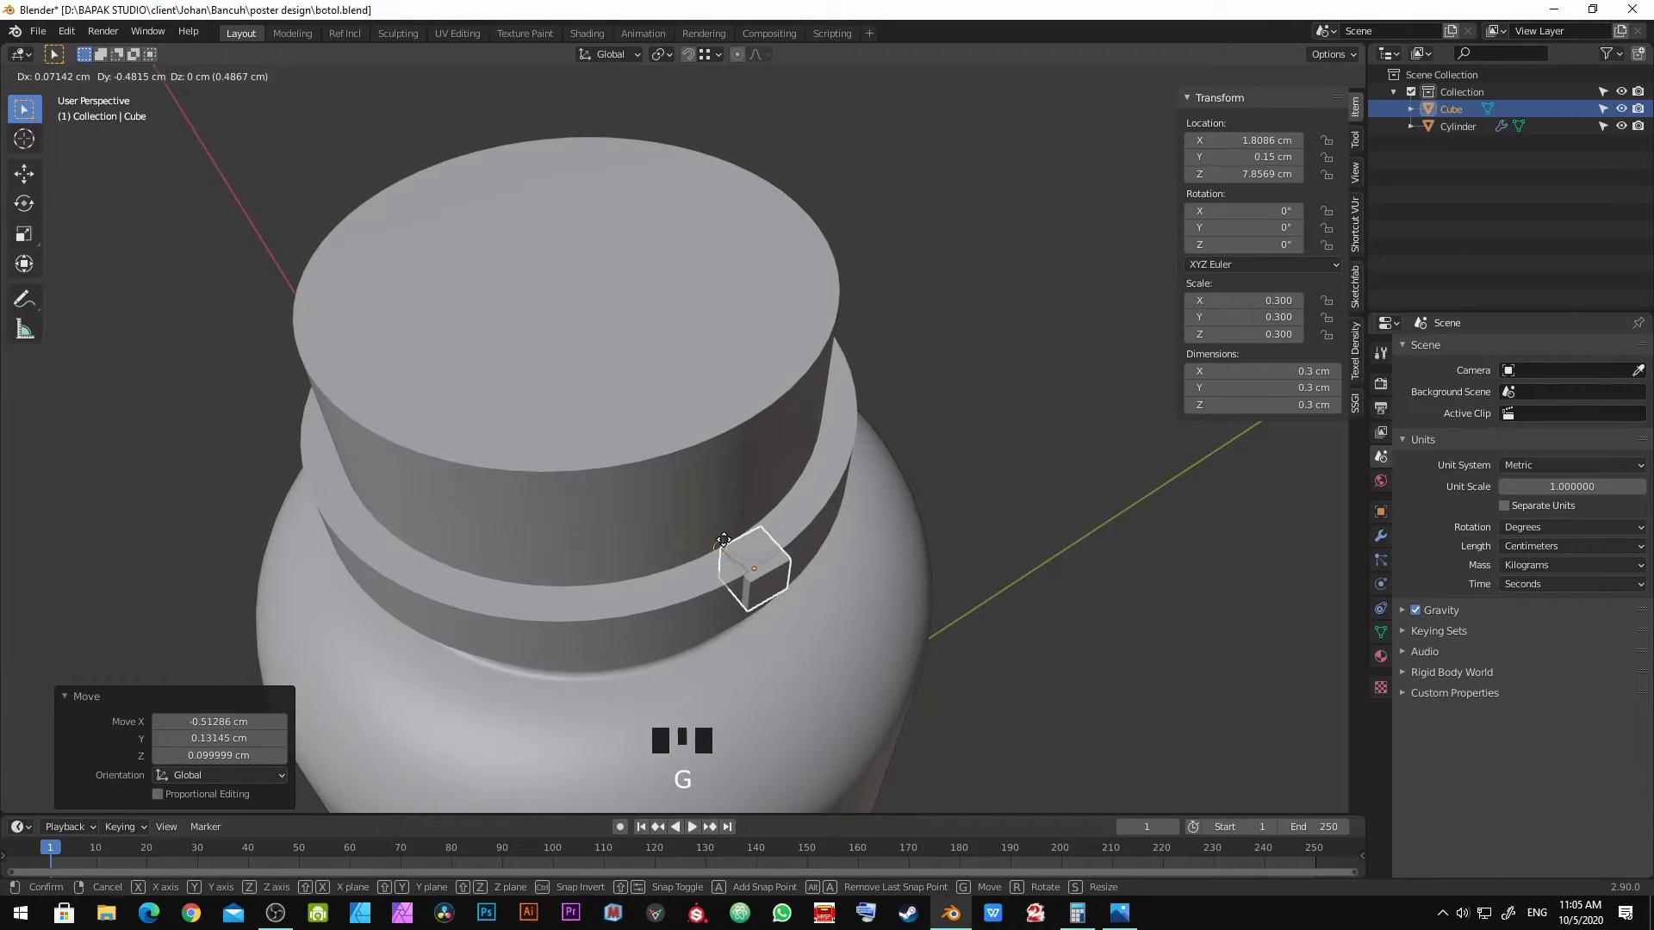
left_click(730, 548)
left_click_drag(752, 620, 786, 502)
left_click(786, 502)
key("Tab")
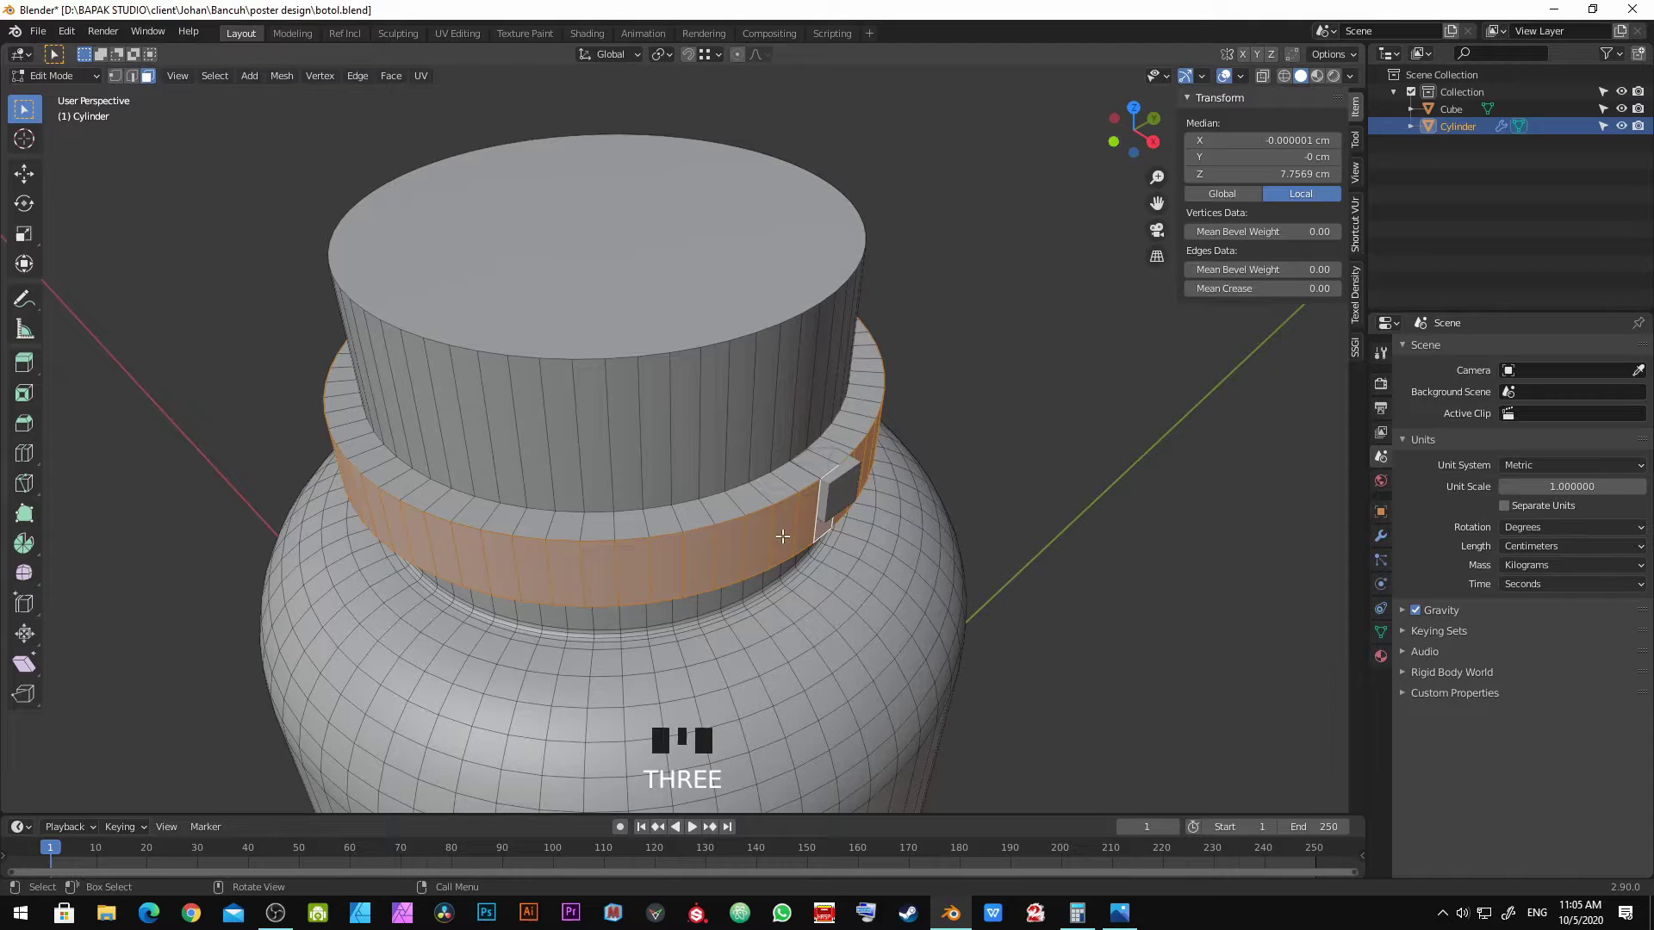
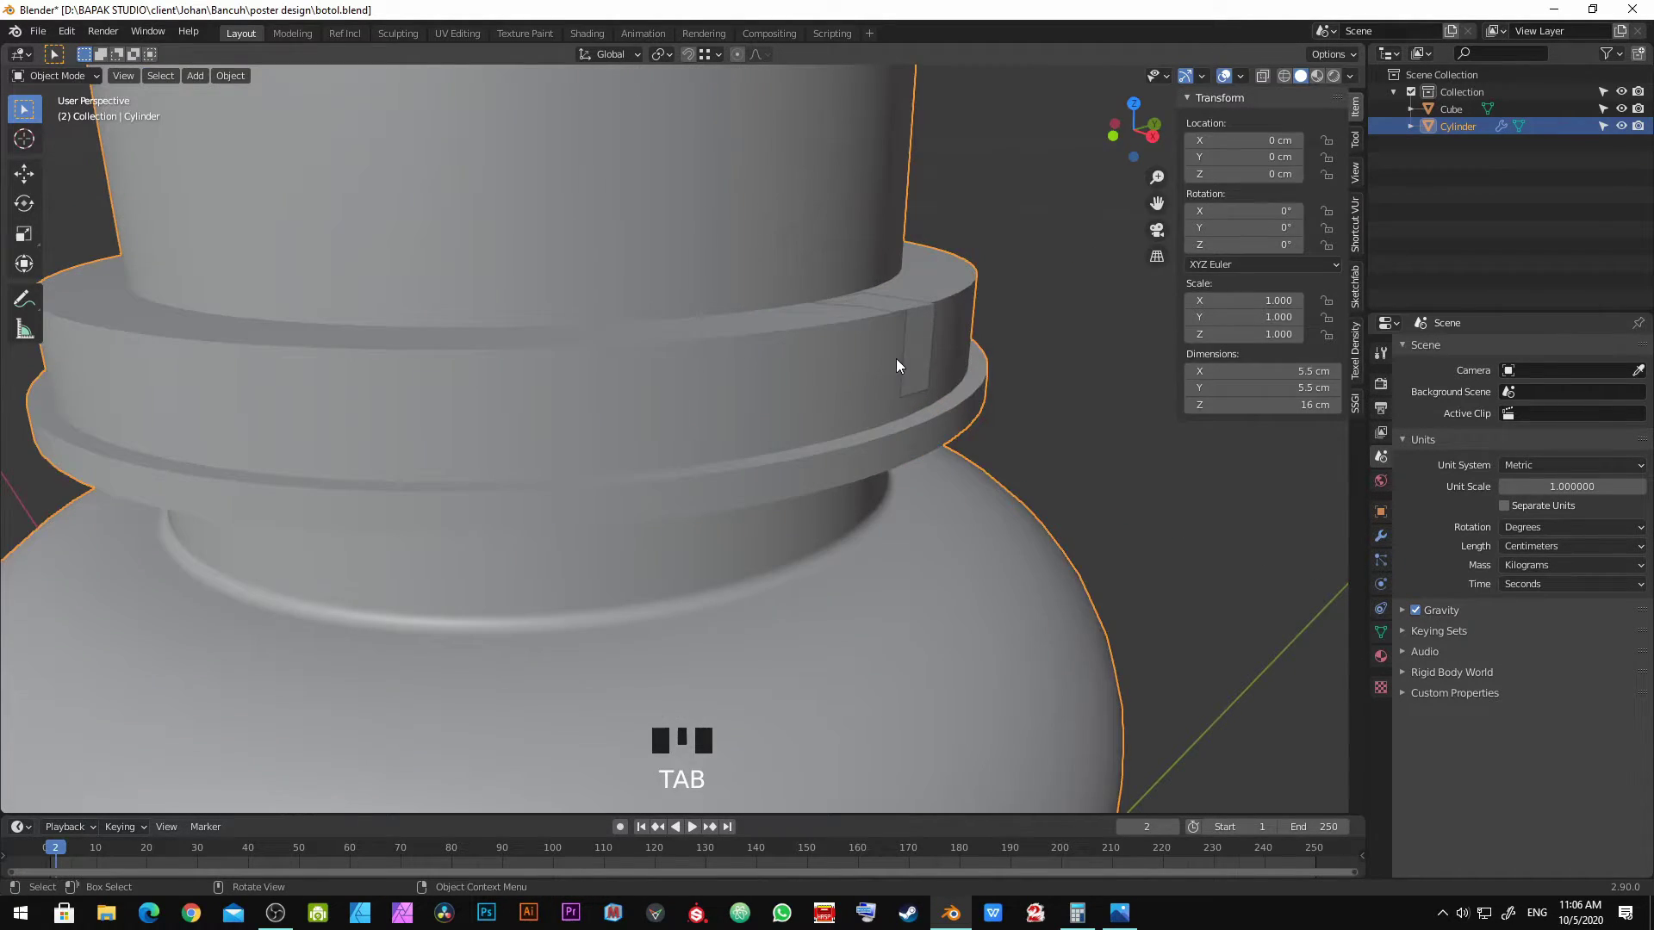
Step: Compare the neck ring against the milk-bottle reference photo and return to the model
left_click_drag(911, 436, 901, 381)
key("alt+a")
left_click_drag(881, 342, 883, 383)
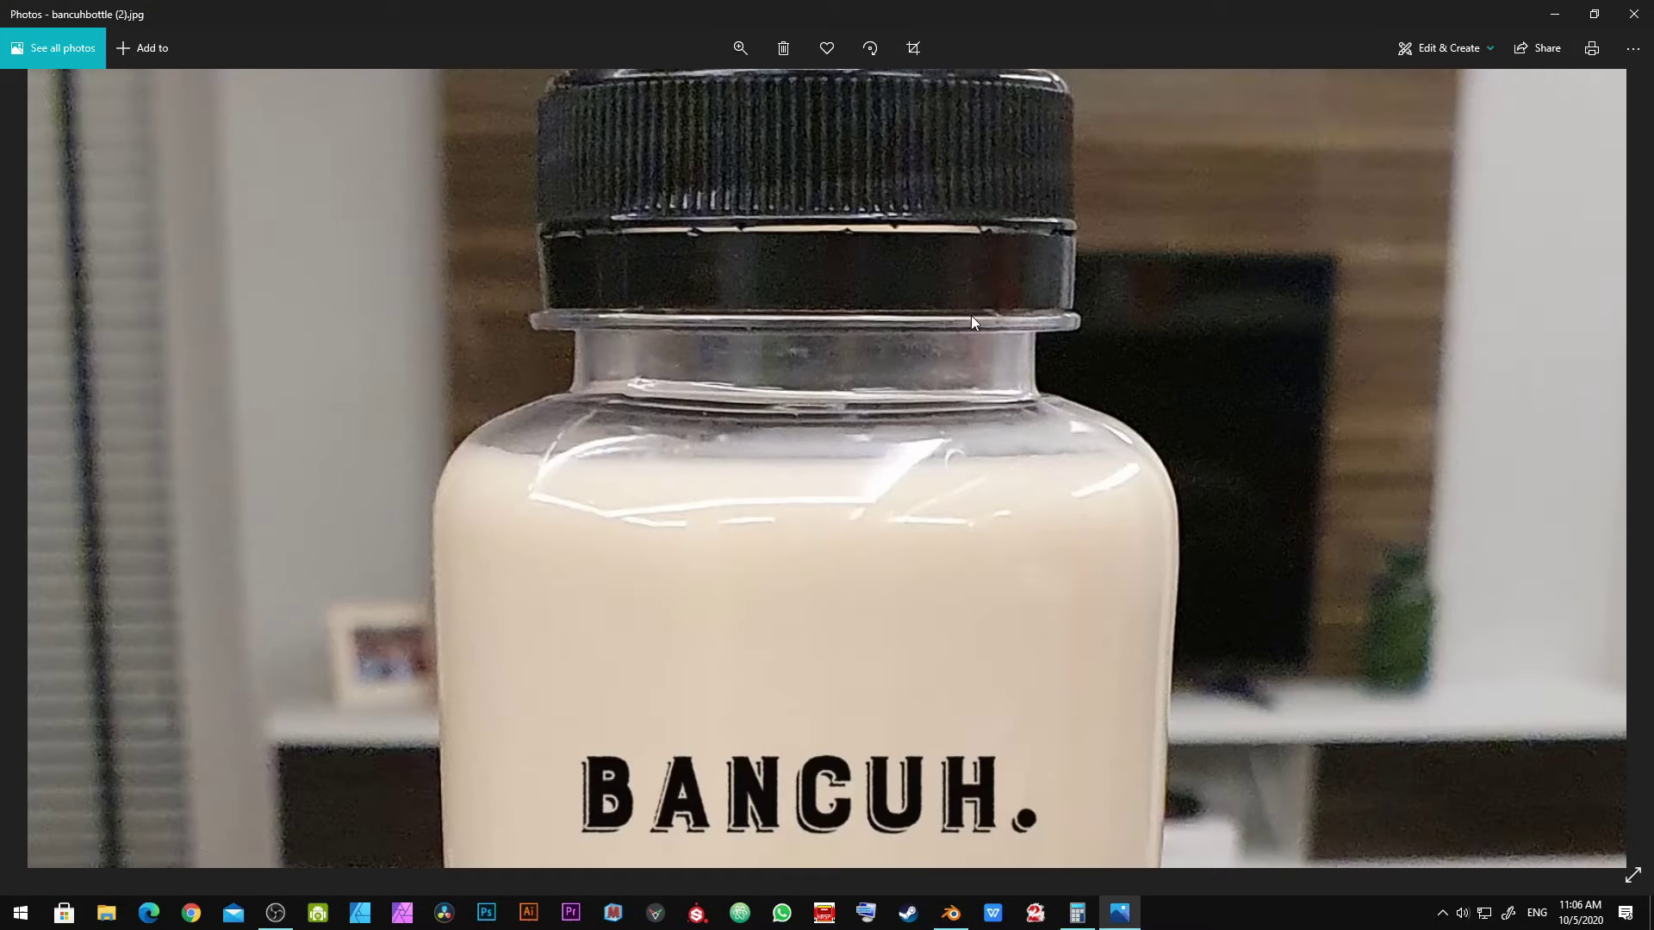
middle_click(937, 350)
key("Tab")
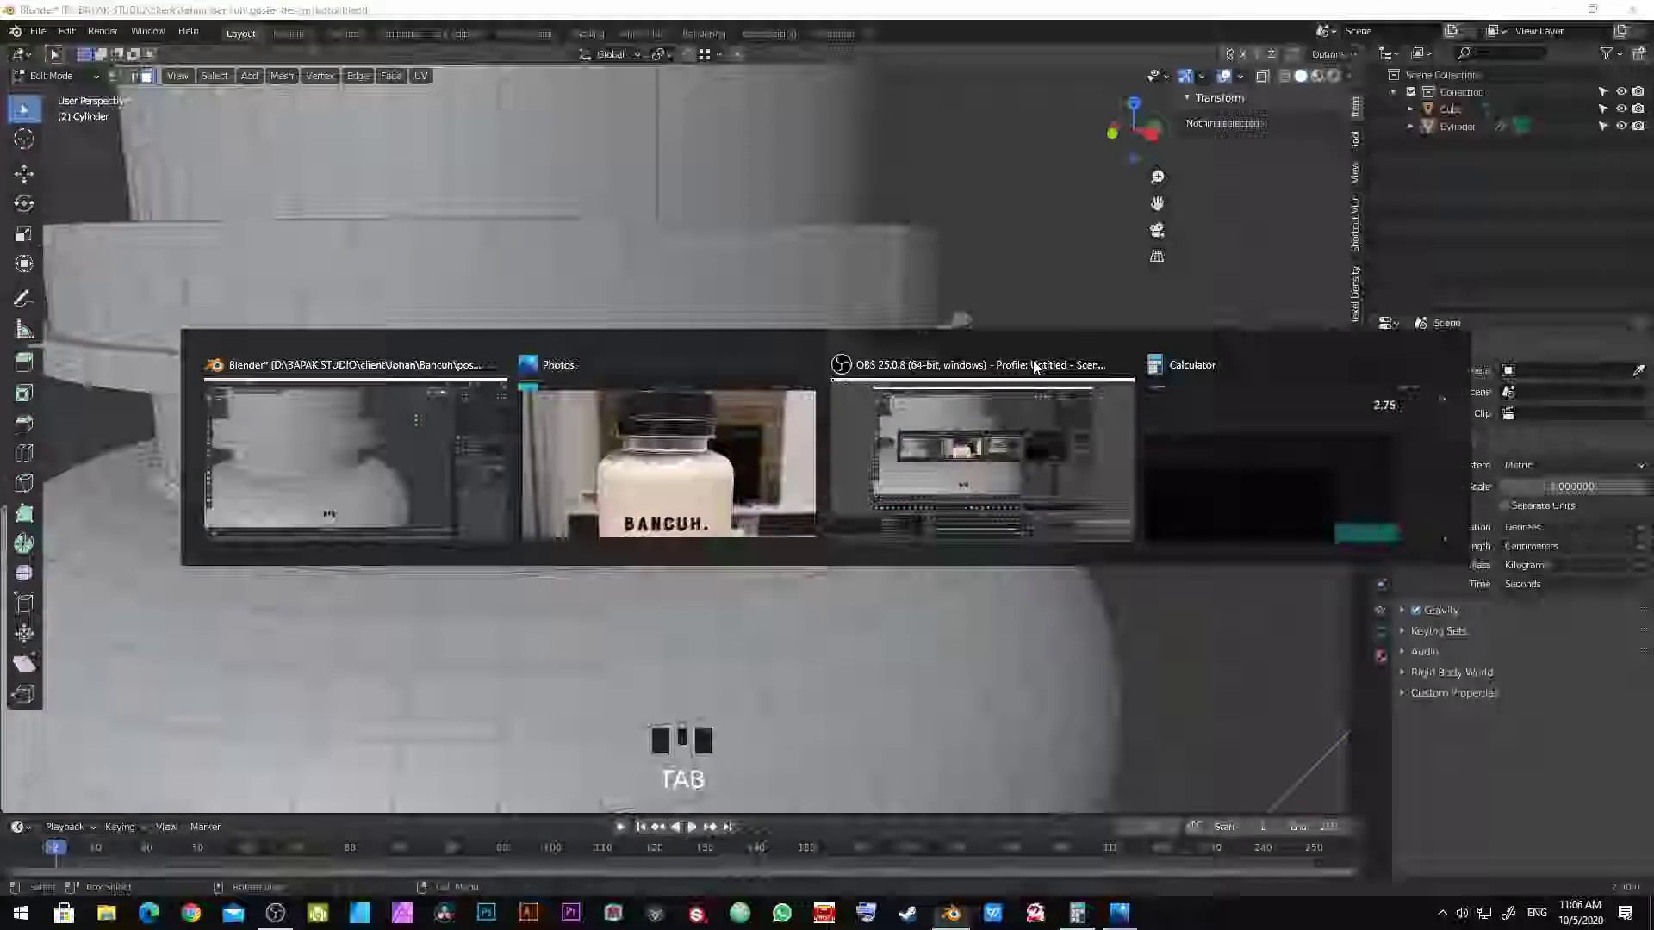
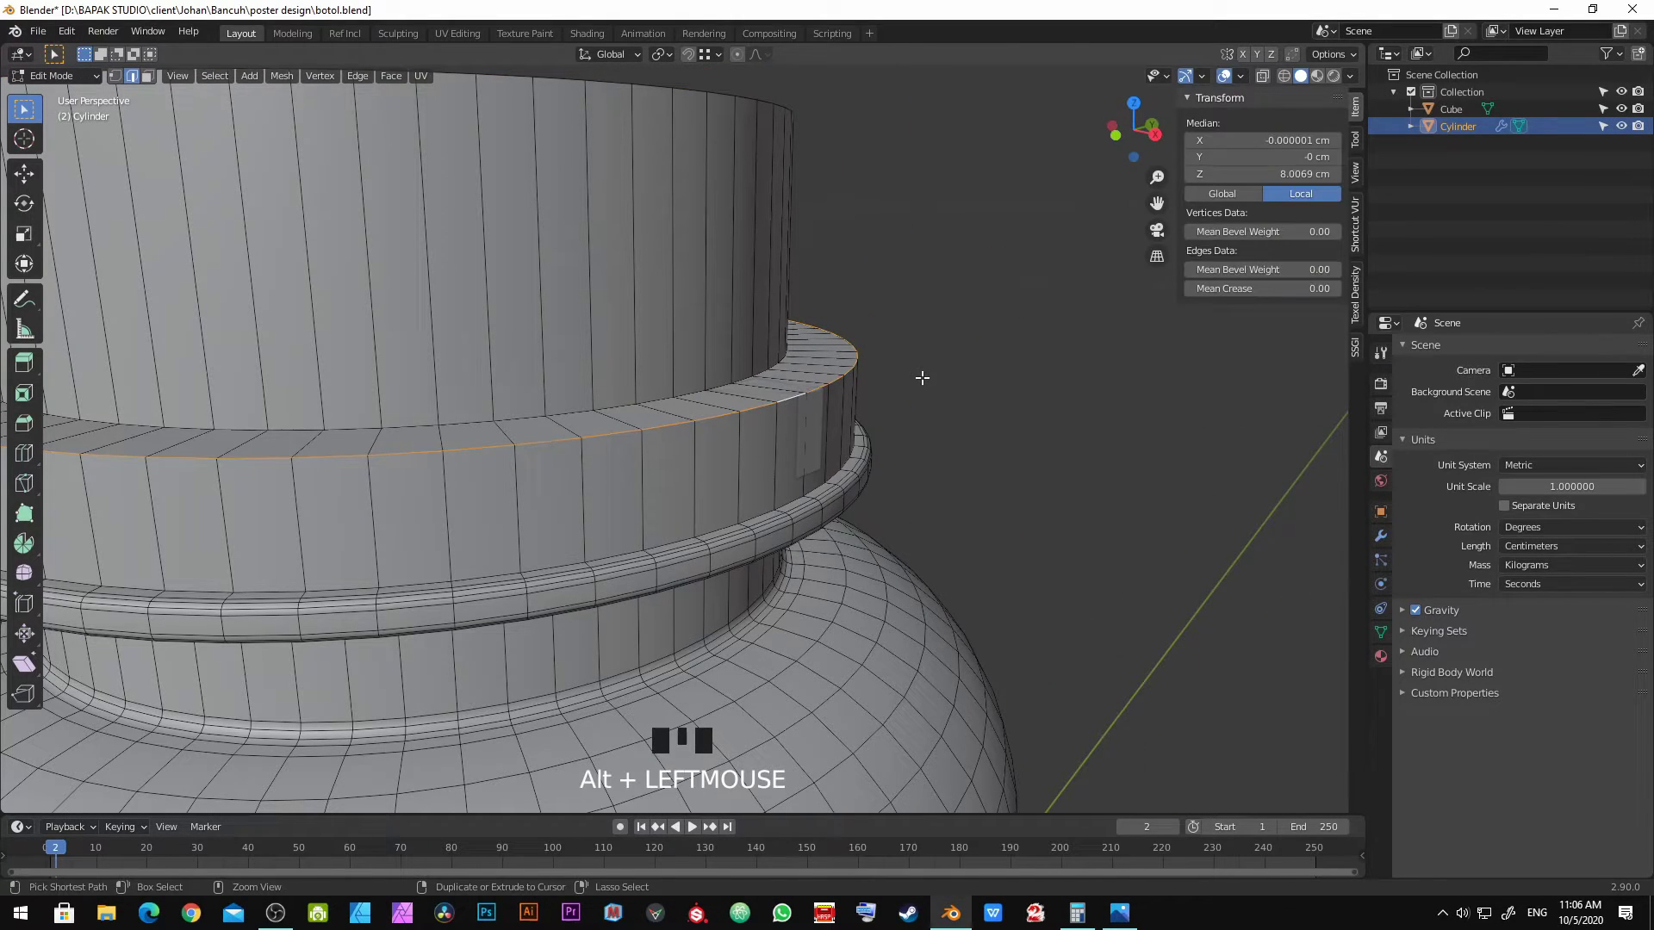
Step: Bevel the wide neck band's top edge loop to round it off
key("ctrl+b")
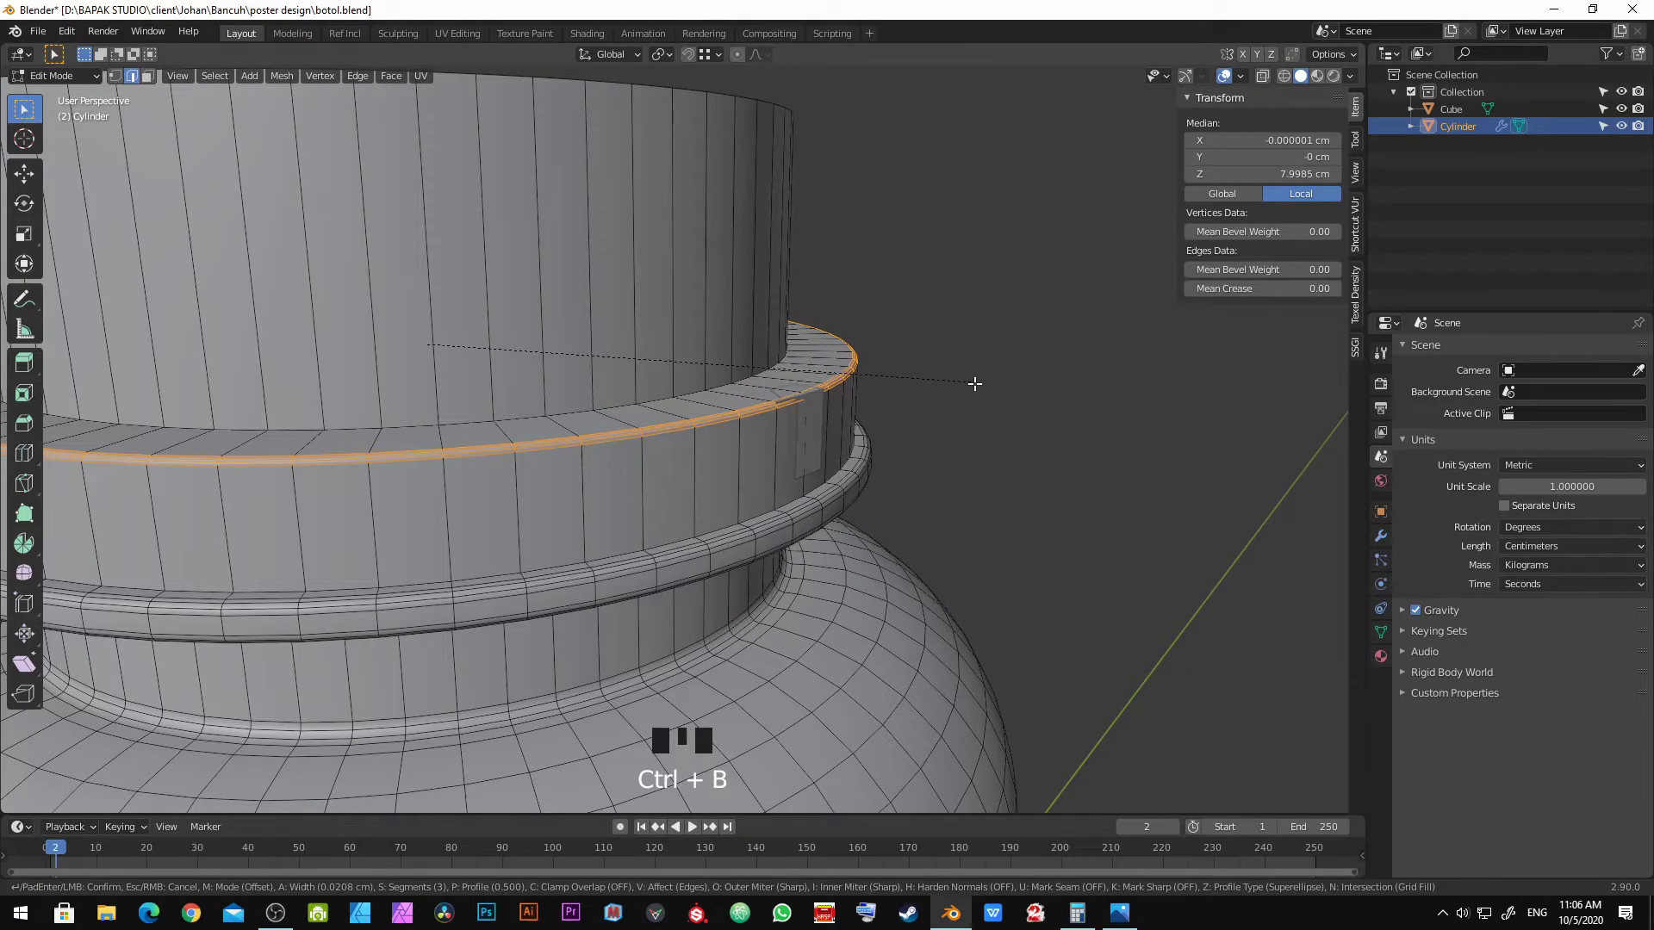
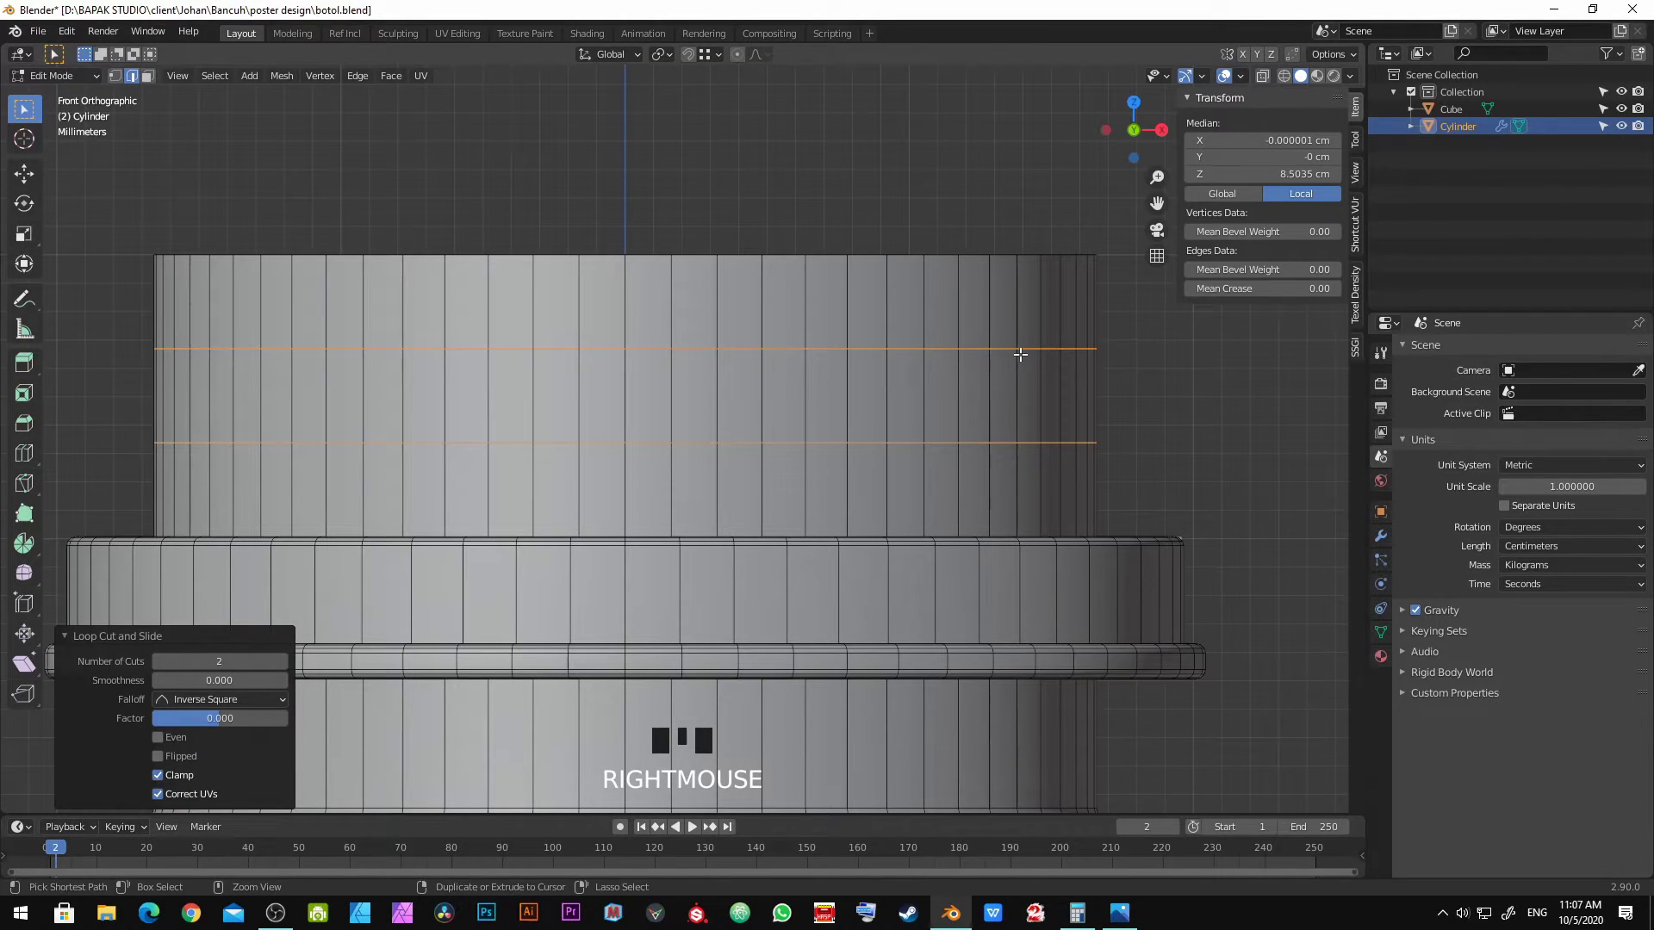
Step: Bevel the two loops into narrow bands and scale them outward into ridges
key("ctrl+b")
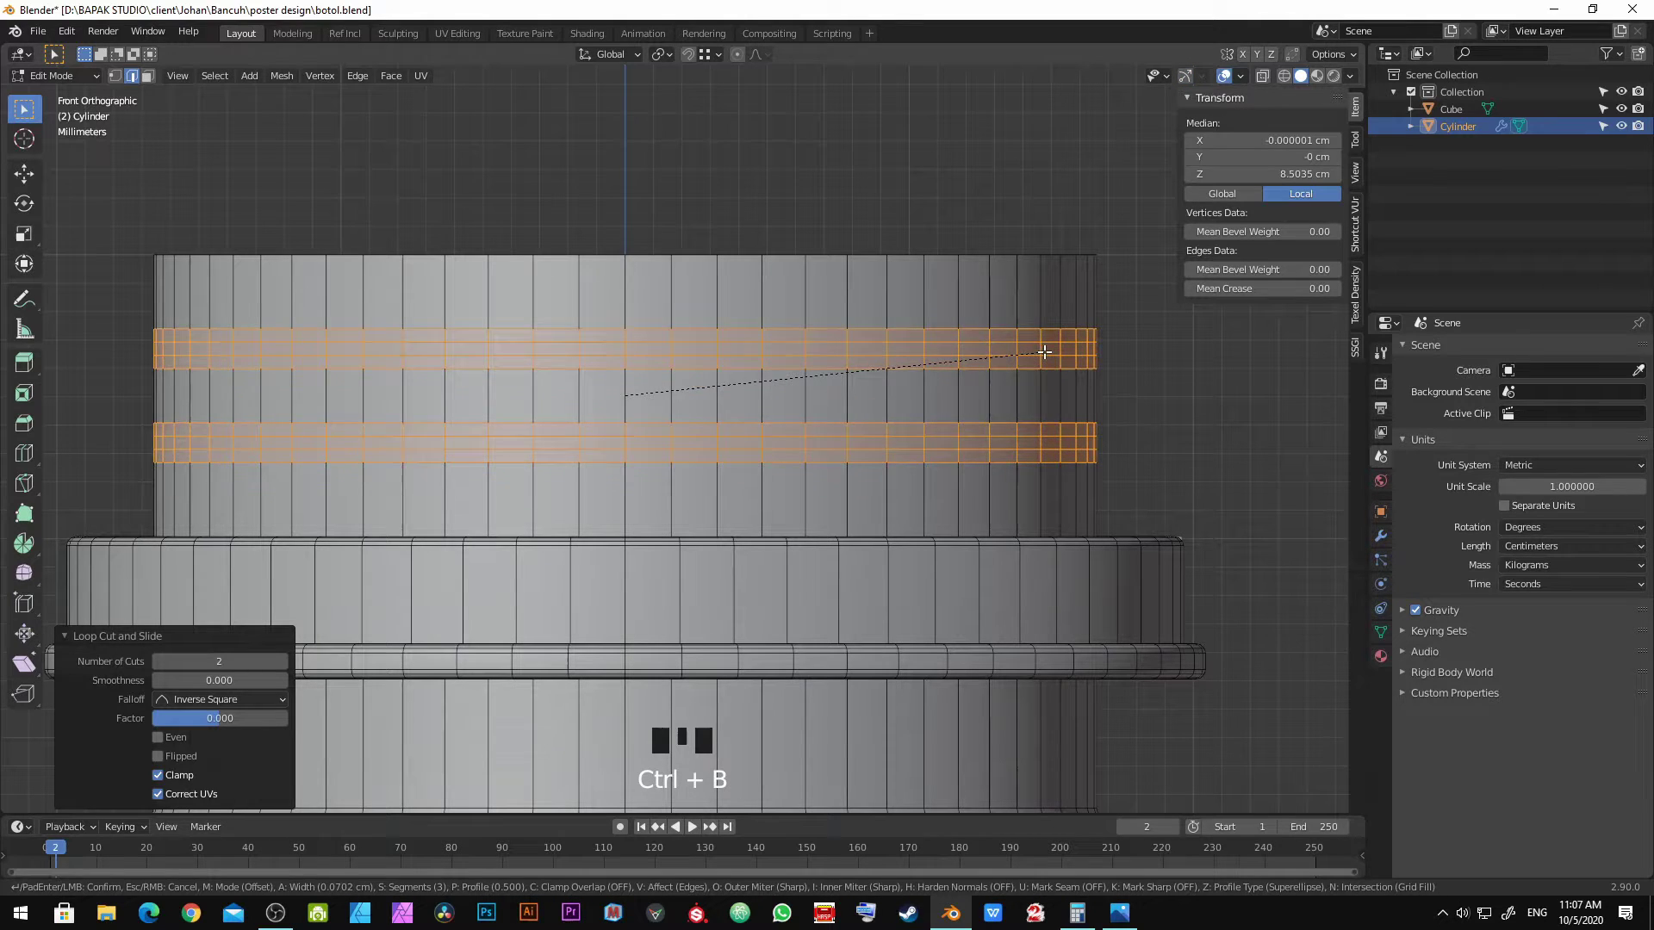
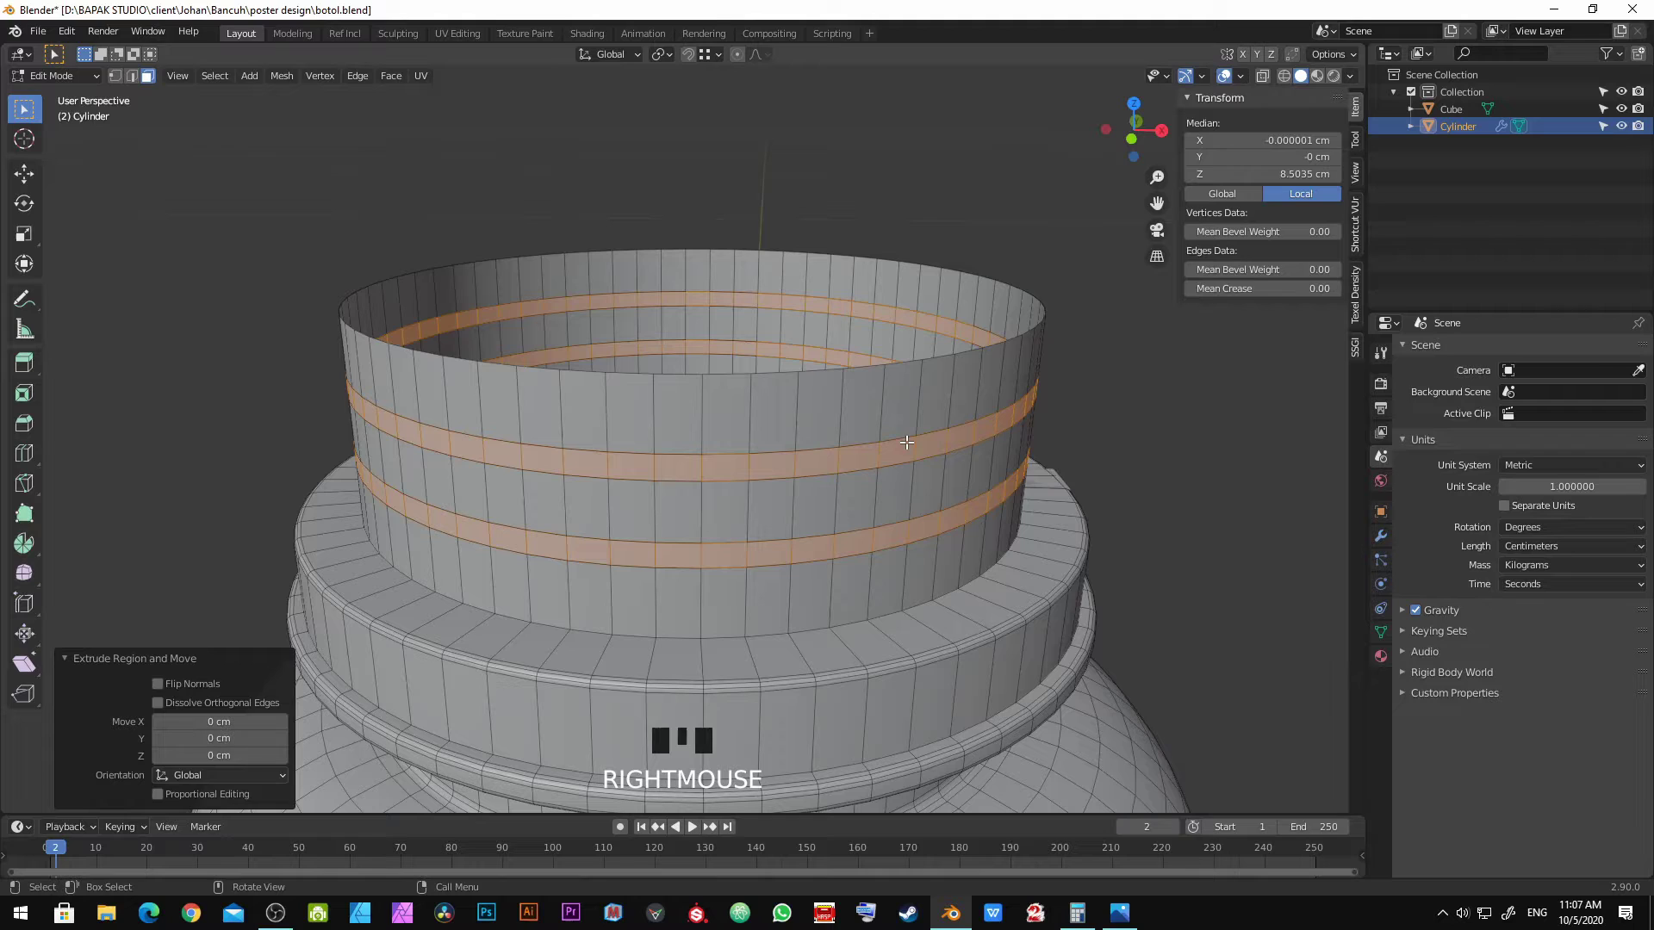
key("s")
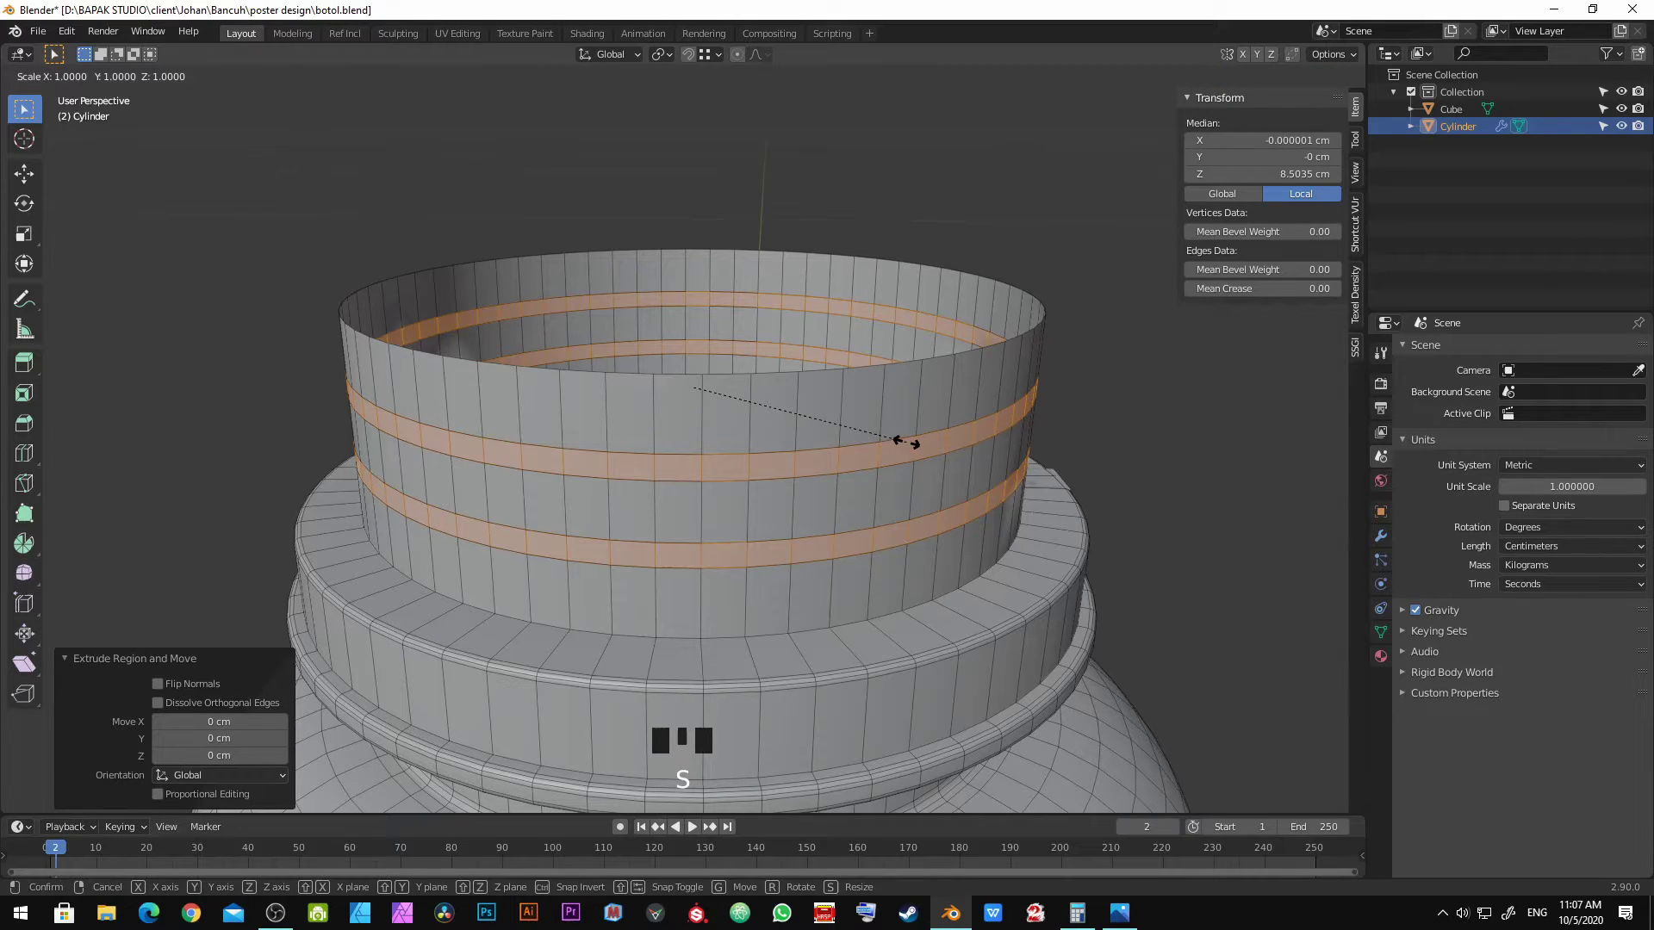
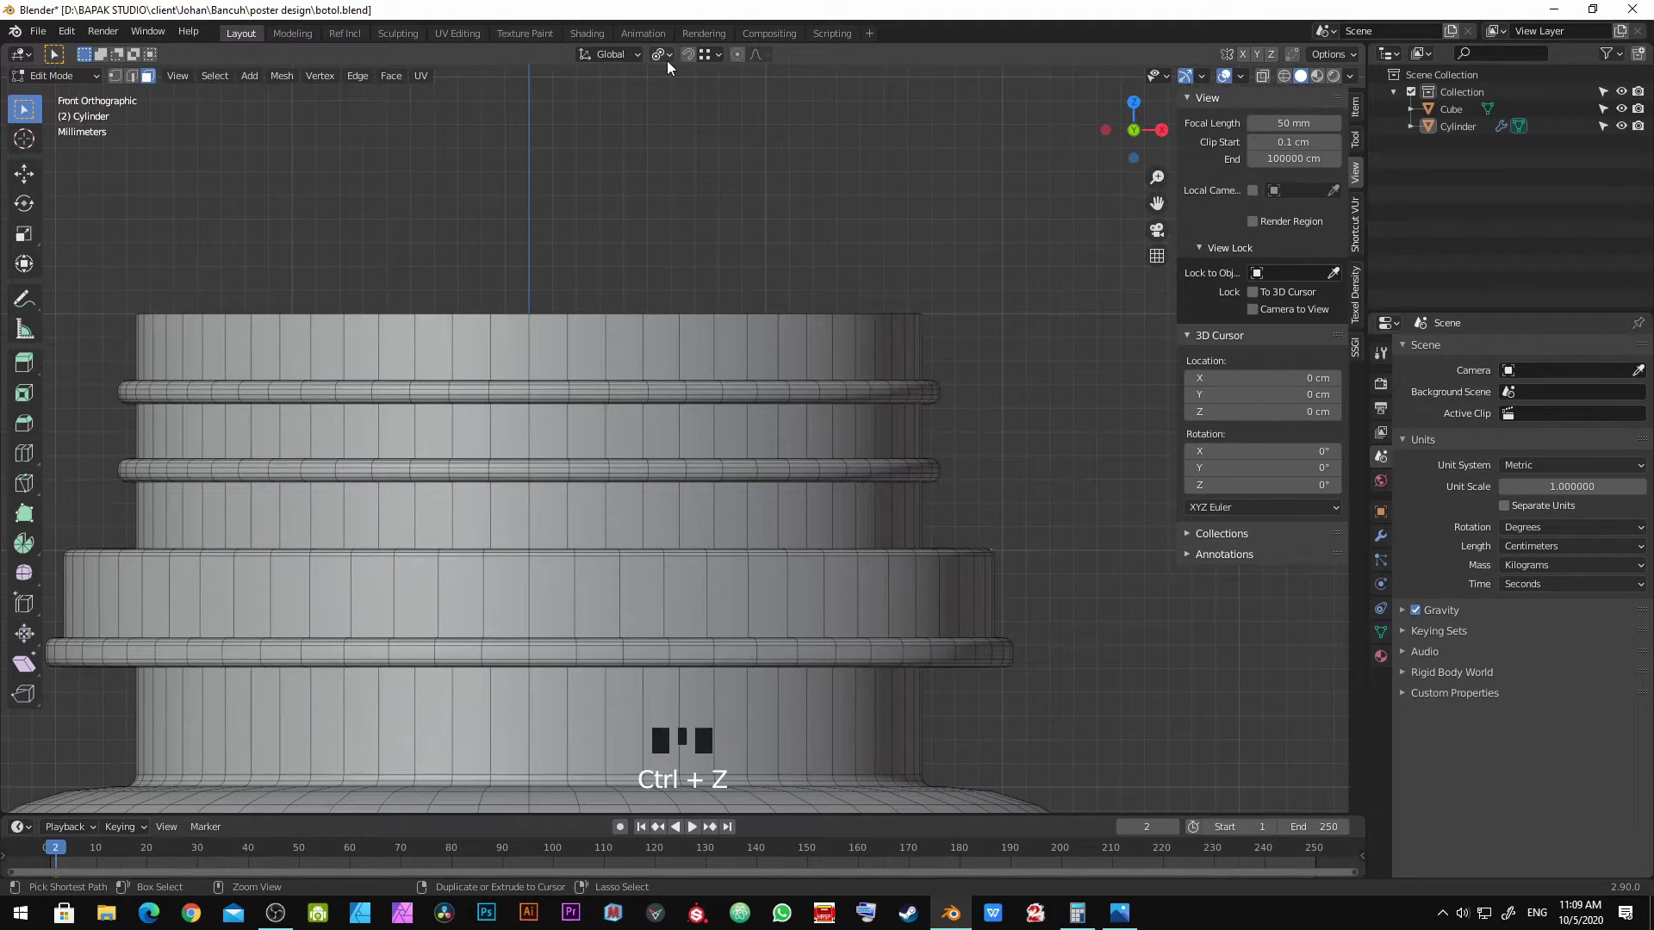
key("ctrl+shift+z")
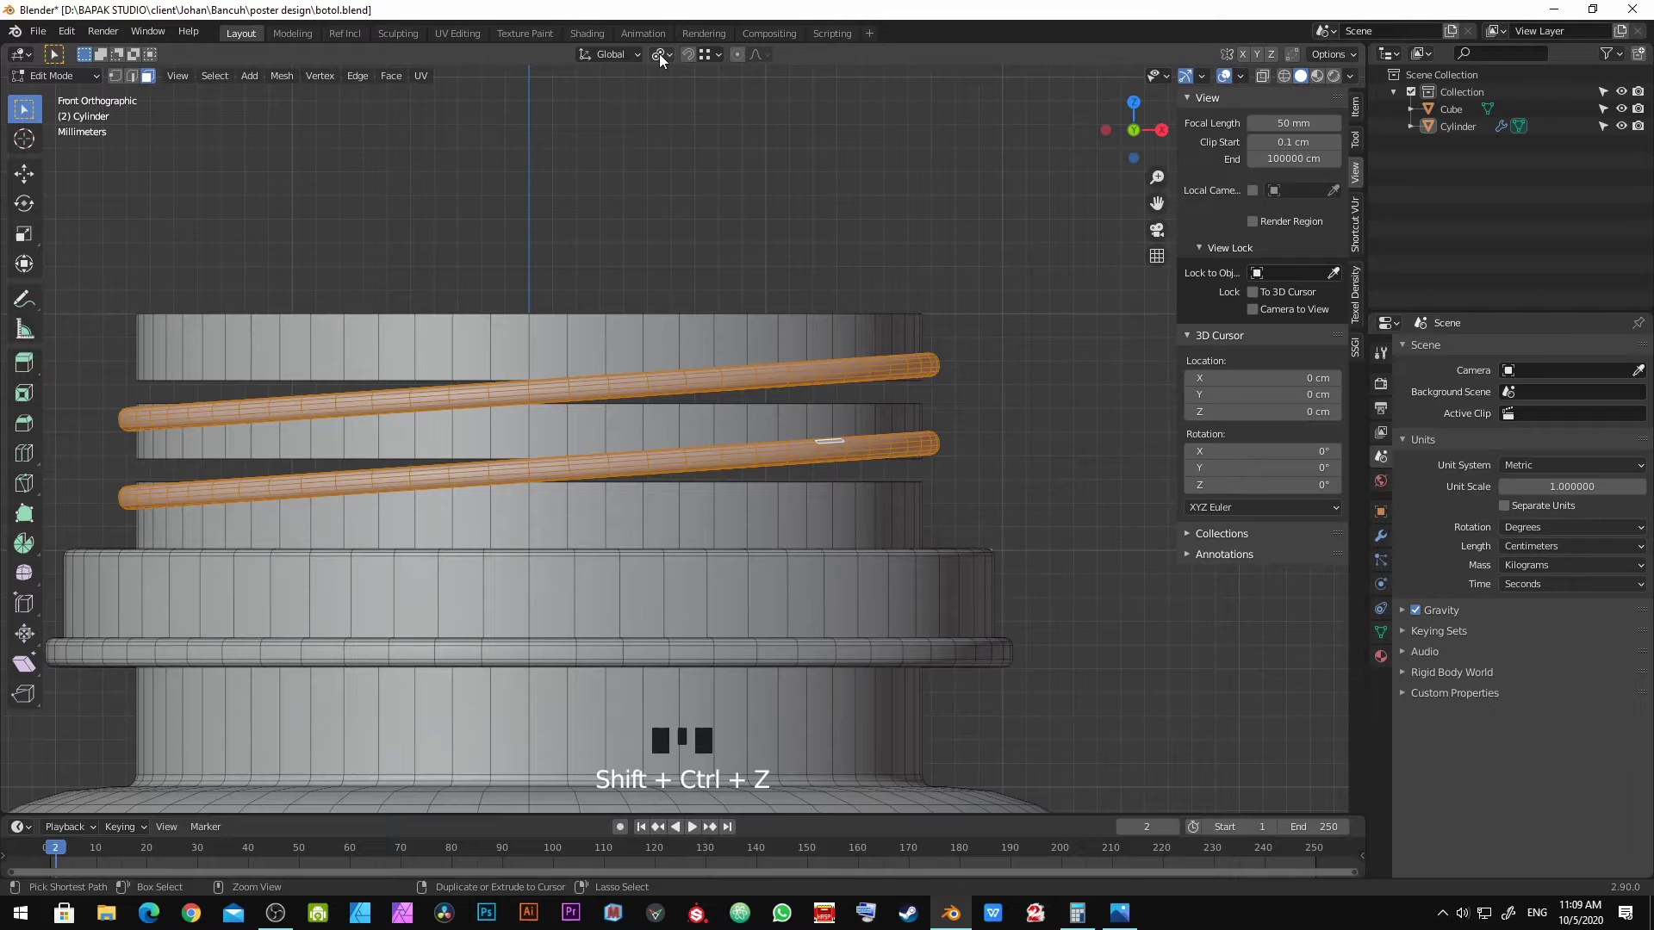
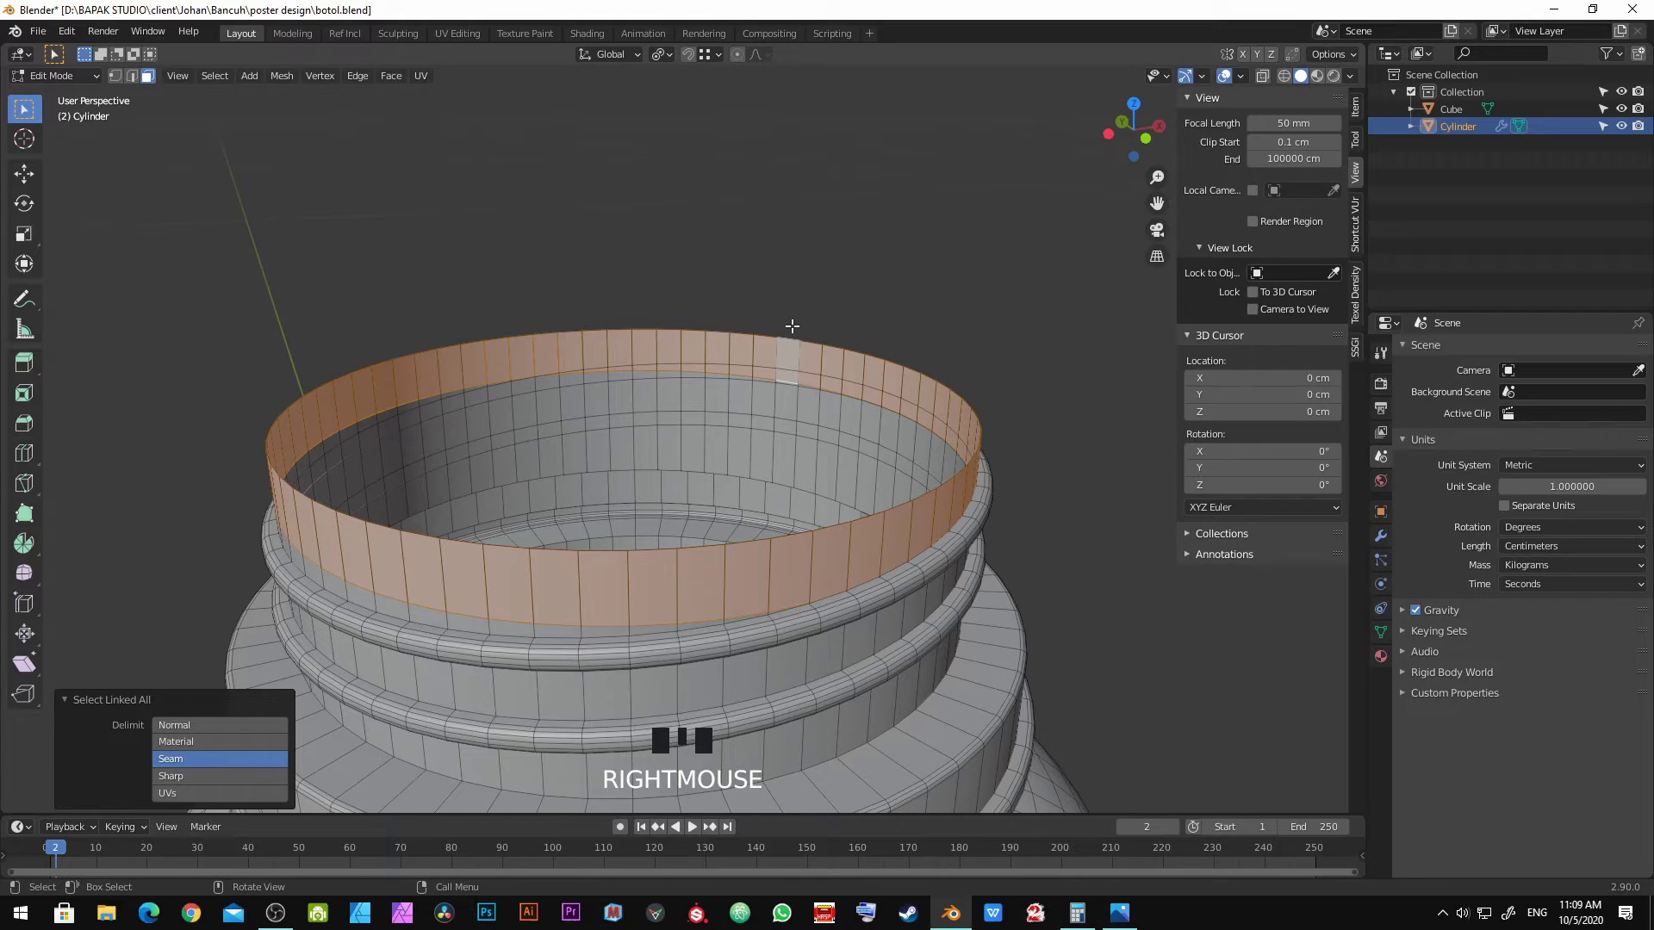
Step: Finish the edit and return the bottle to Object Mode with nothing selected
key("x")
key("Return")
key("Tab")
key("alt+a")
Step: Orbit around the whole ridged-neck bottle and save botol.blend
scroll("down", 3)
left_click_drag(794, 330, 713, 389)
scroll("up", 3)
left_click_drag(714, 396, 672, 425)
scroll("down", 3)
left_click_drag(667, 450, 672, 354)
scroll("up", 3)
left_click_drag(682, 351, 701, 265)
scroll("down", 3)
left_click_drag(677, 263, 685, 307)
key("ctrl+s")
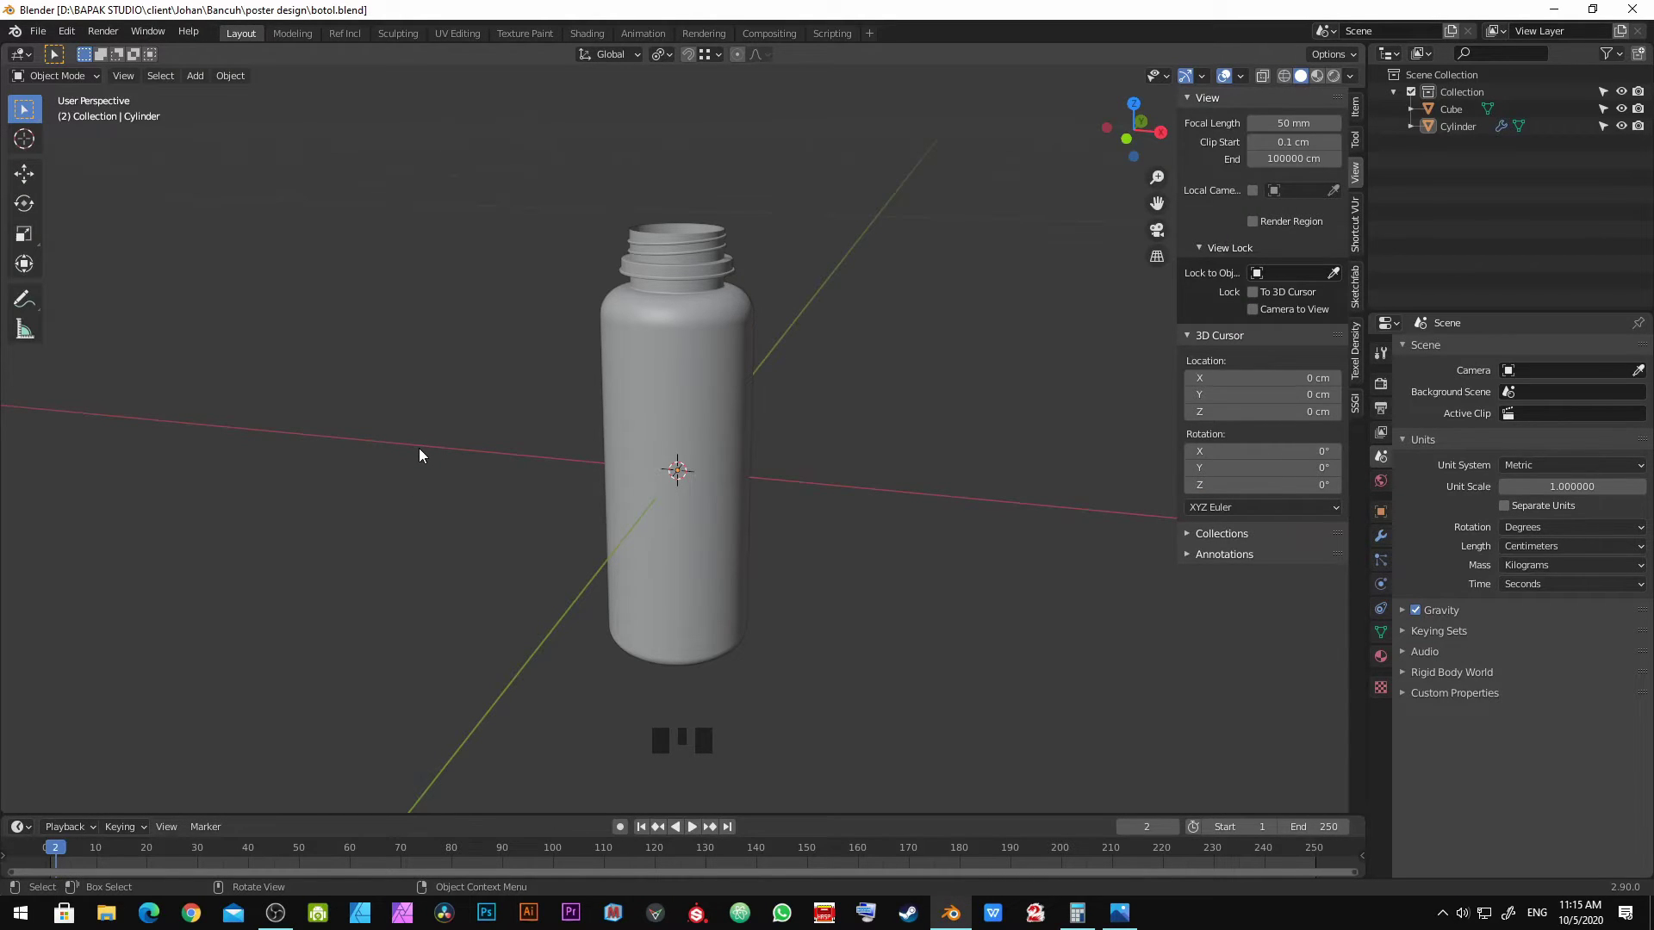
Step: Zoom toward the neck and select the small cube sitting at the neck ring
left_click_drag(653, 233, 659, 265)
scroll("up", 3)
left_click_drag(700, 216, 753, 442)
scroll("up", 3)
left_click_drag(847, 440, 772, 412)
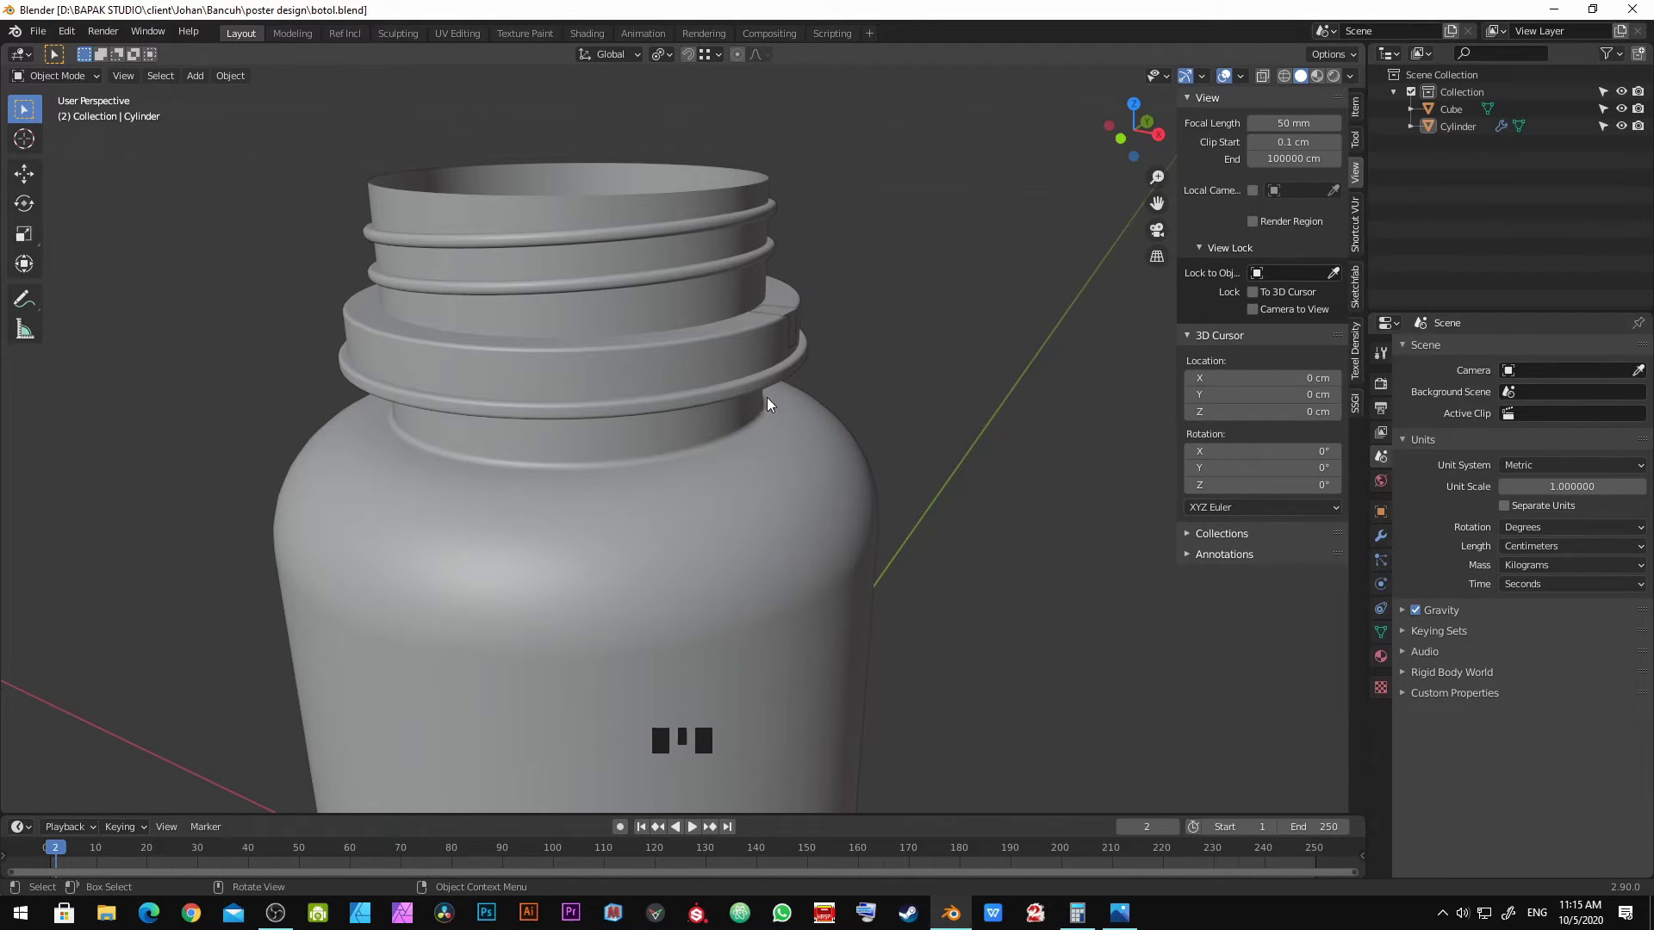
left_click_drag(708, 219, 710, 270)
scroll("down", 3)
scroll("up", 3)
left_click(777, 538)
left_click(784, 534)
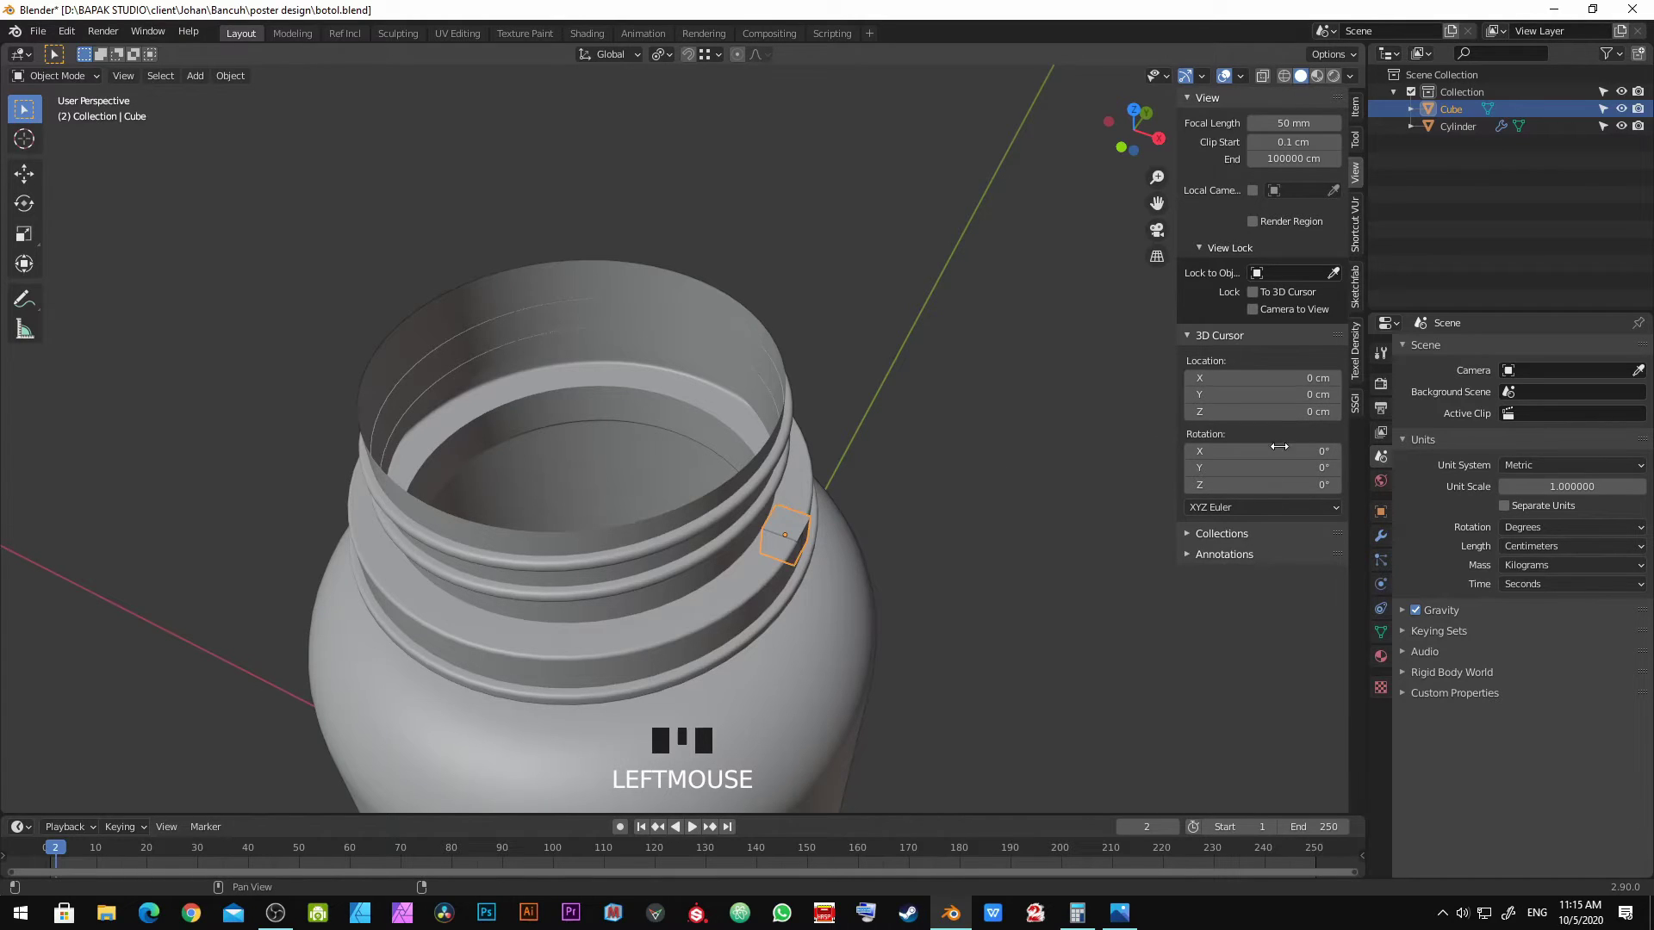
Step: Set the cube's dimensions to 3.5 cm per side in the Item panel and check it from top view
left_click(1362, 109)
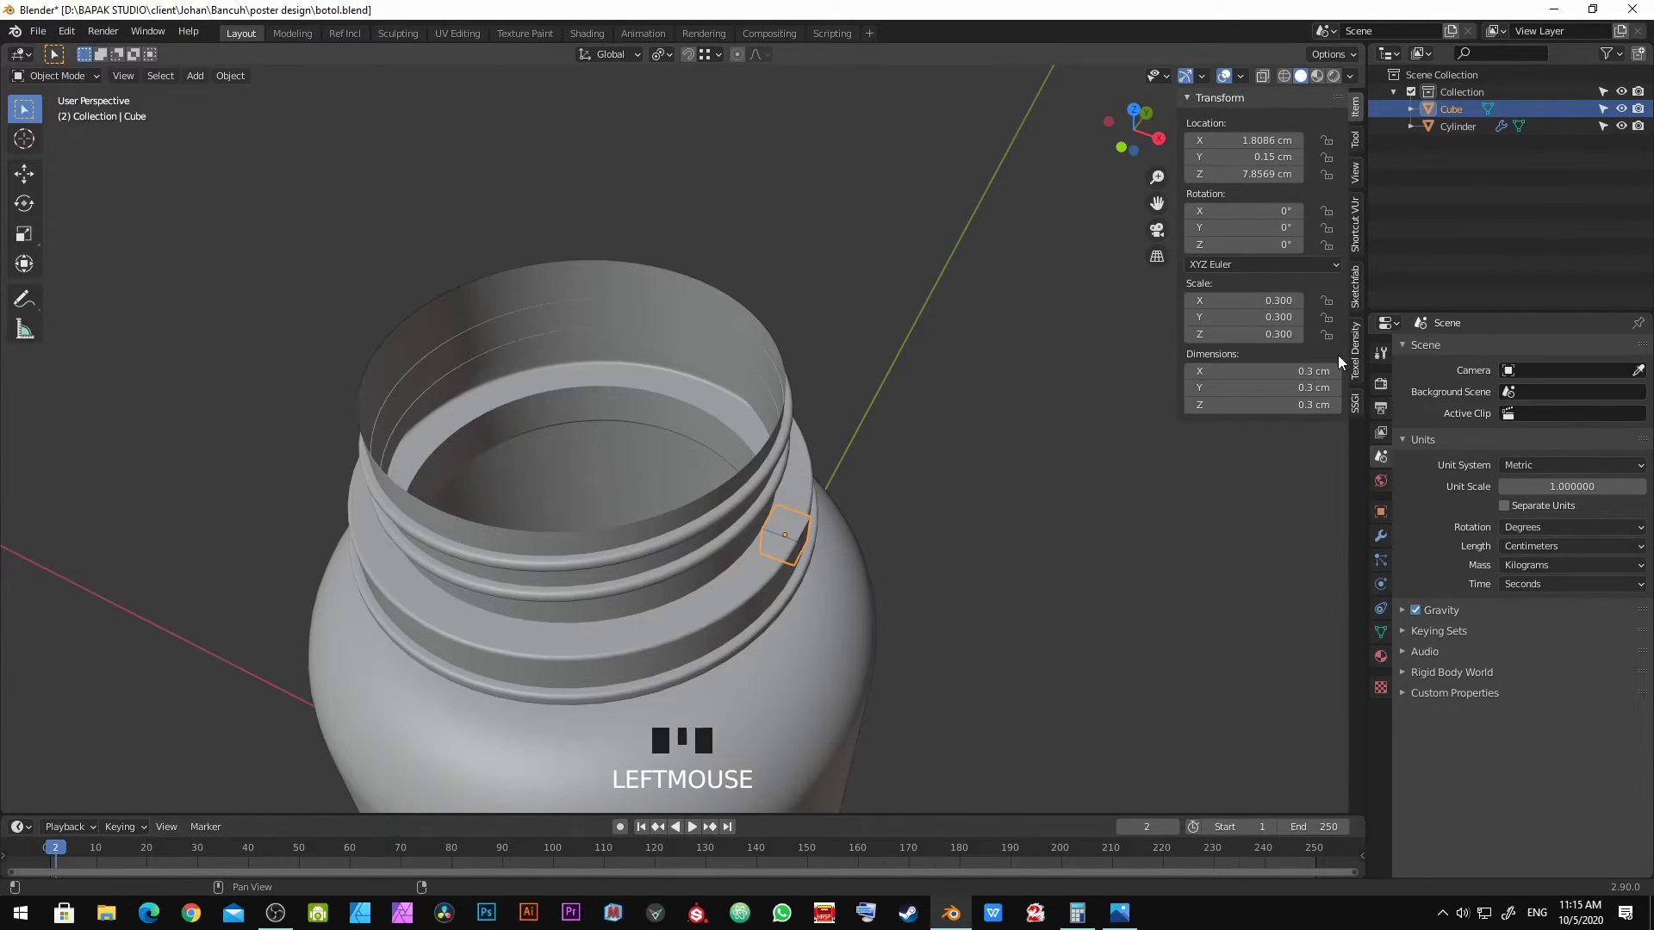
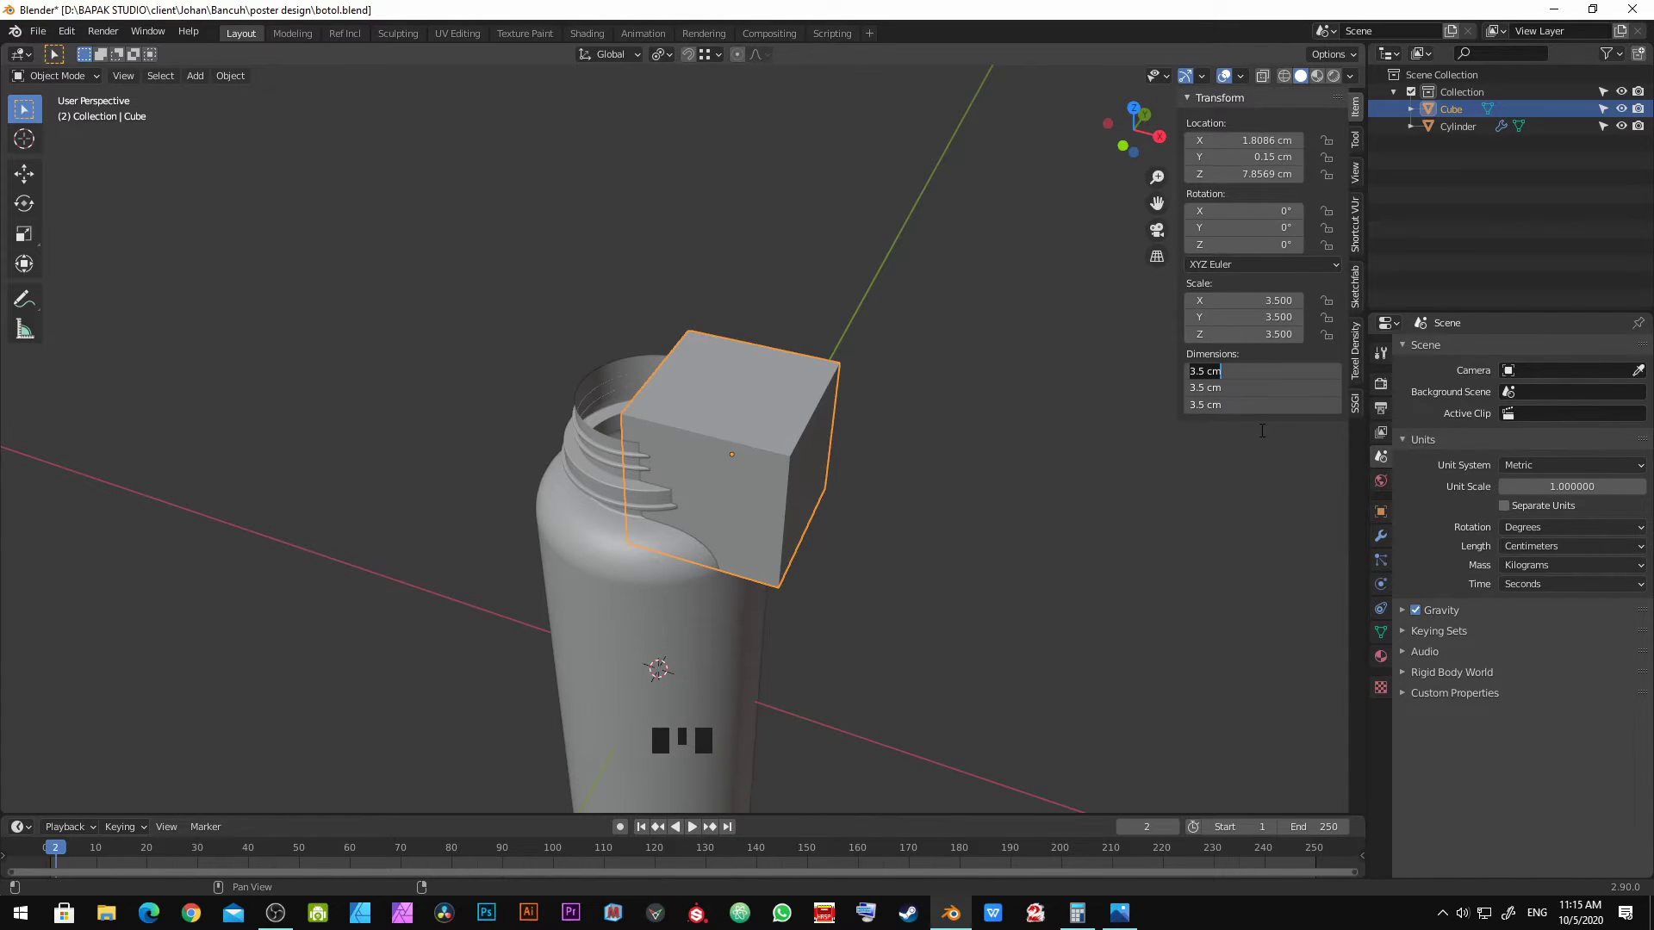
key("Escape")
scroll("up", 3)
middle_click(749, 411)
key("KP_7")
scroll("down", 3)
left_click_drag(900, 553, 911, 417)
scroll("down", 3)
left_click_drag(911, 427, 875, 330)
Step: Reset the cube's location to centre and raise it along Z over the bottle neck, about 9.26 cm
key("alt+g")
left_click_drag(753, 598, 792, 465)
scroll("down", 3)
left_click_drag(793, 435, 762, 562)
key("g")
left_click(762, 198)
scroll("up", 3)
key("g")
left_click(708, 301)
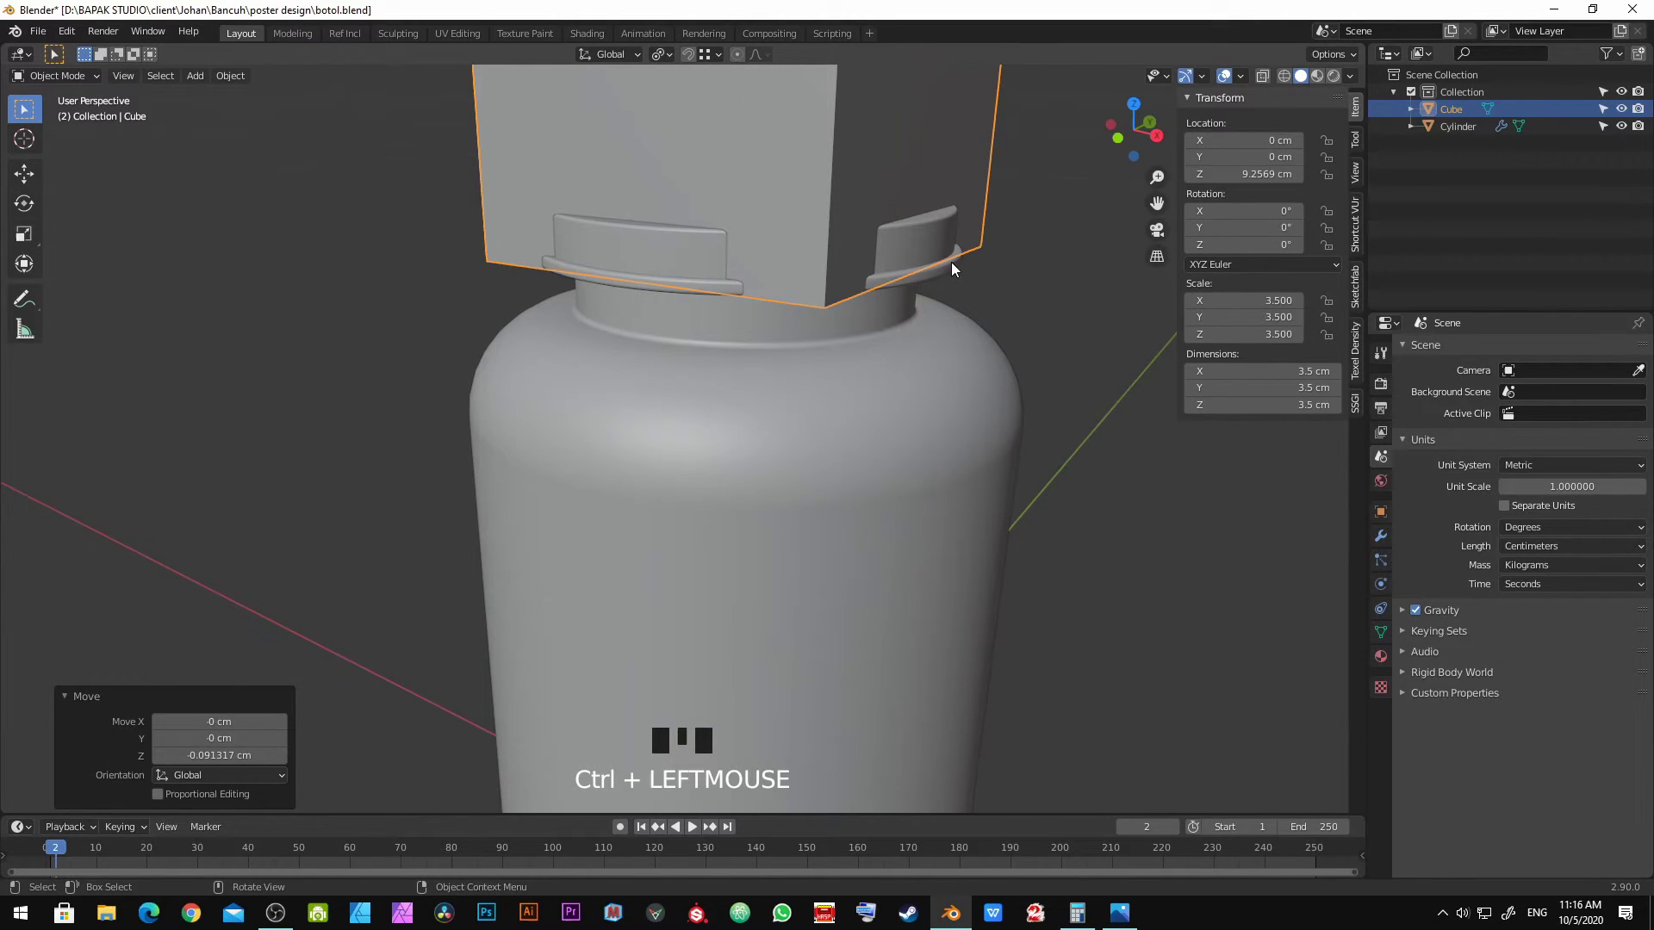
scroll("down", 3)
left_click_drag(922, 247, 1014, 318)
key("KP_7")
Step: Deselect everything and make the bottle cylinder the active object
scroll("up", 3)
key("alt+a")
left_click(921, 383)
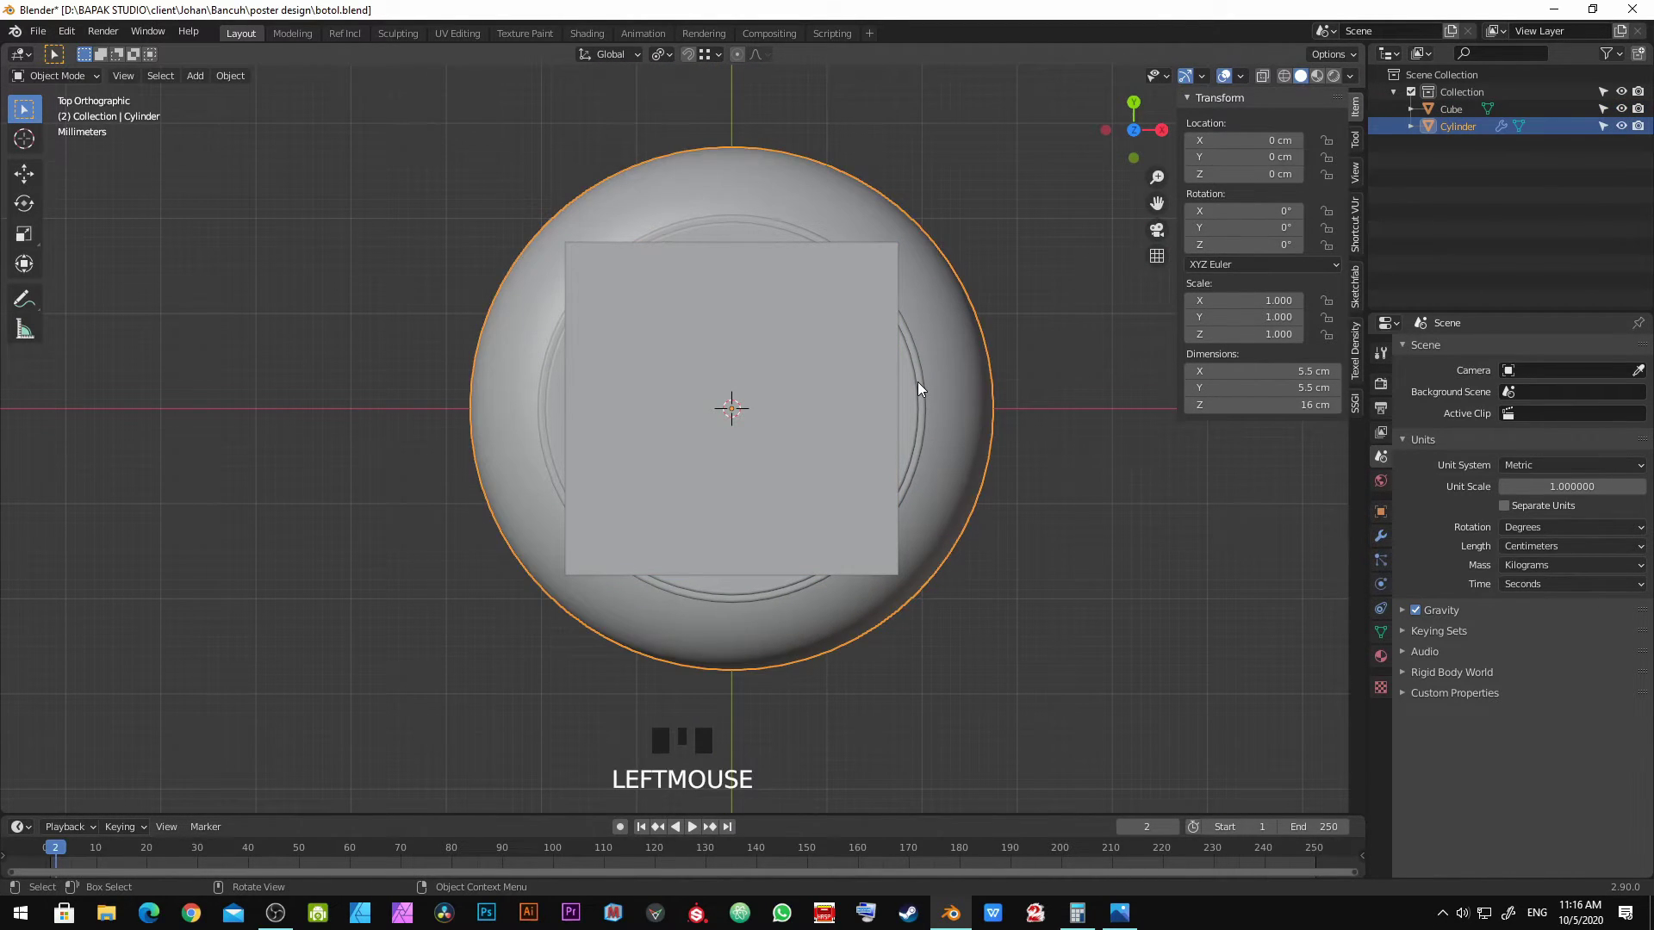
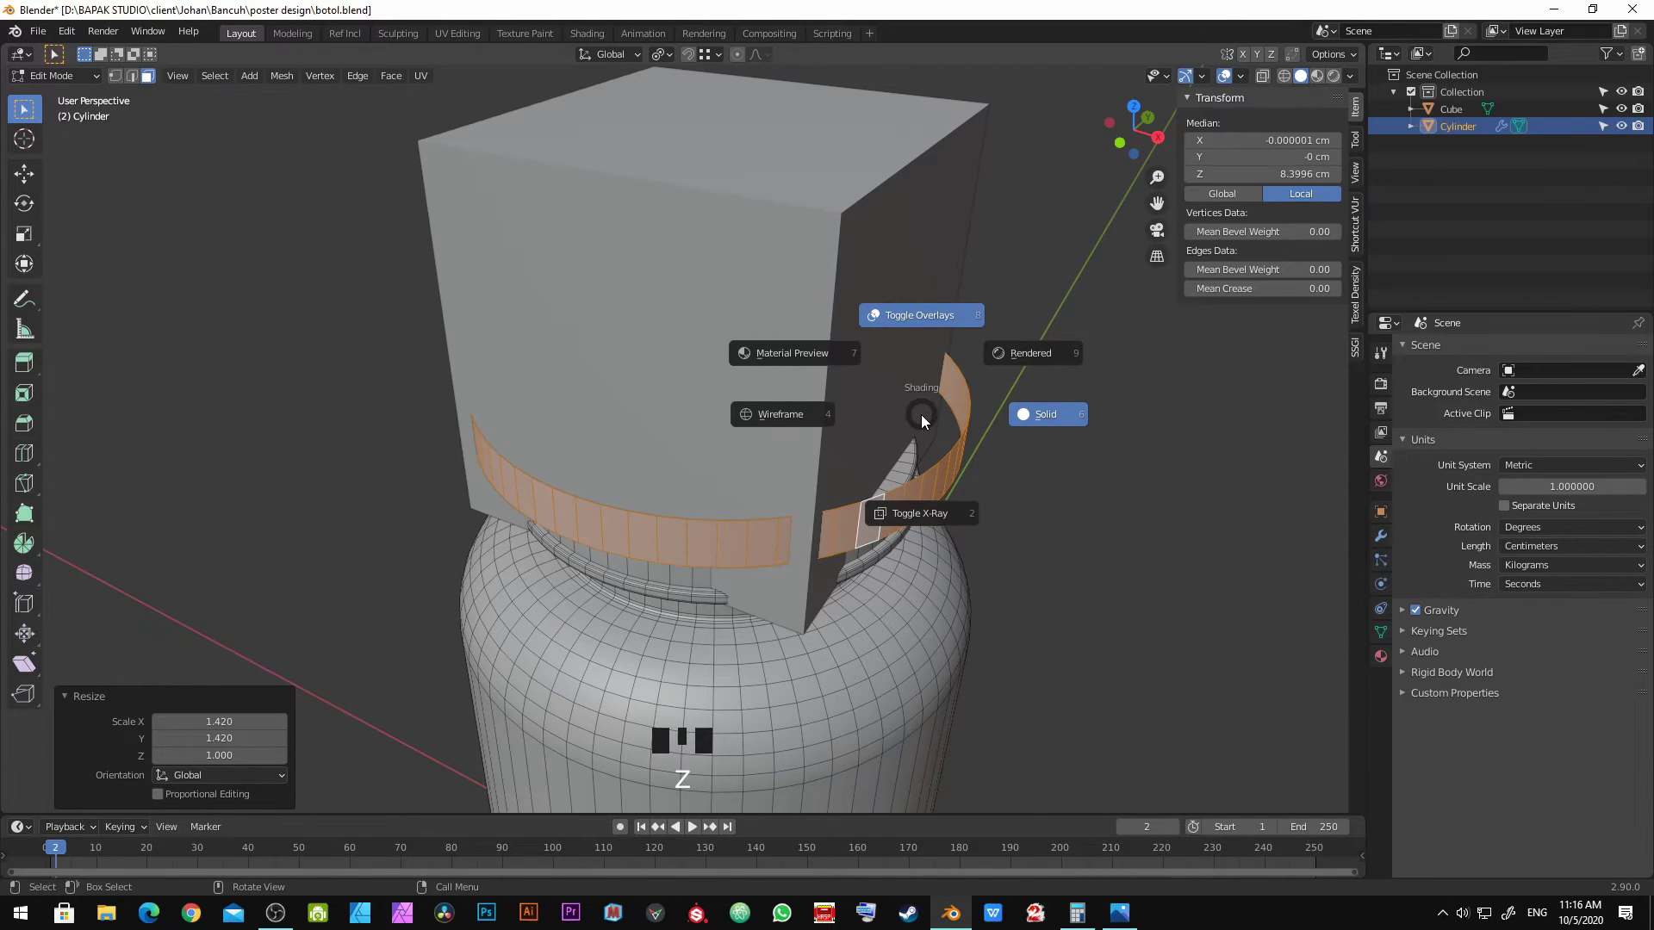
Step: Toggle wireframe and solid shading, then view the bottle straight down from the top
key("Escape")
key("z")
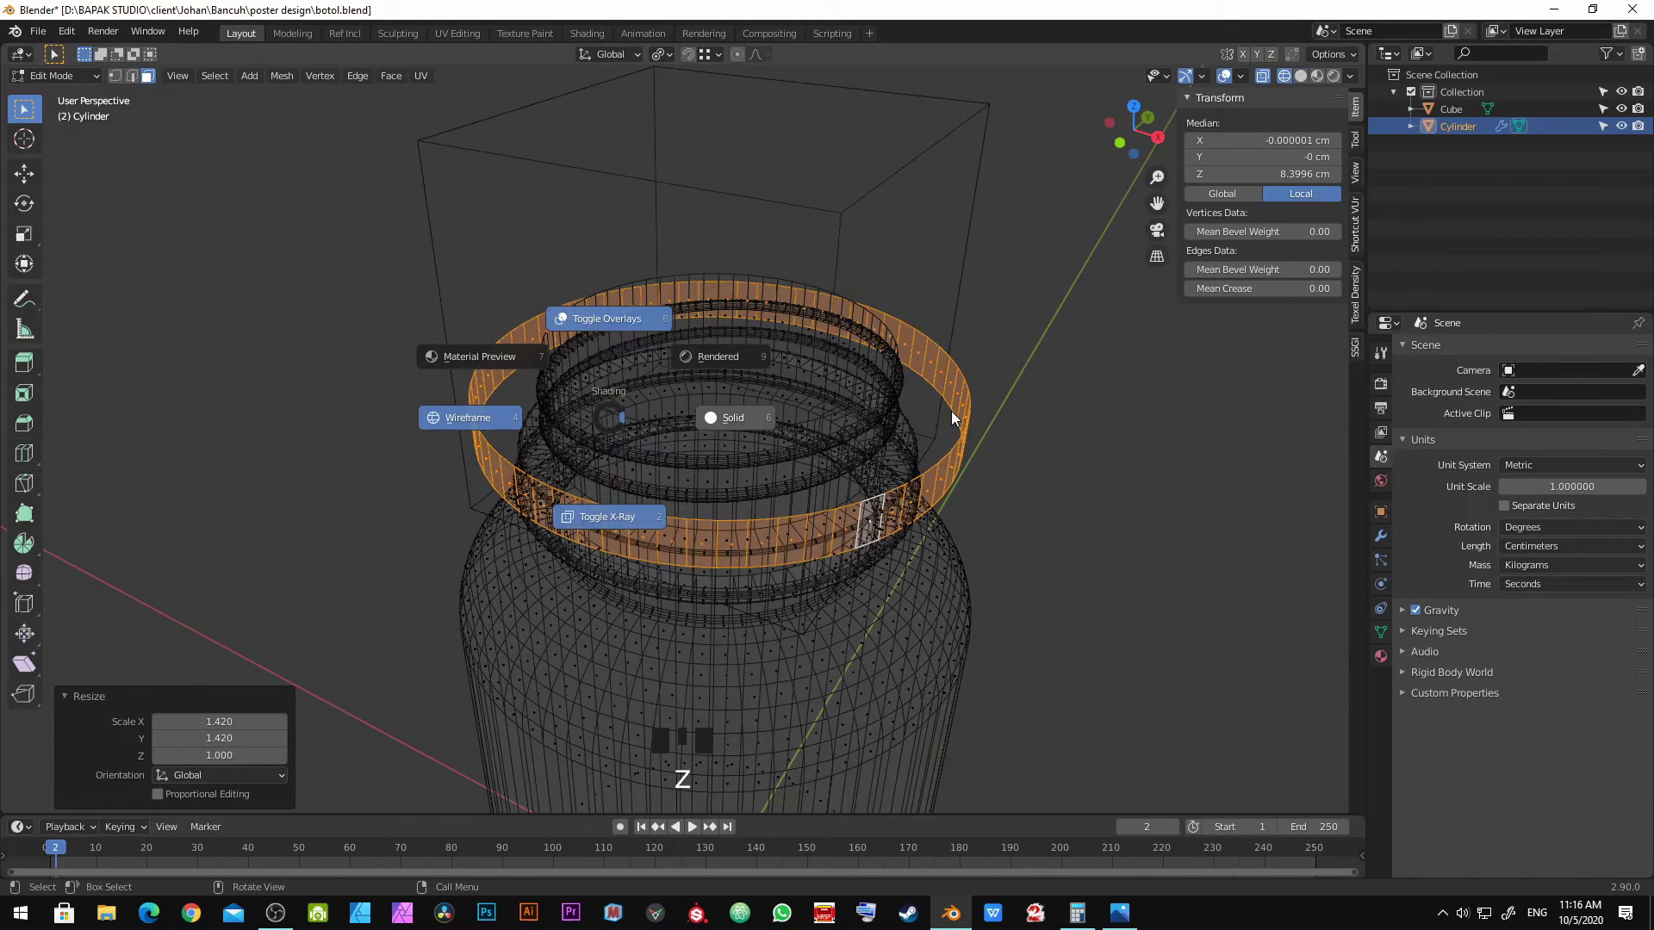
key("KP_7")
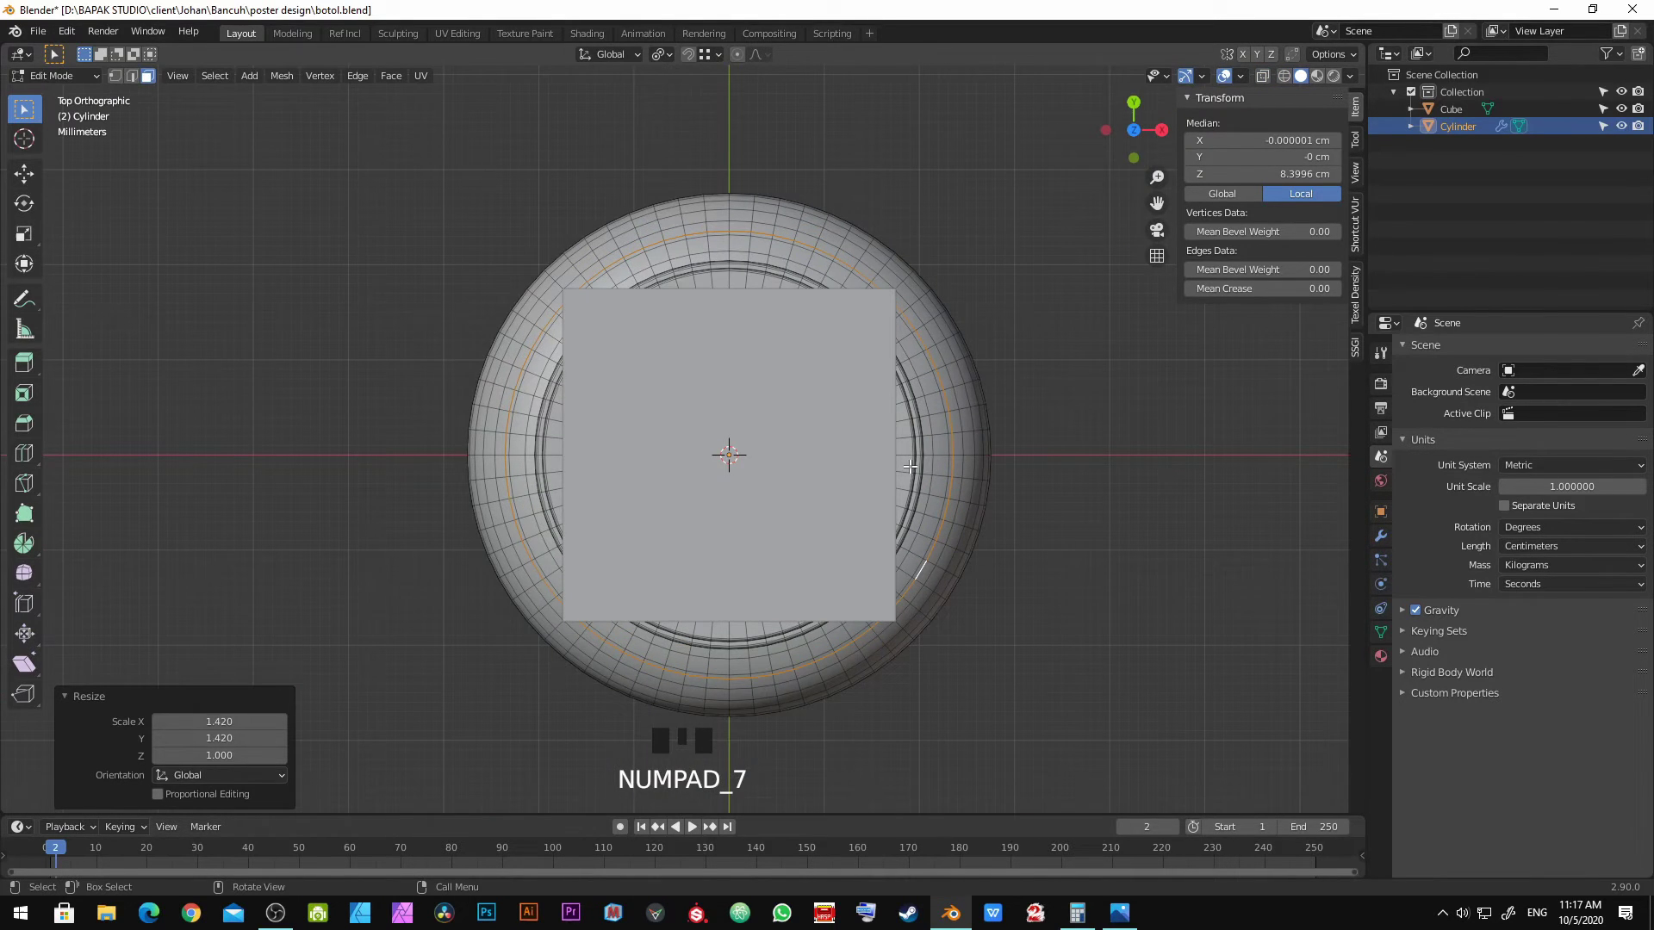
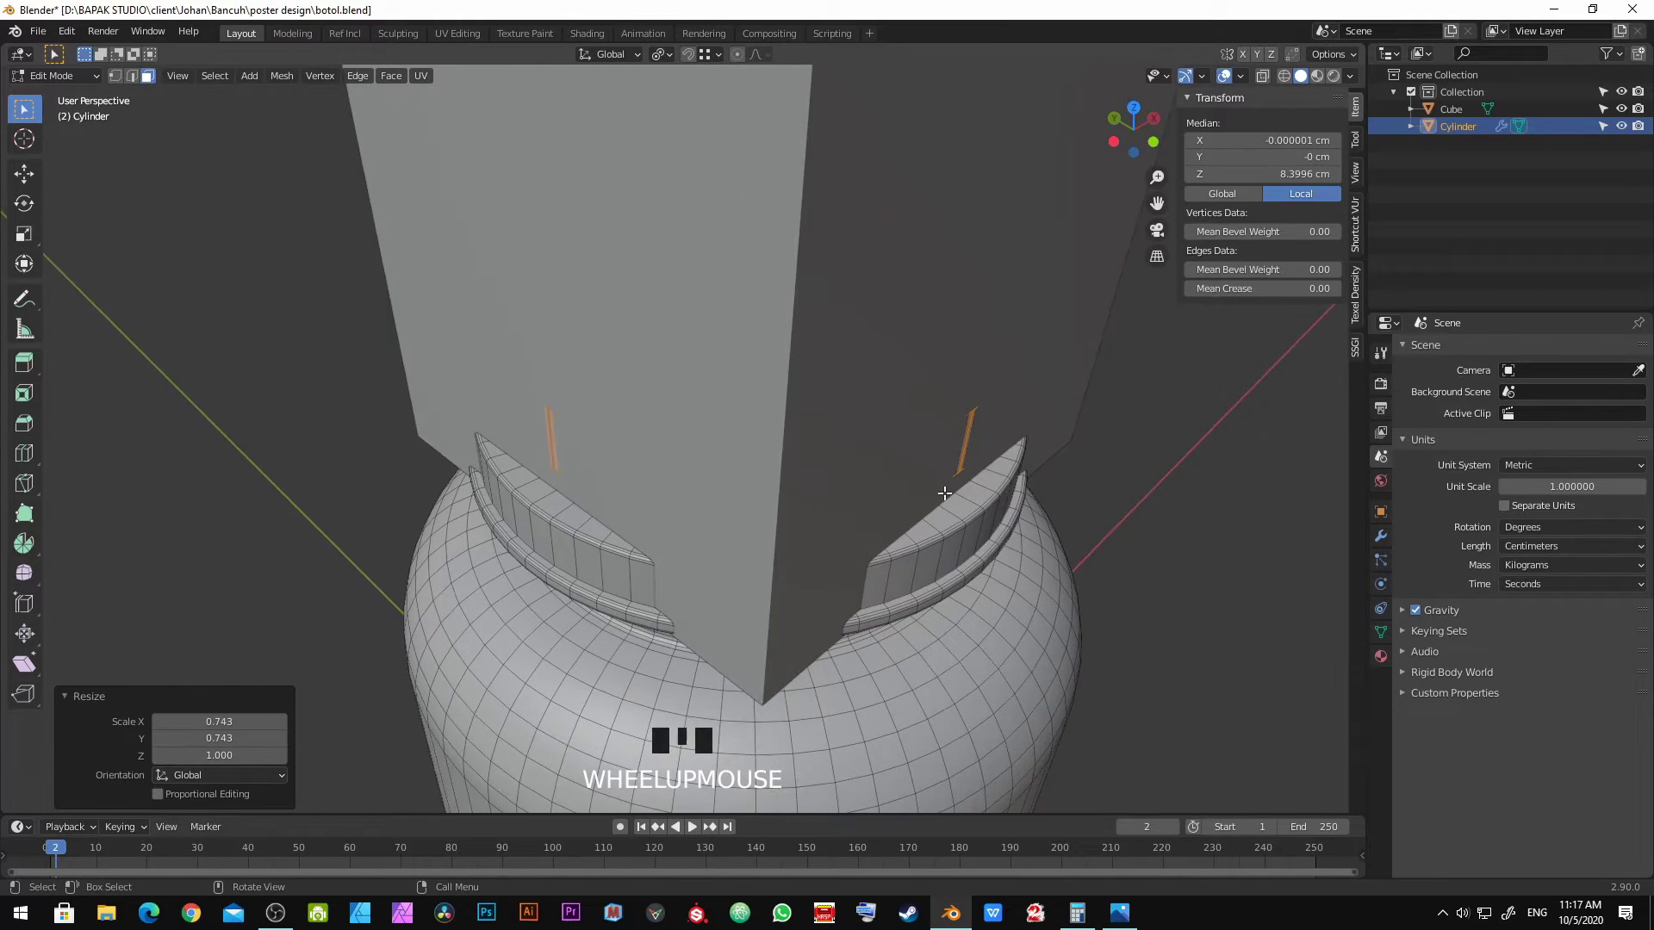
Step: Scale the upper neck faces out 1.117 times and shift an edge loop 0.11 cm along Z
key("s")
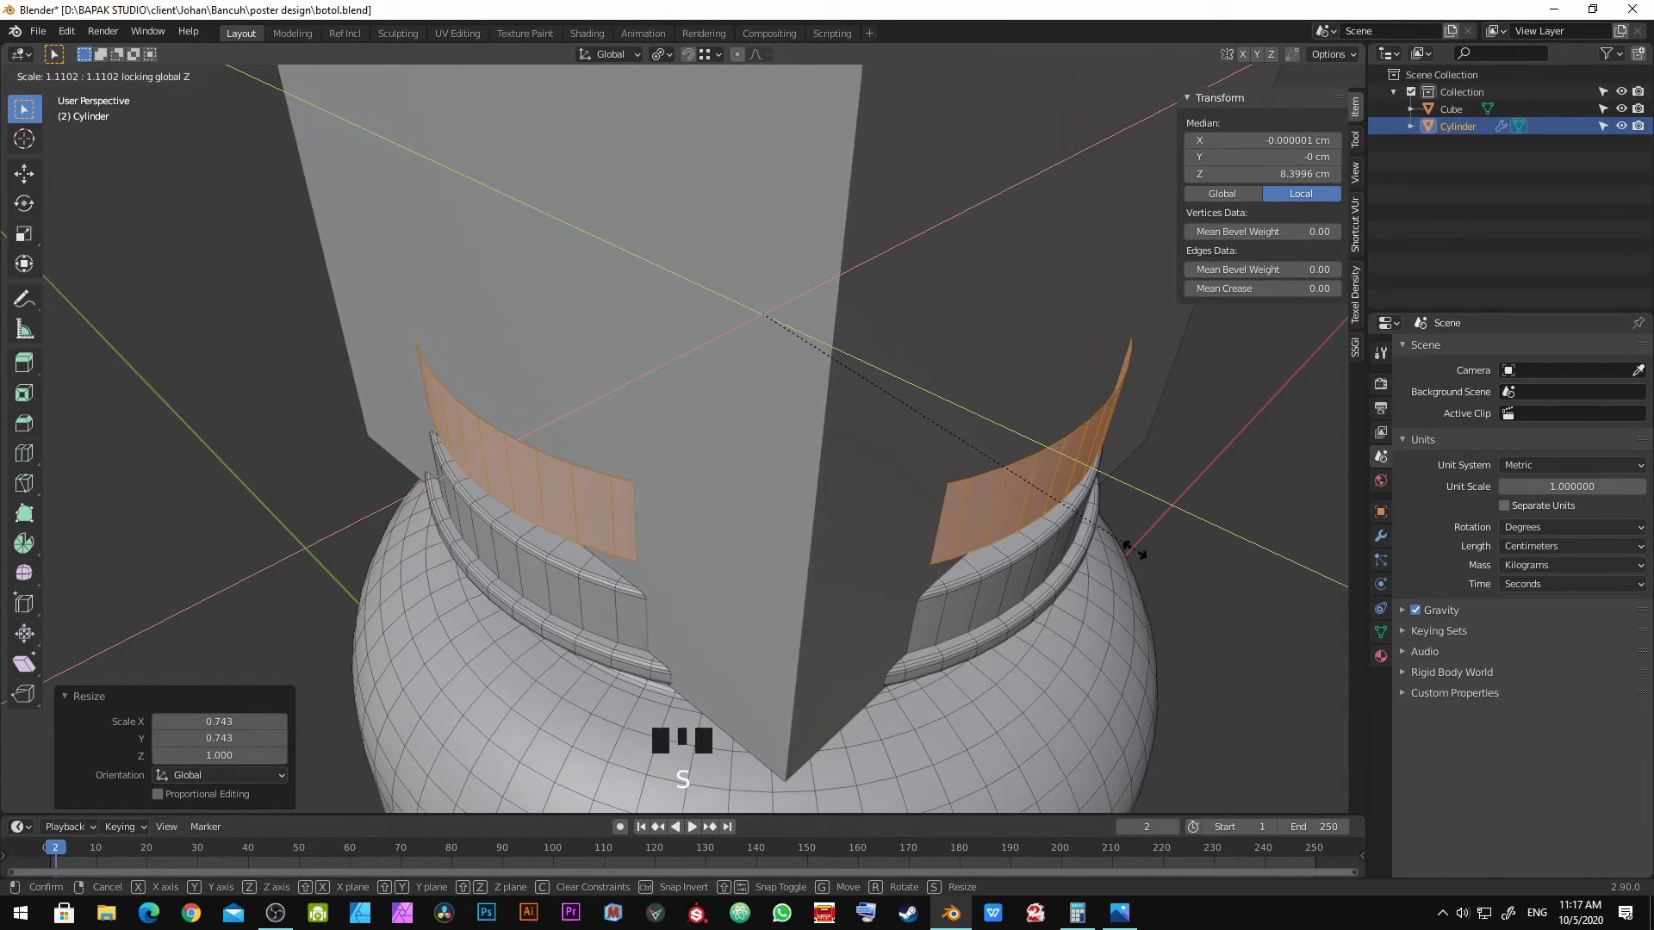
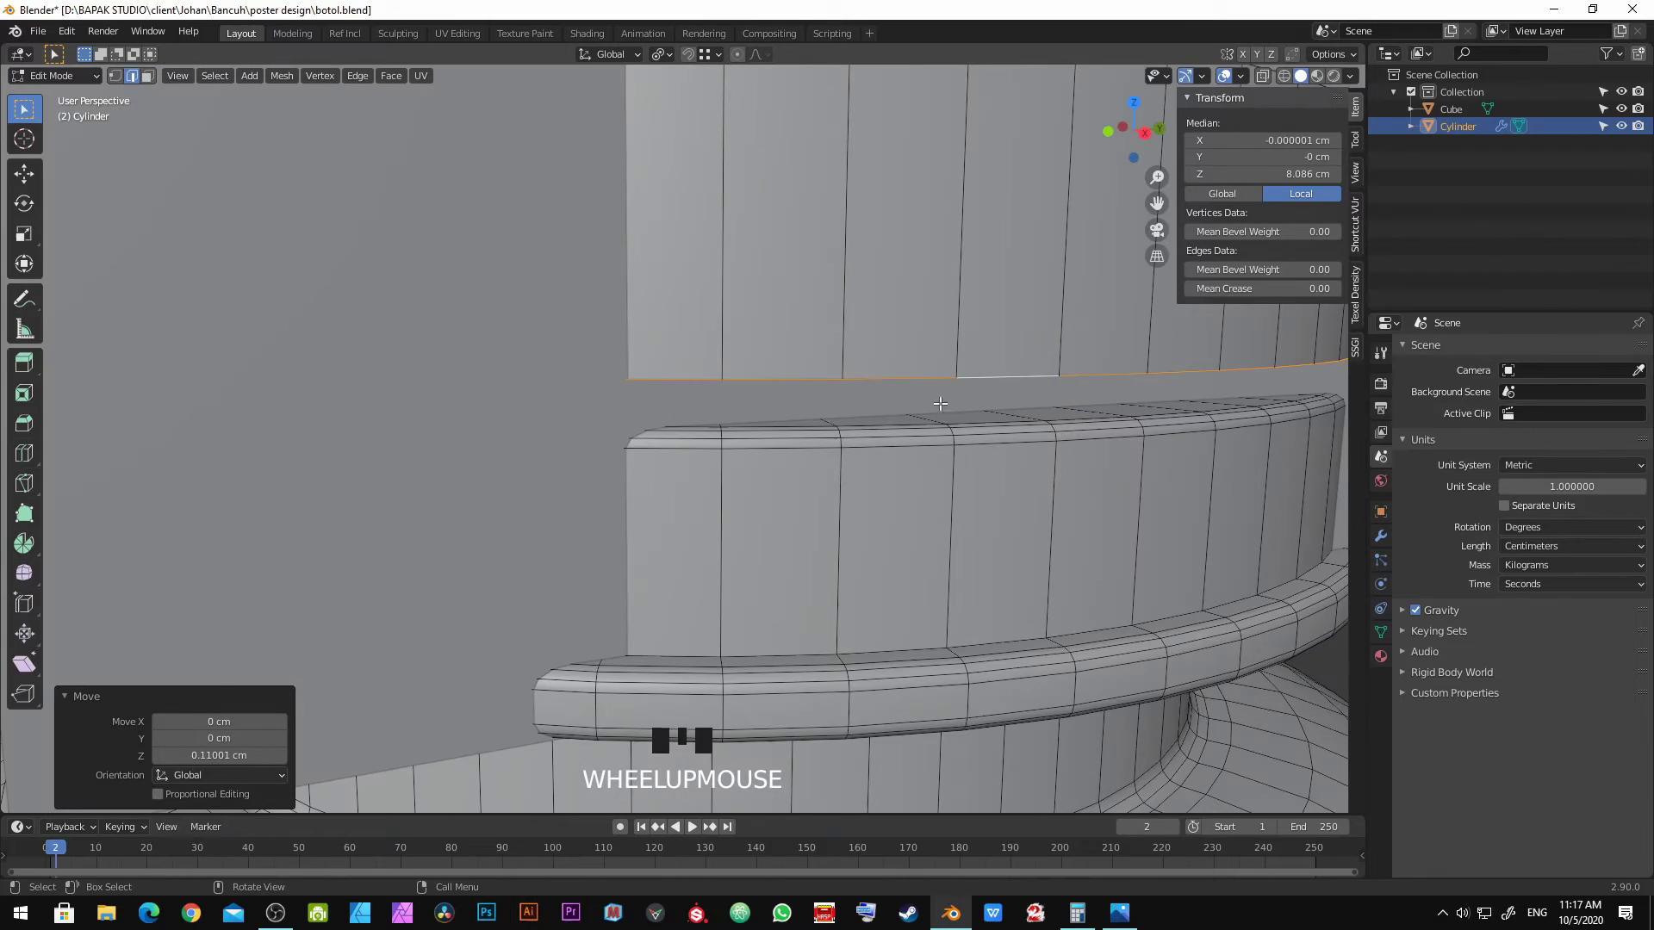
key("g")
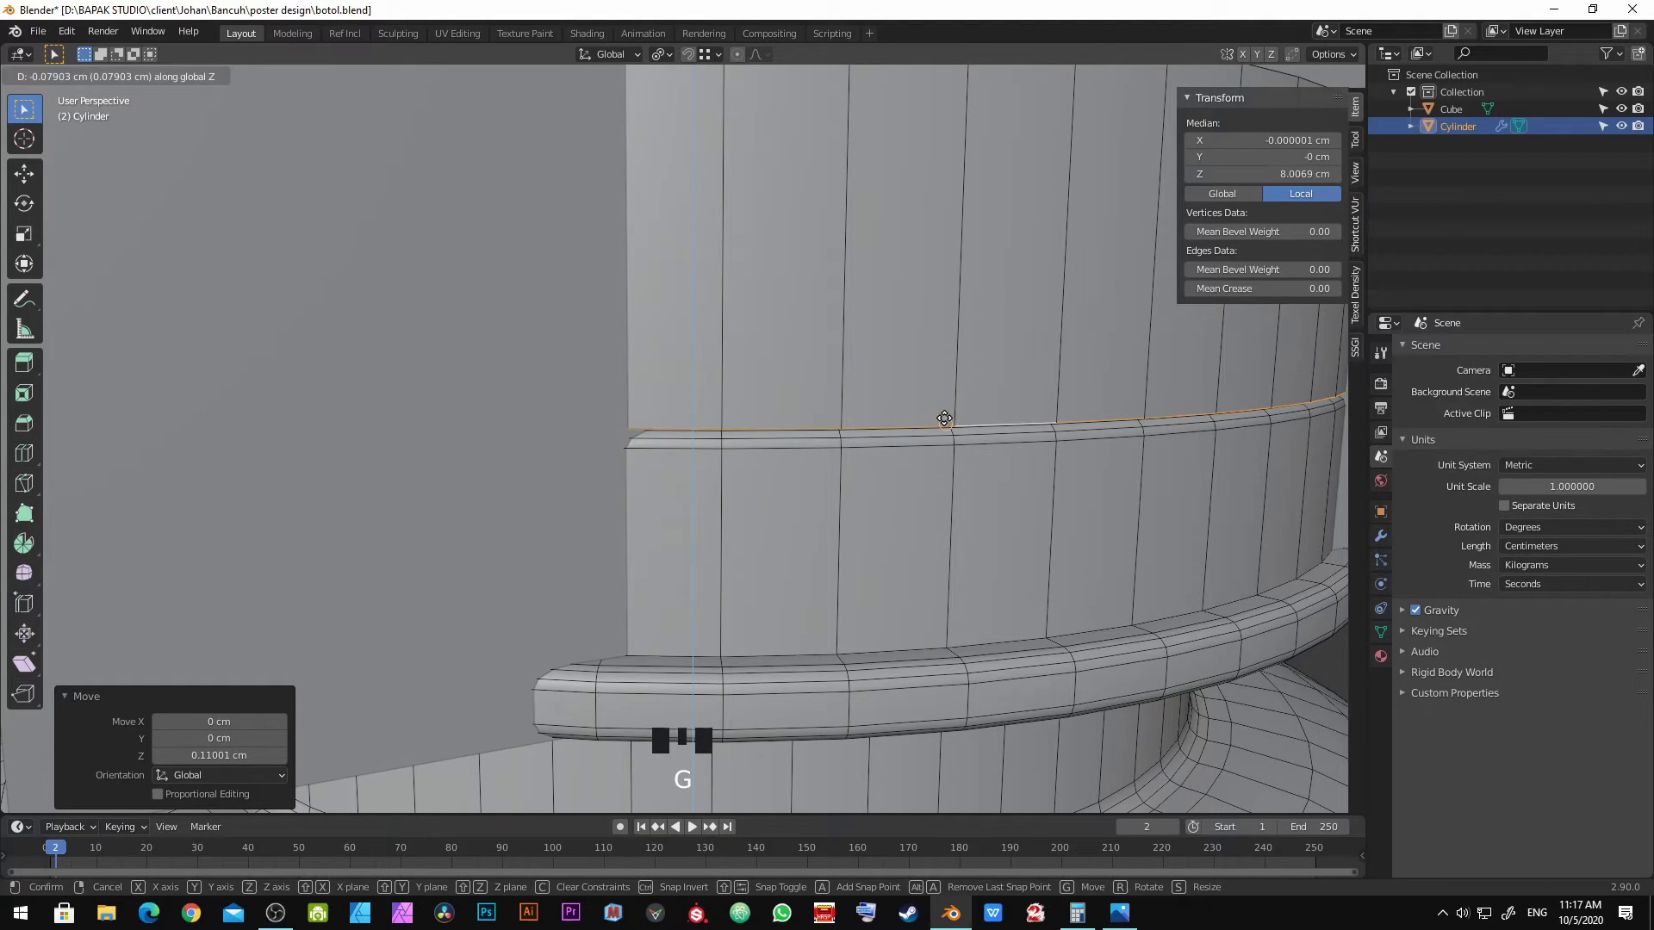
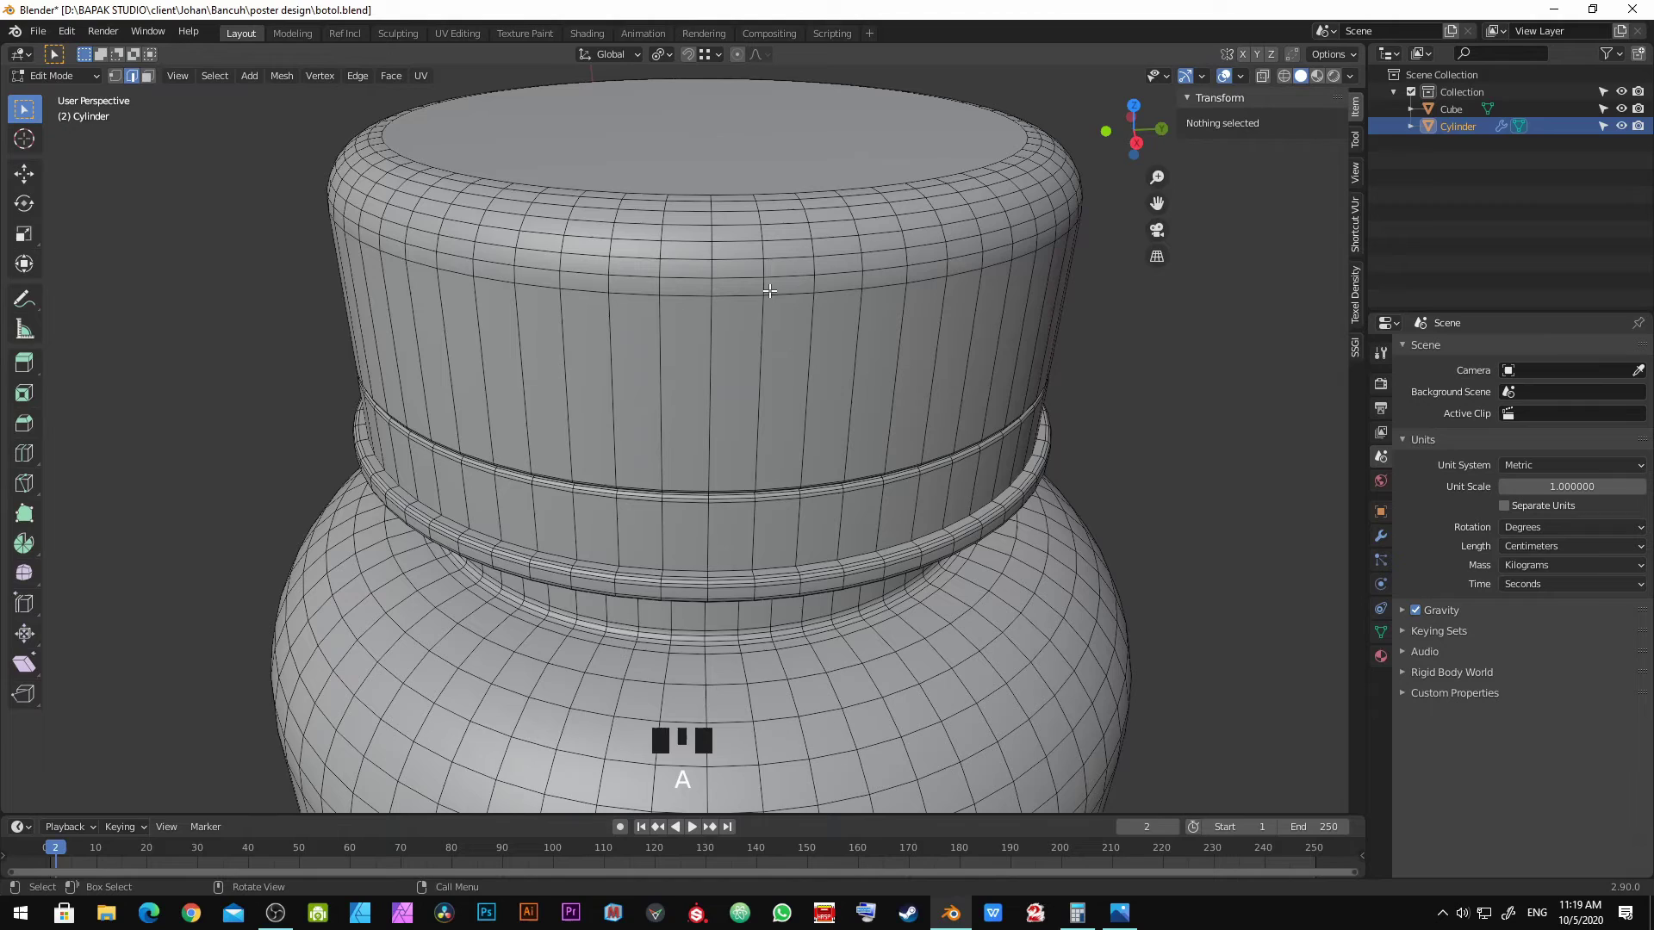
Step: Select the full ring of side faces around the cap for insetting
key("alt+a")
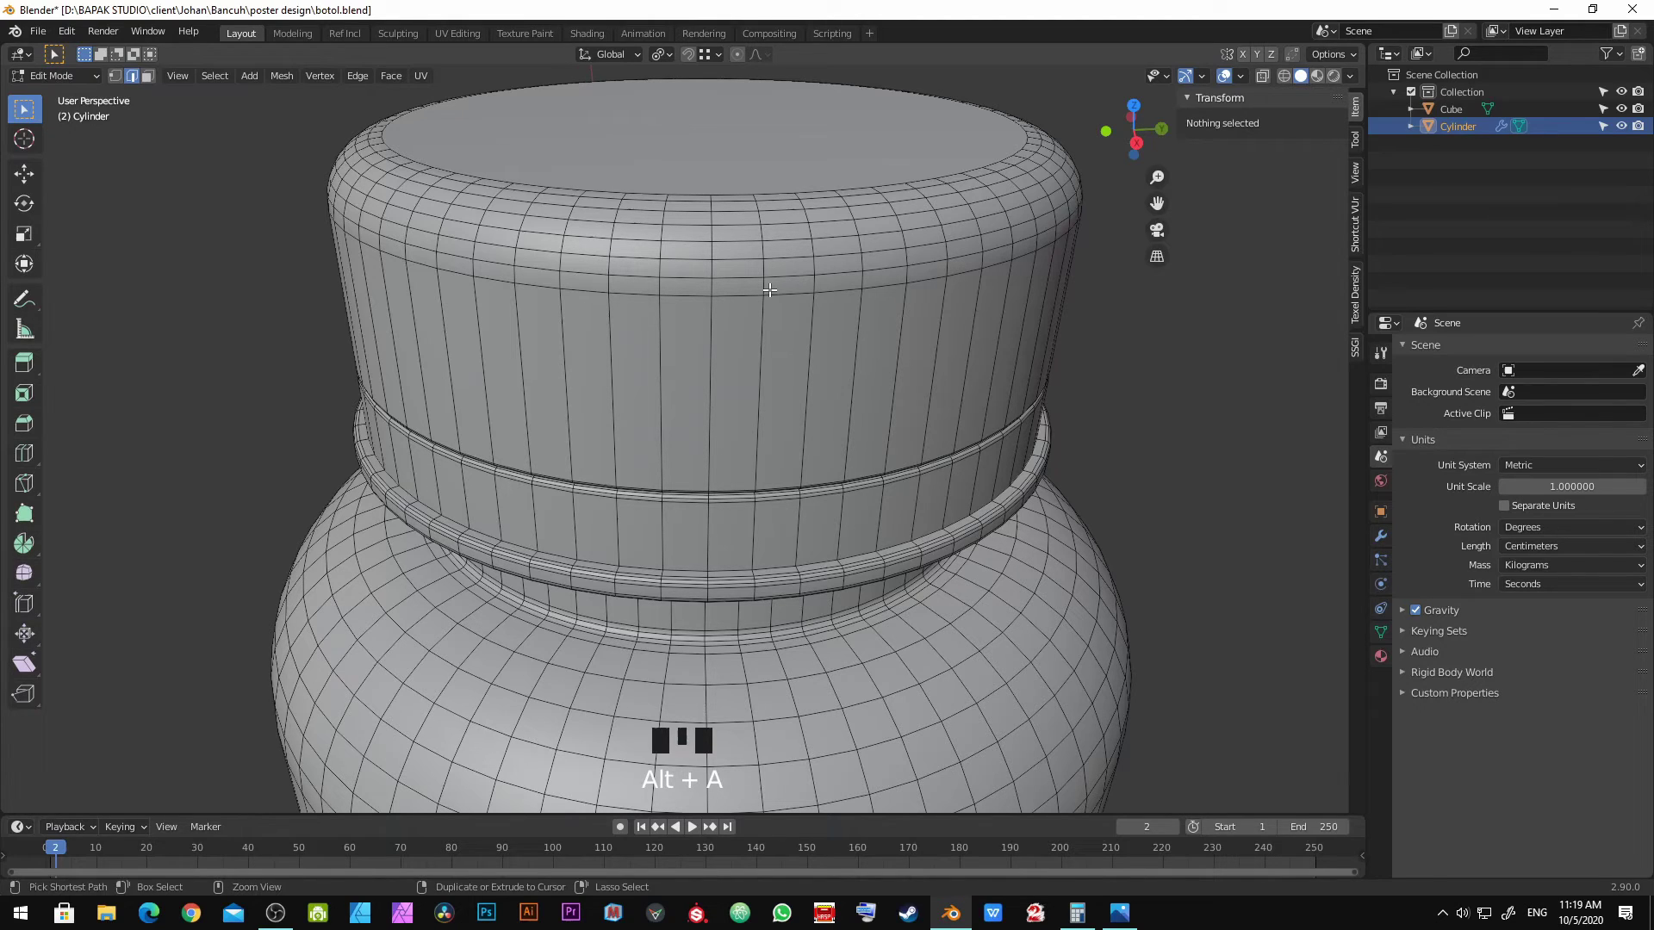
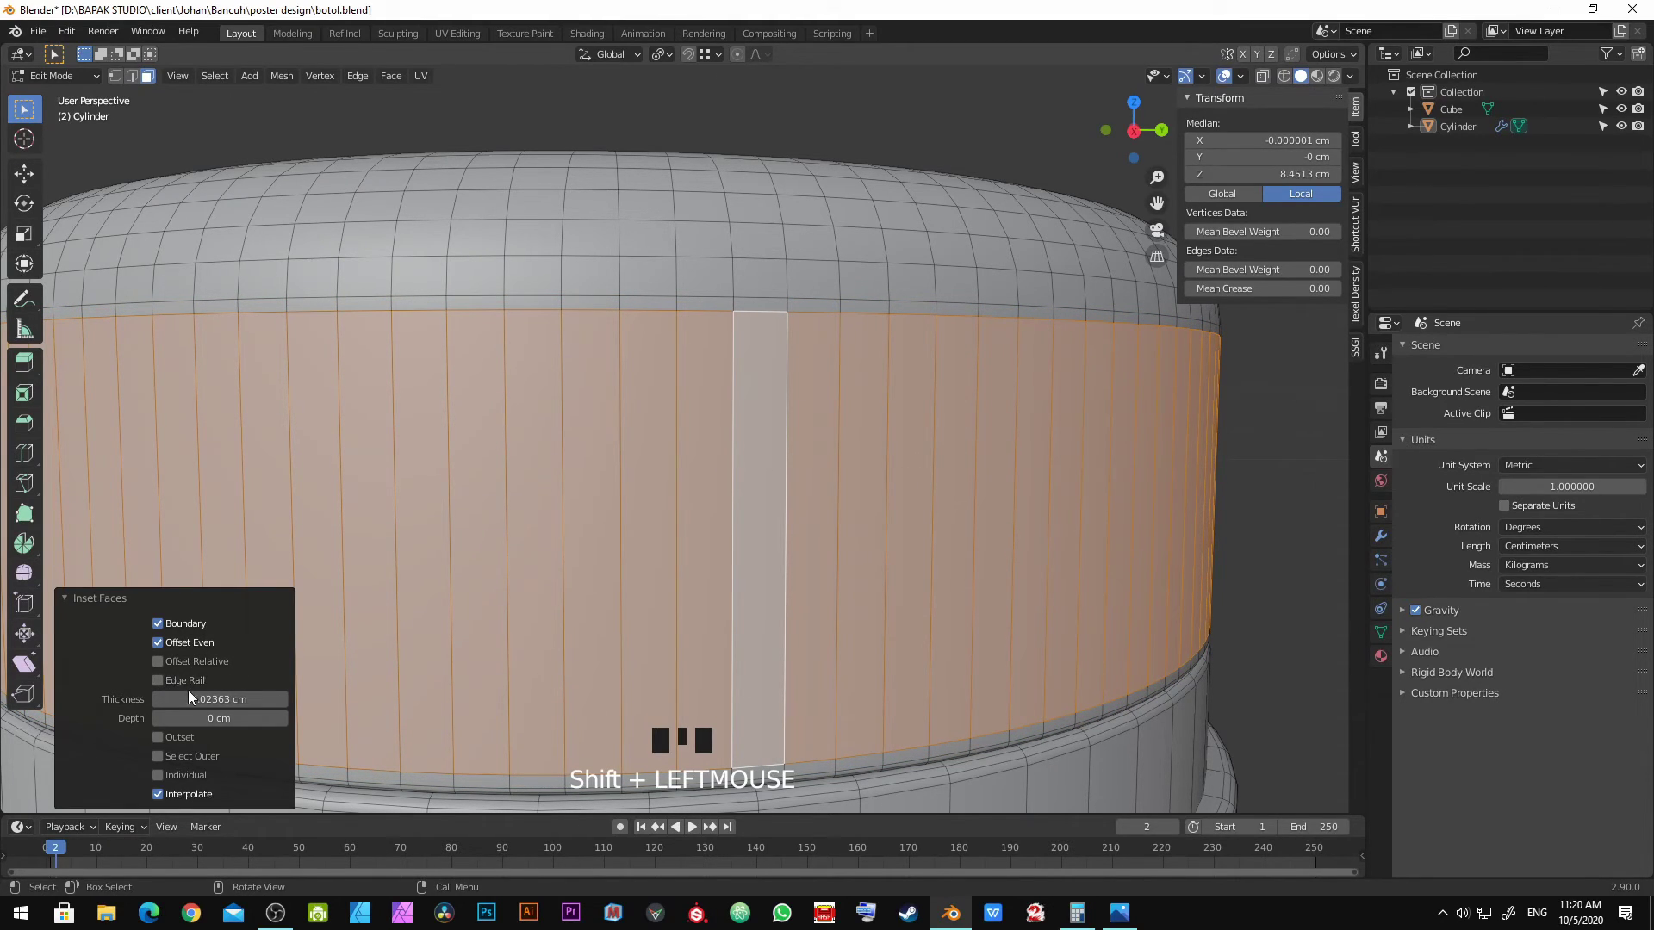
Step: Inset each cap-side face individually by 0.025 cm and begin an extrusion on the panels
left_click(191, 771)
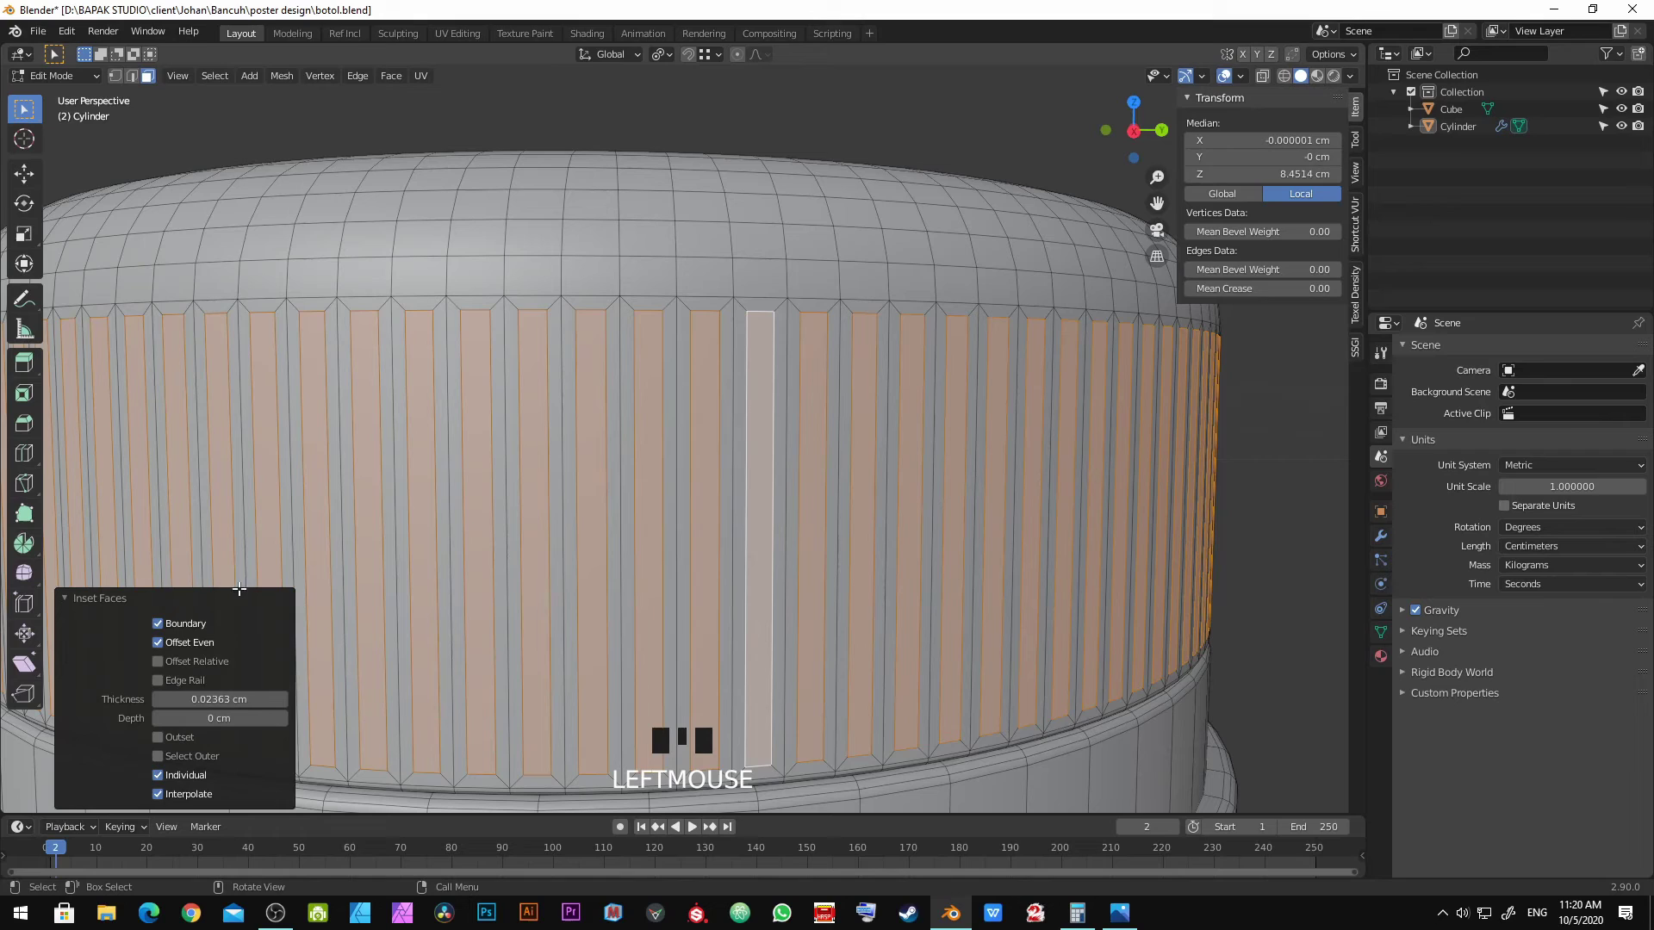
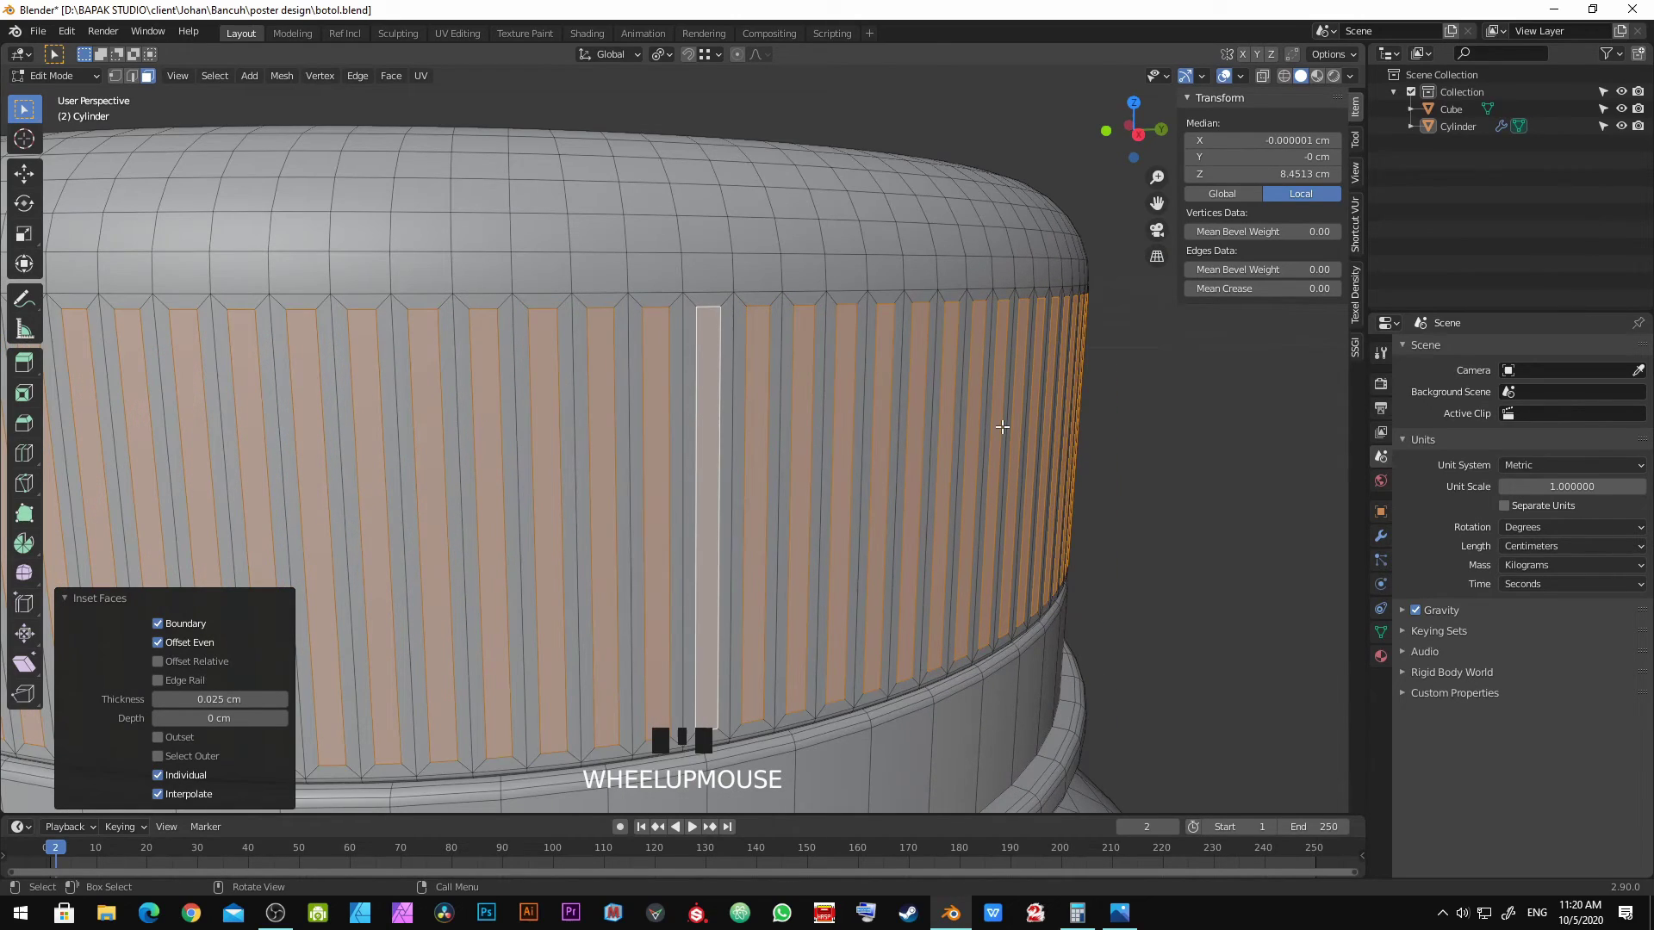
key("e")
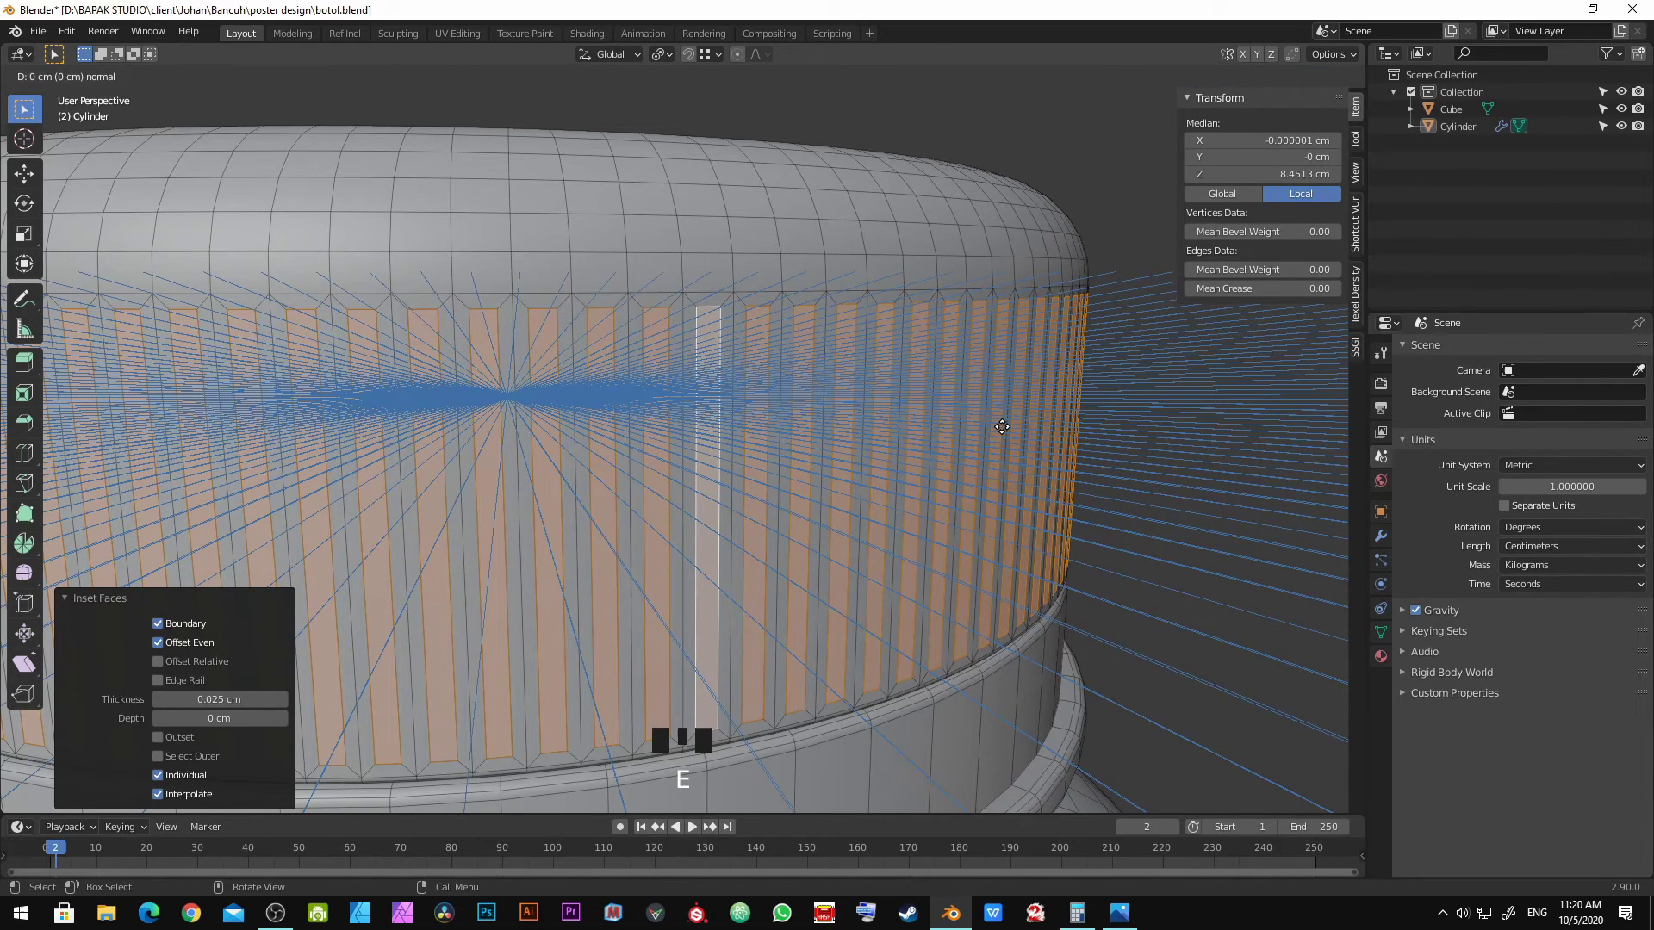
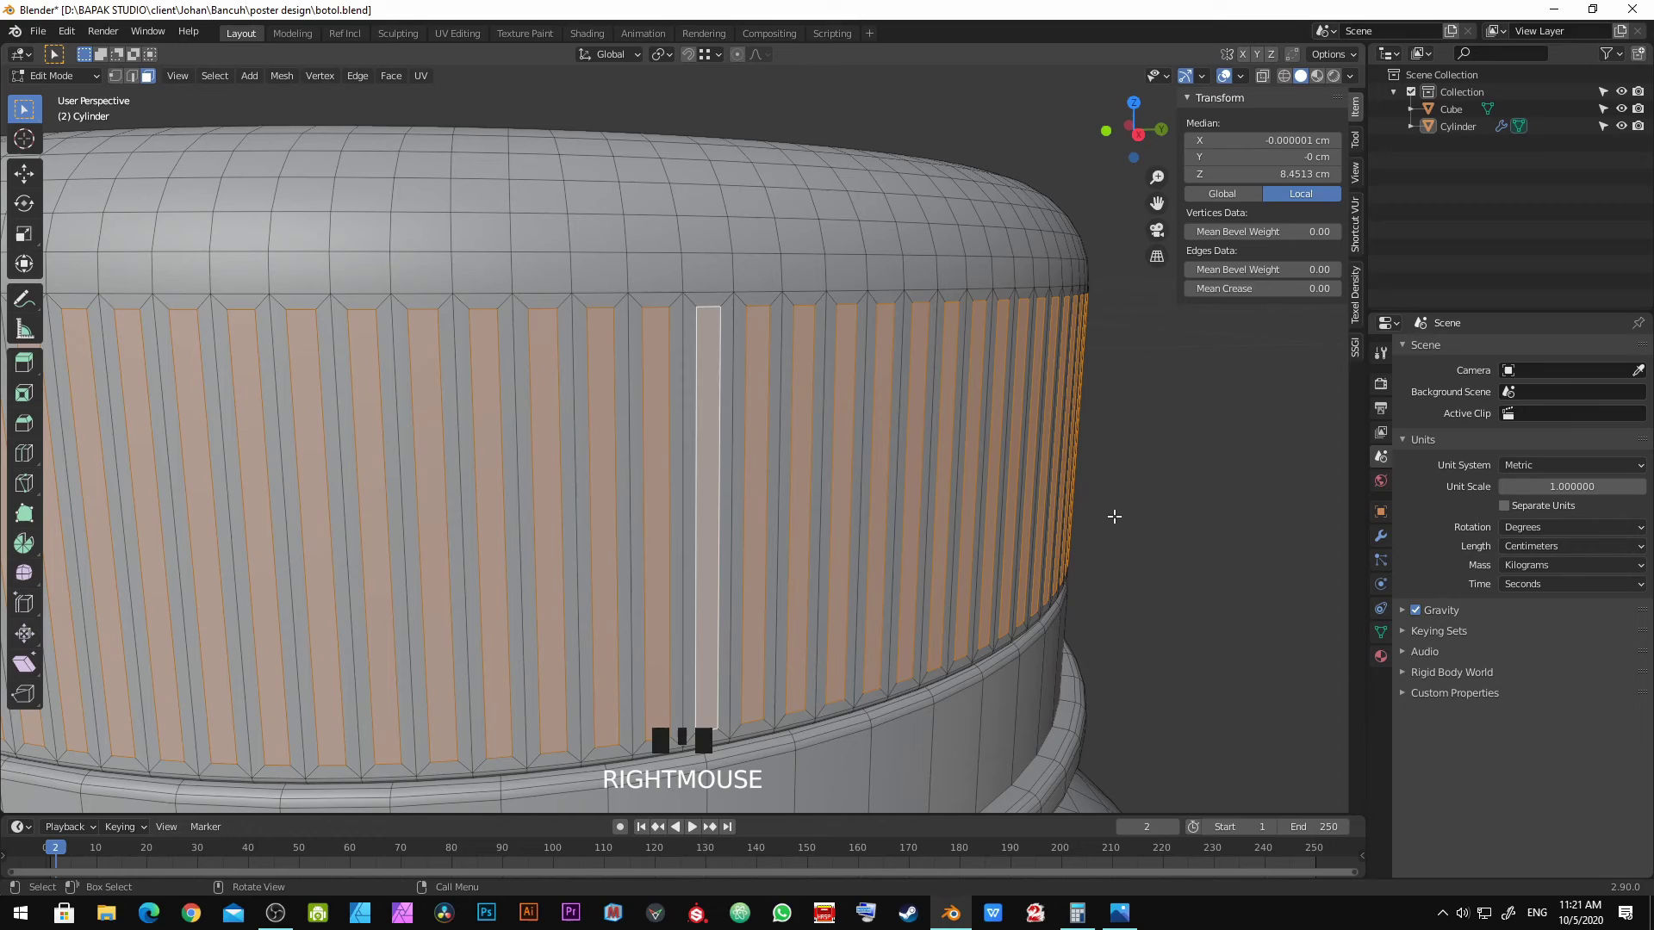
Step: Extrude the inset panels in place and scale them inward (~0.996) with Z locked to recess them
key("e")
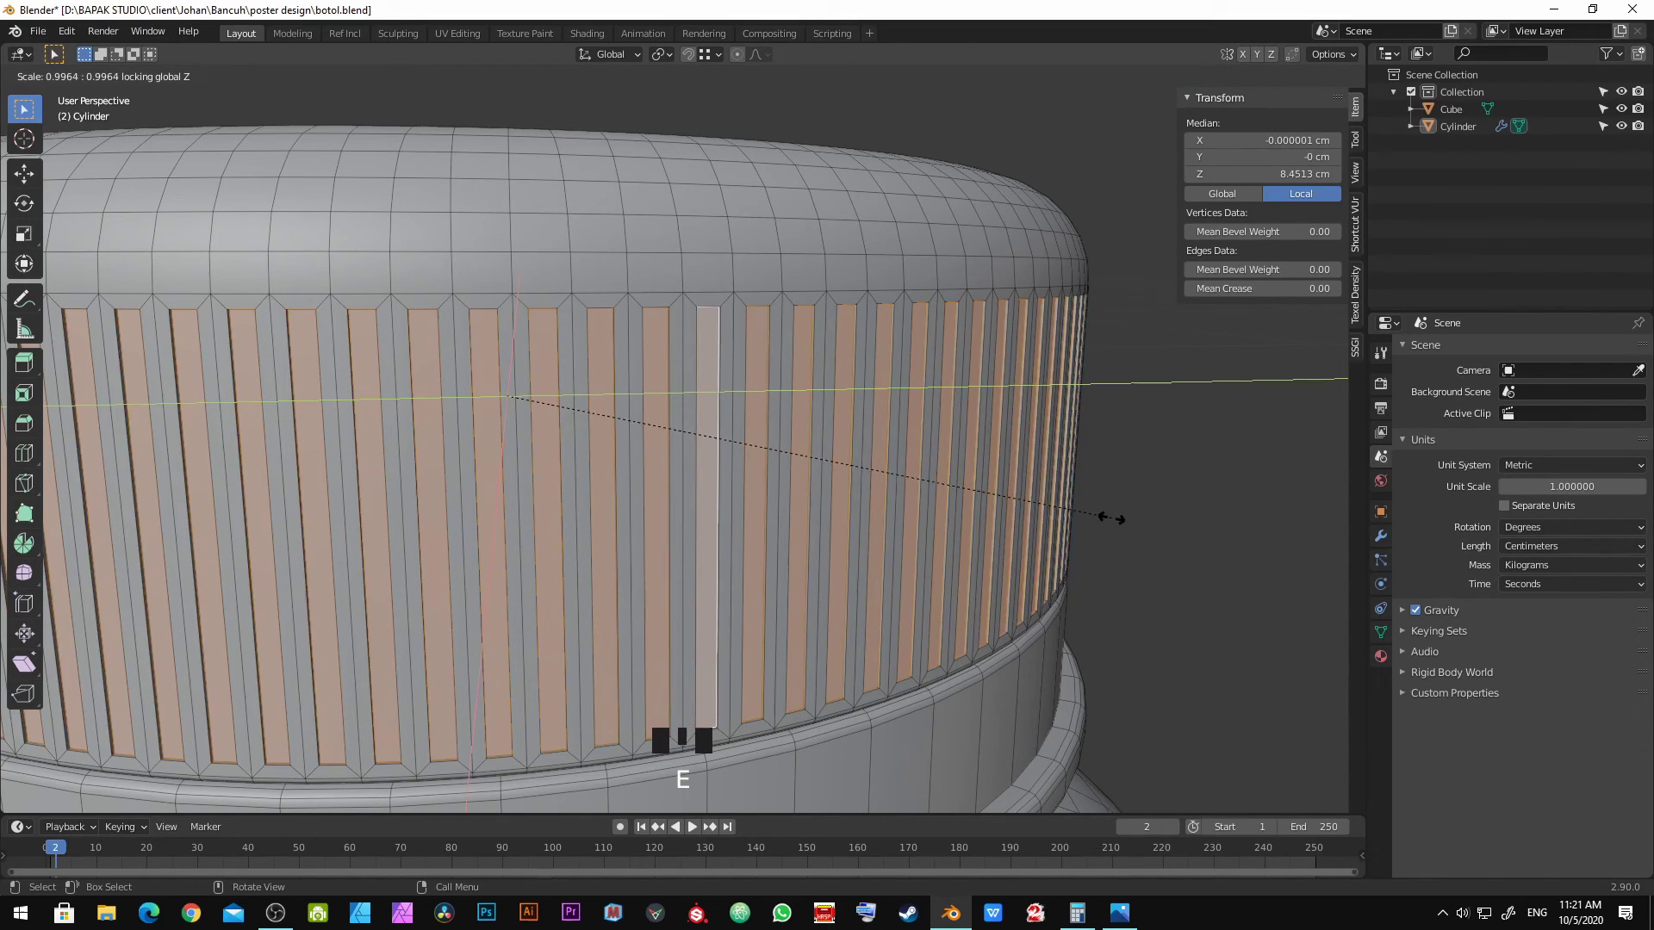
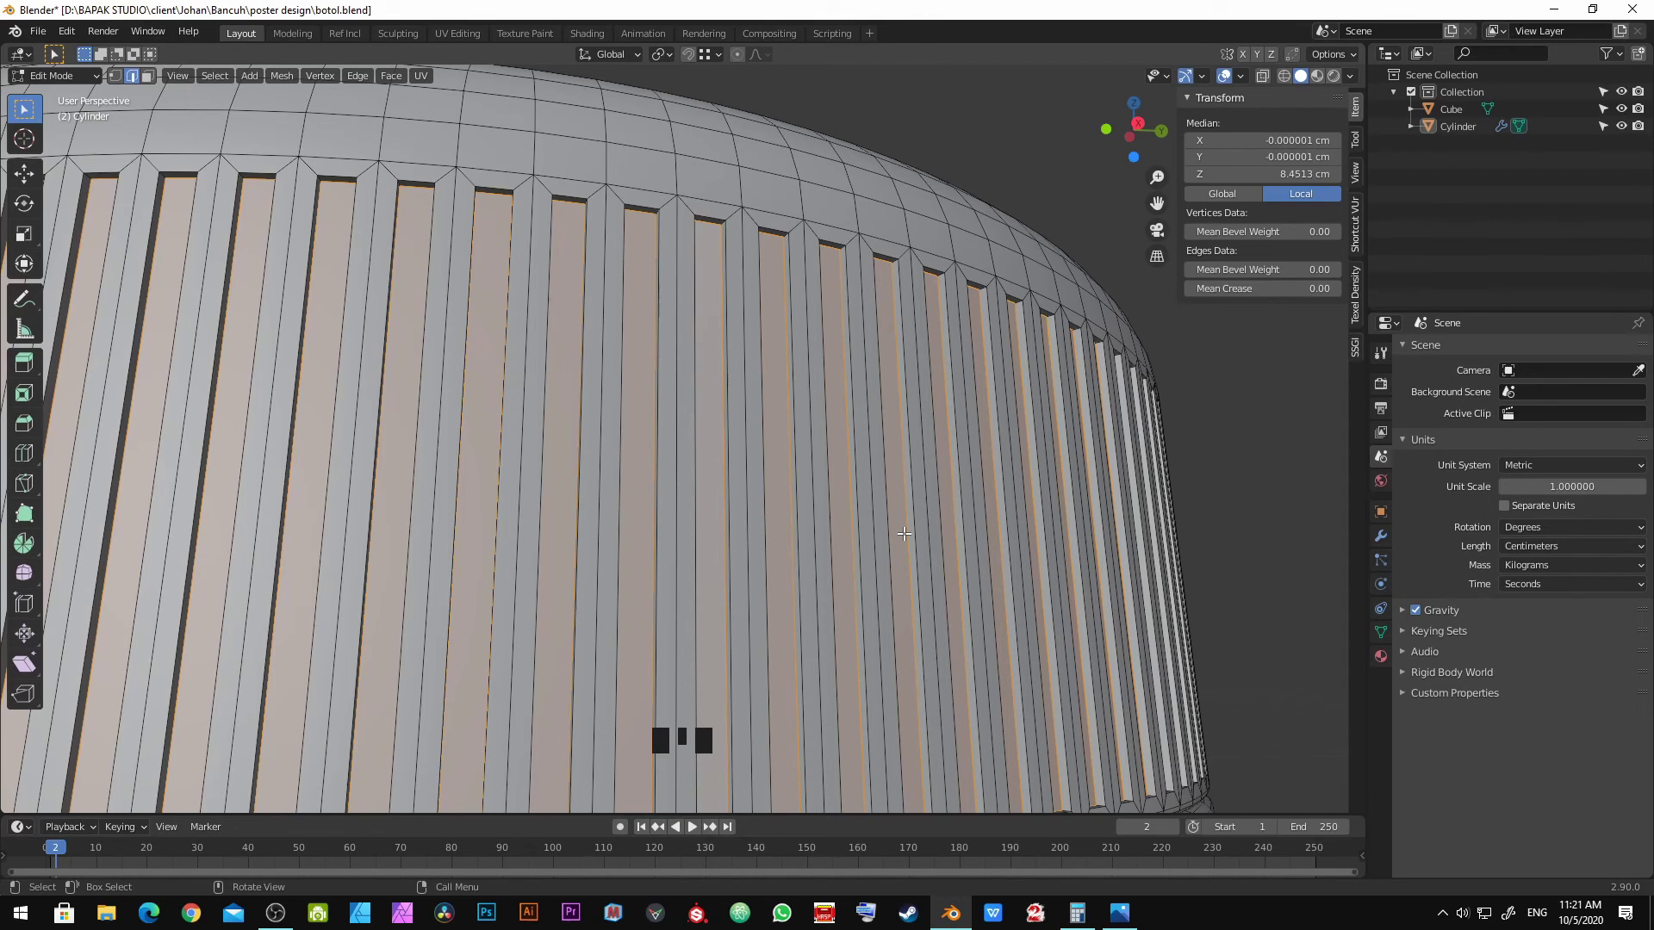
Step: Grow the face selection with Select More so each groove's walls are included
key("ctrl+KP_Add")
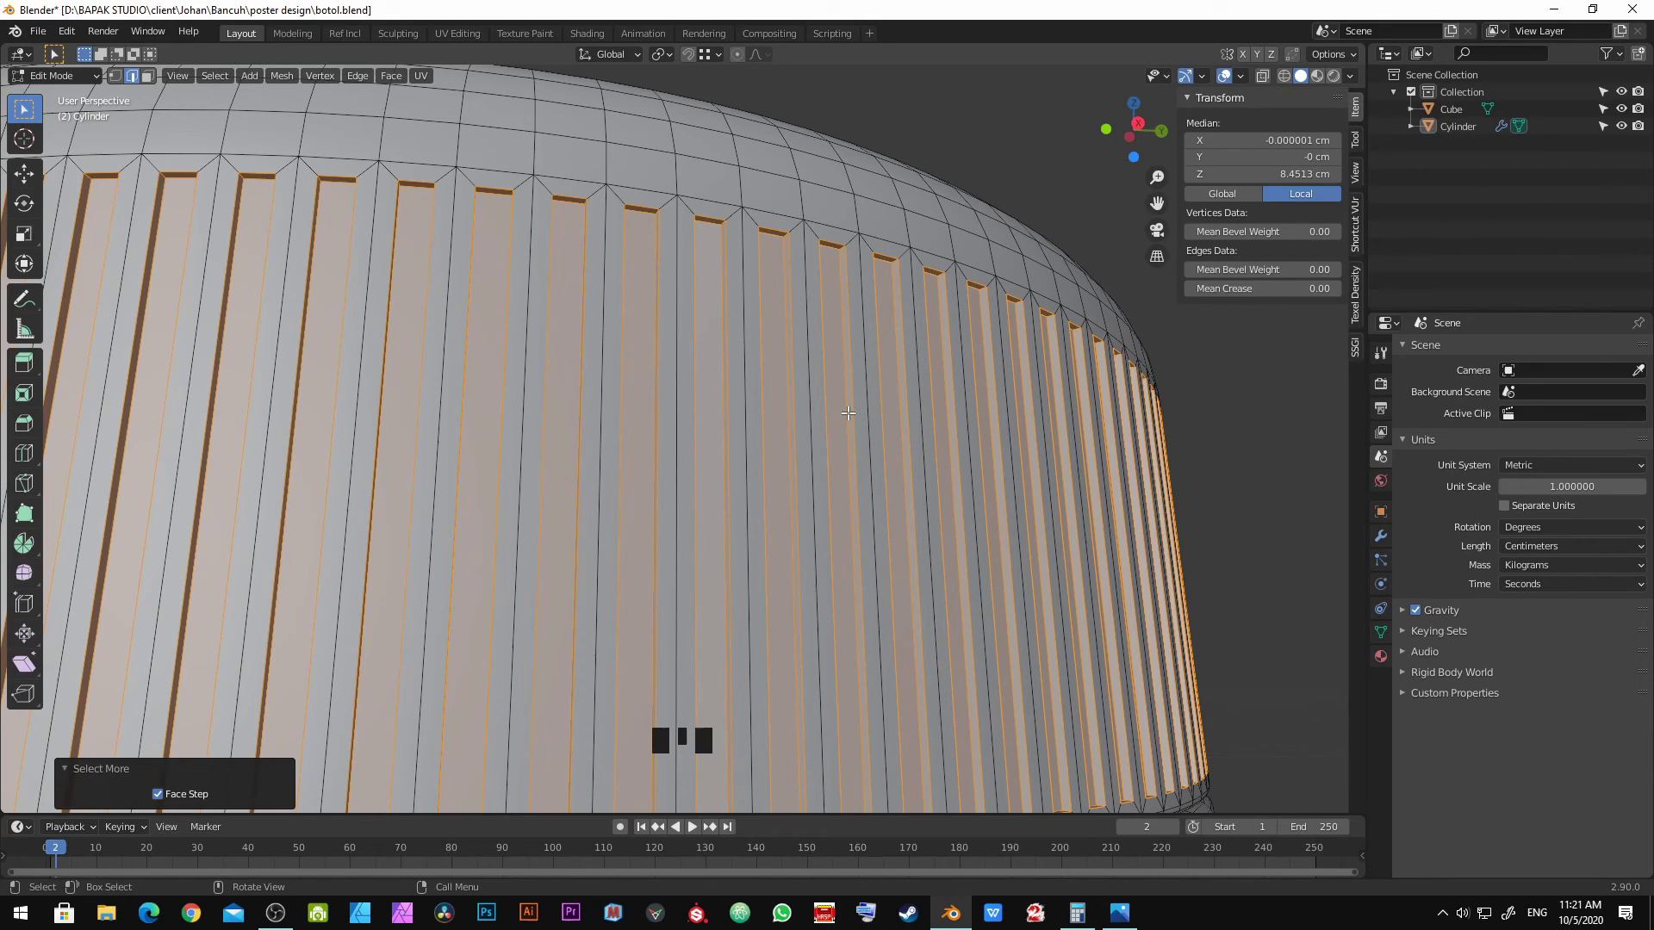
left_click_drag(206, 76, 443, 319)
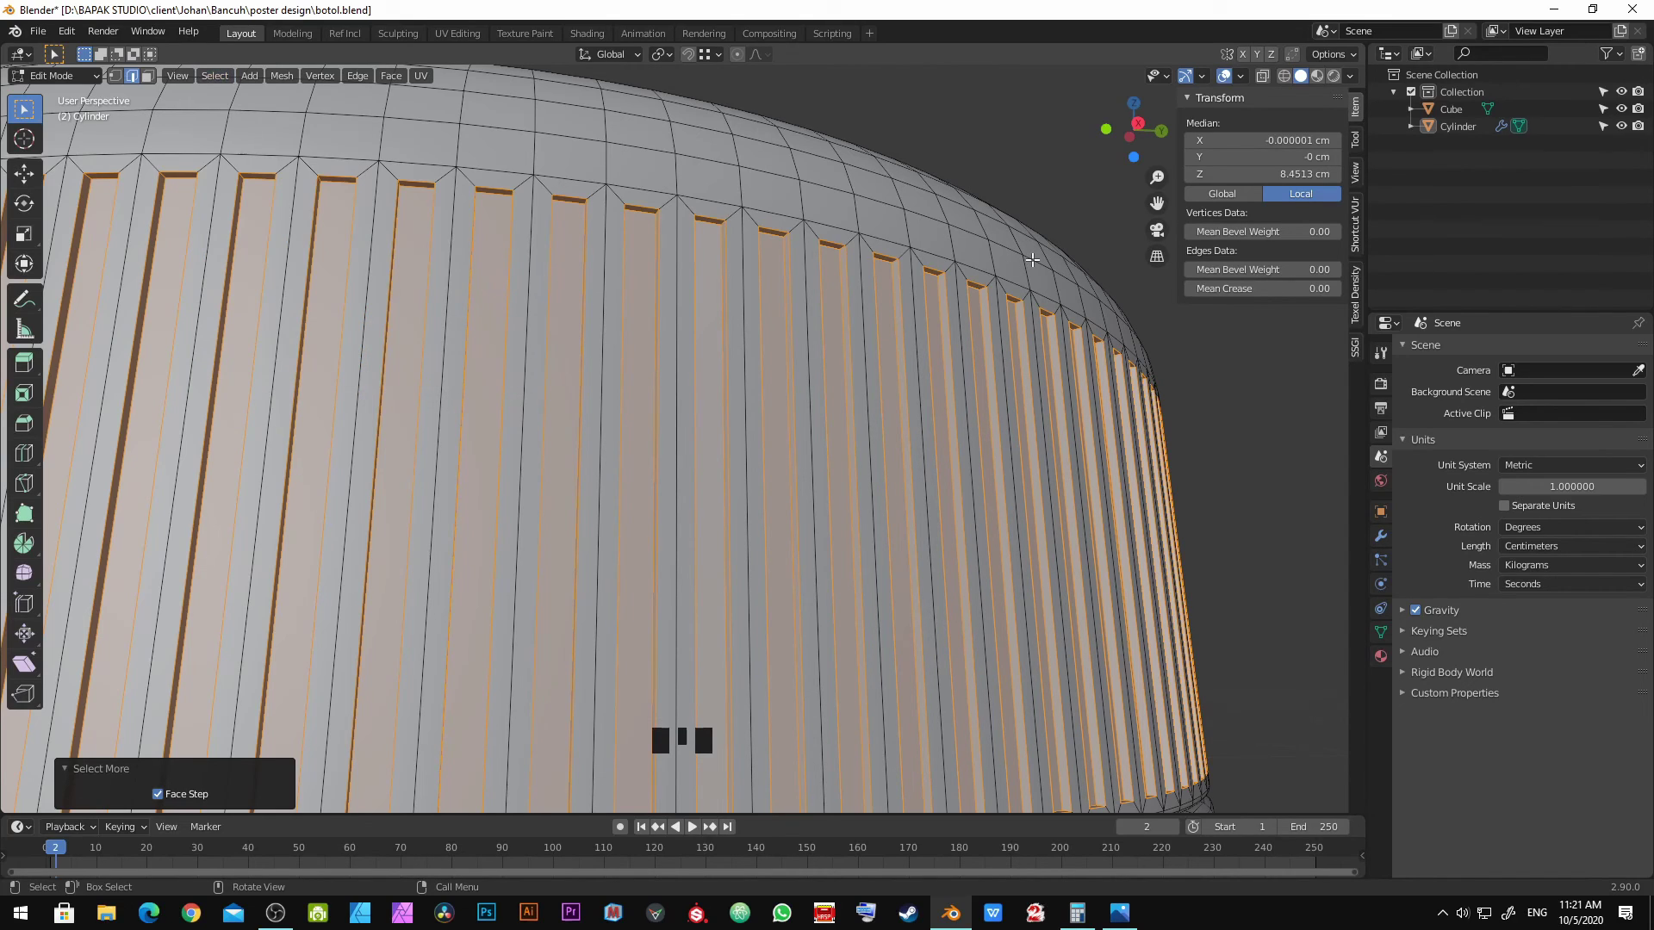